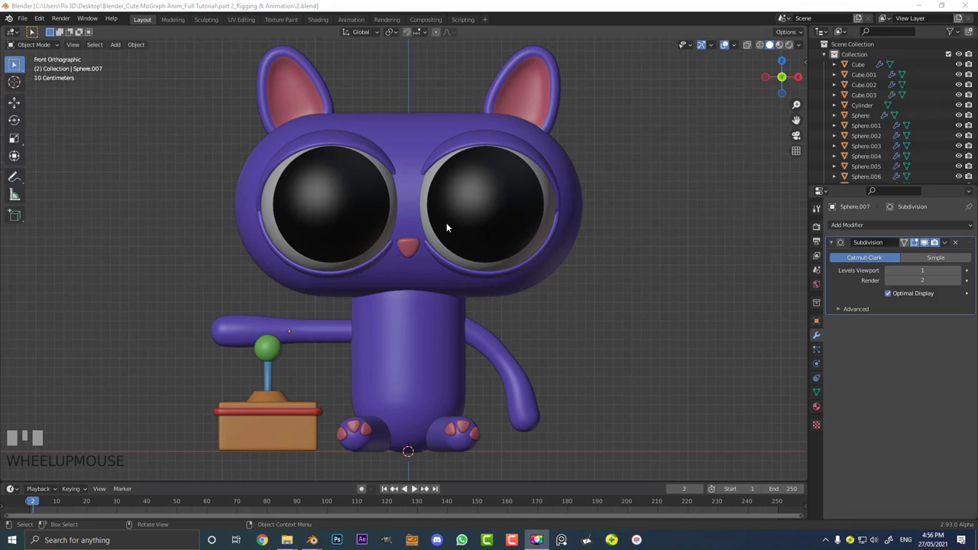
# - Select the eye ring object Sphere.002 and apply its Mirror modifier into real geometry
pyautogui.click(489, 191)
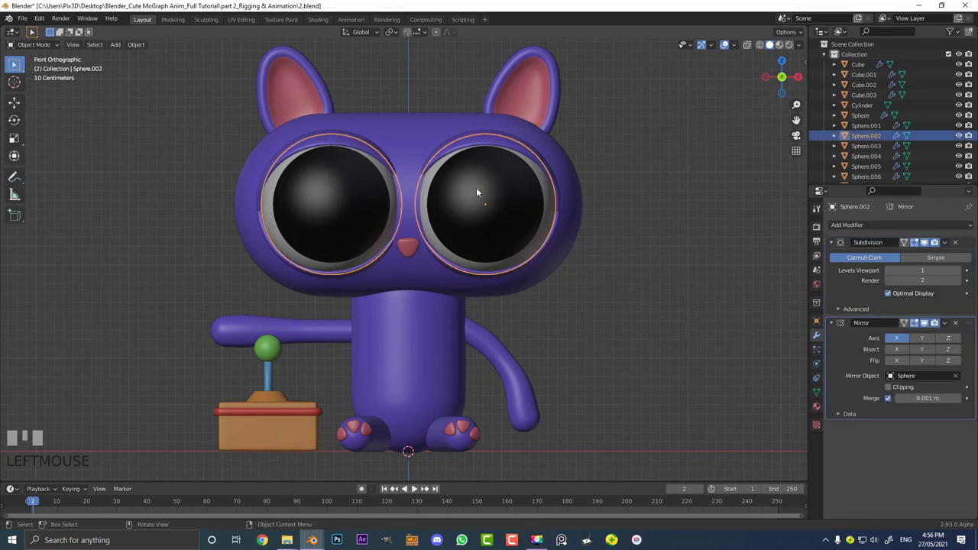
pyautogui.scroll(3)
pyautogui.scroll(3)
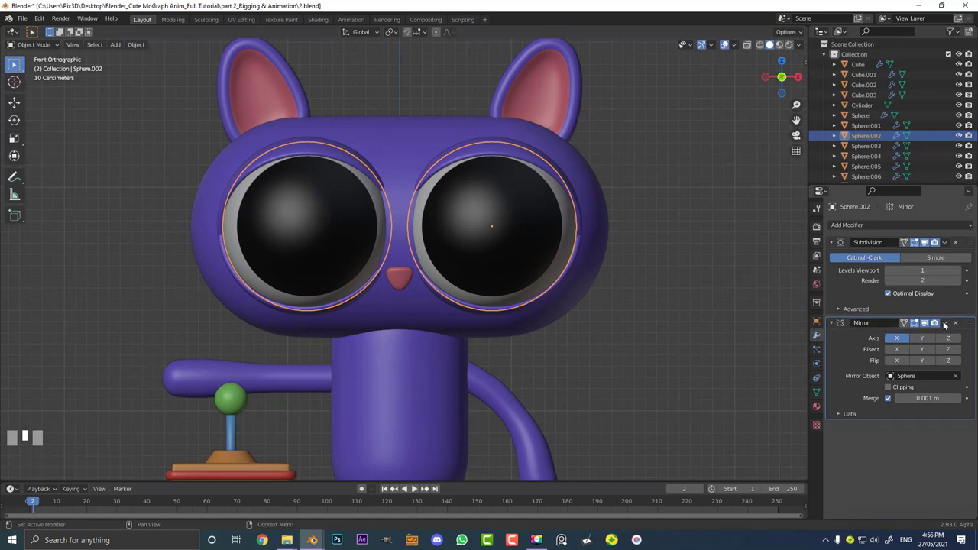
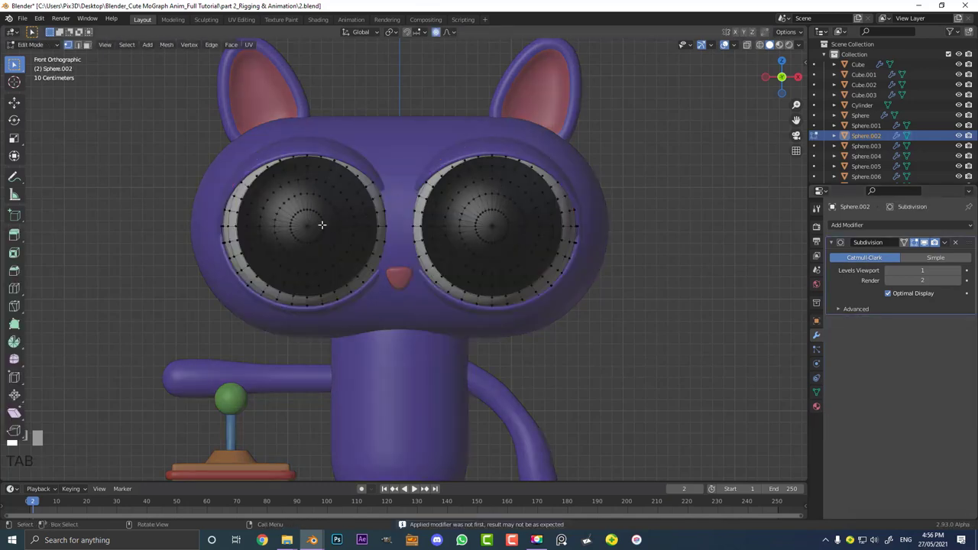
# - Separate the two eye rings into individual objects by loose parts and return to Object Mode
pyautogui.press('a')
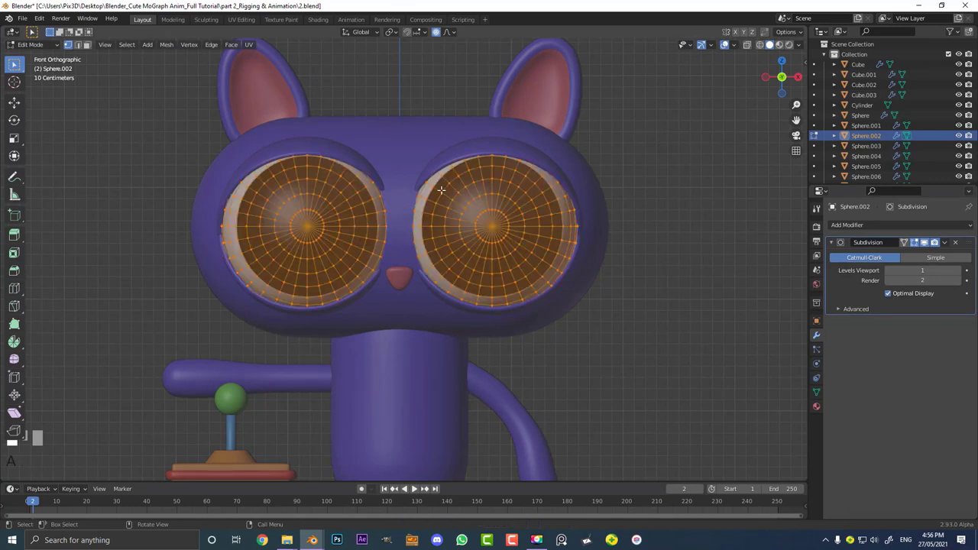
pyautogui.press('p')
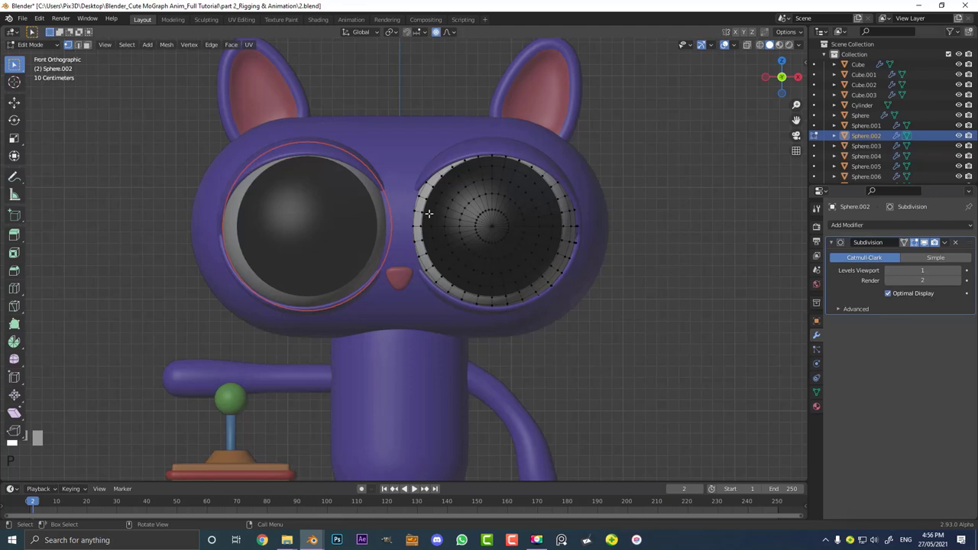
pyautogui.press('Tab')
# - Set each ring's origin to its own geometry, test-moving a ring to check the pivot
pyautogui.moveTo(431, 214); pyautogui.dragTo(417, 175)
pyautogui.scroll(-3)
pyautogui.press('g')
pyautogui.rightClick(418, 174)
pyautogui.press('g')
pyautogui.rightClick(448, 163)
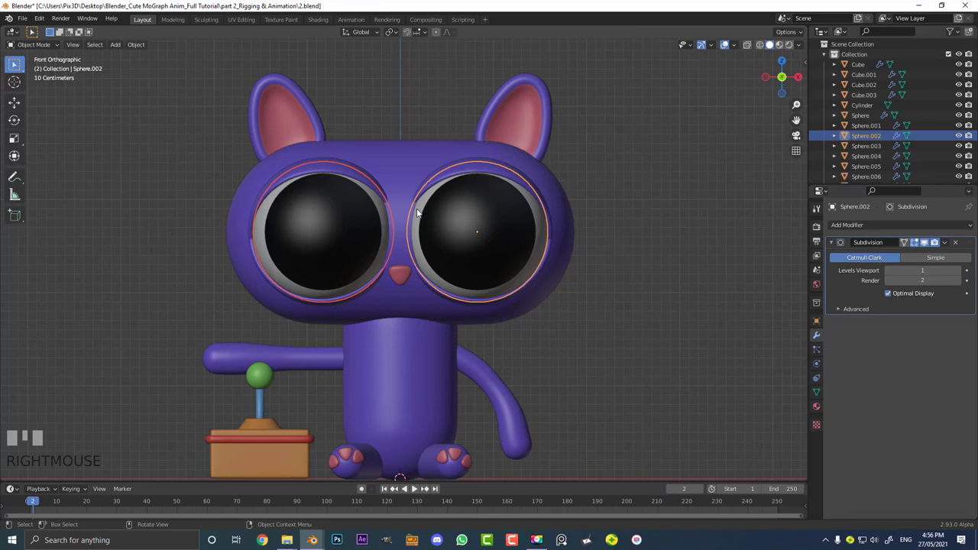
pyautogui.press('F3')
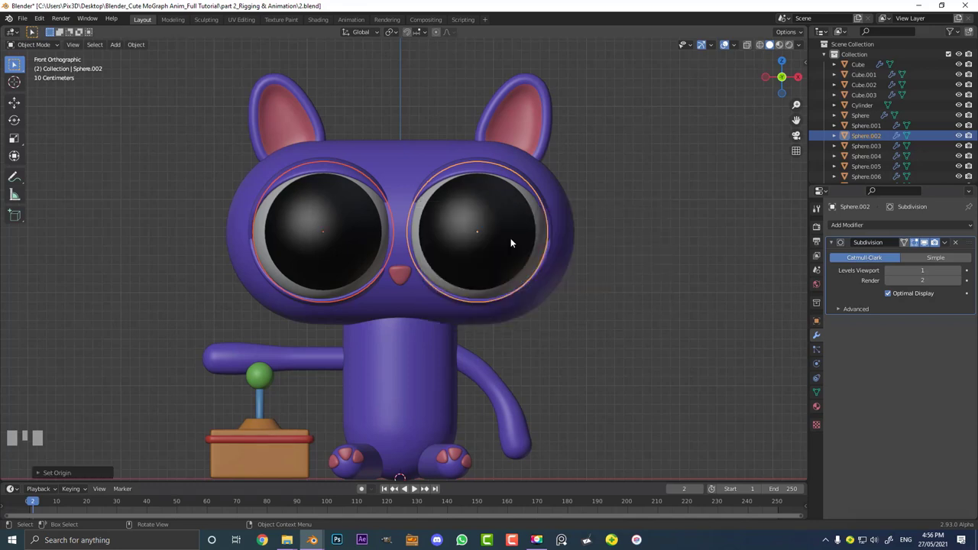
pyautogui.moveTo(449, 227); pyautogui.dragTo(738, 49)
pyautogui.scroll(3)
pyautogui.moveTo(739, 49); pyautogui.dragTo(508, 258)
pyautogui.scroll(3)
pyautogui.moveTo(509, 258); pyautogui.dragTo(548, 209)
pyautogui.click(547, 208)
pyautogui.click(573, 217)
pyautogui.scroll(-3)
pyautogui.press('r')
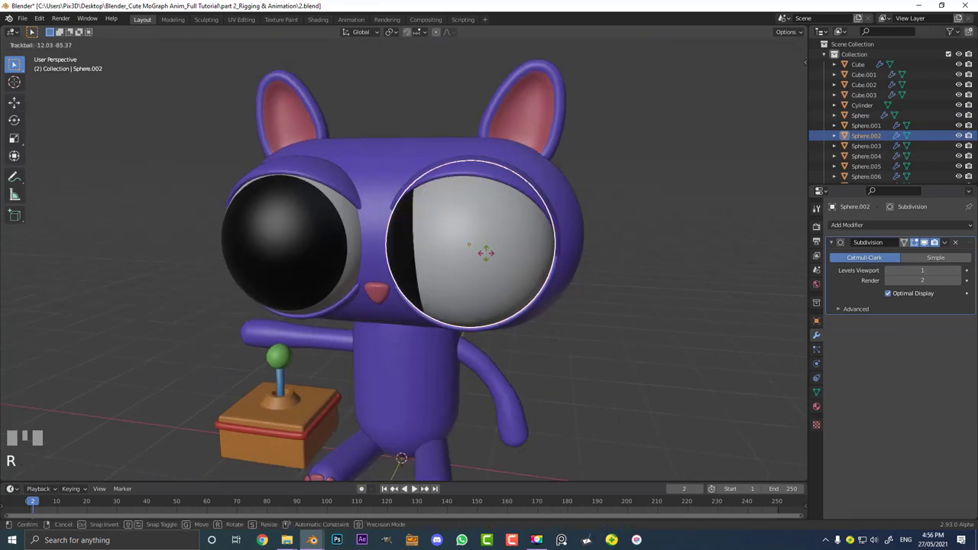
pyautogui.rightClick(393, 252)
pyautogui.click(328, 233)
pyautogui.press('r')
pyautogui.rightClick(370, 243)
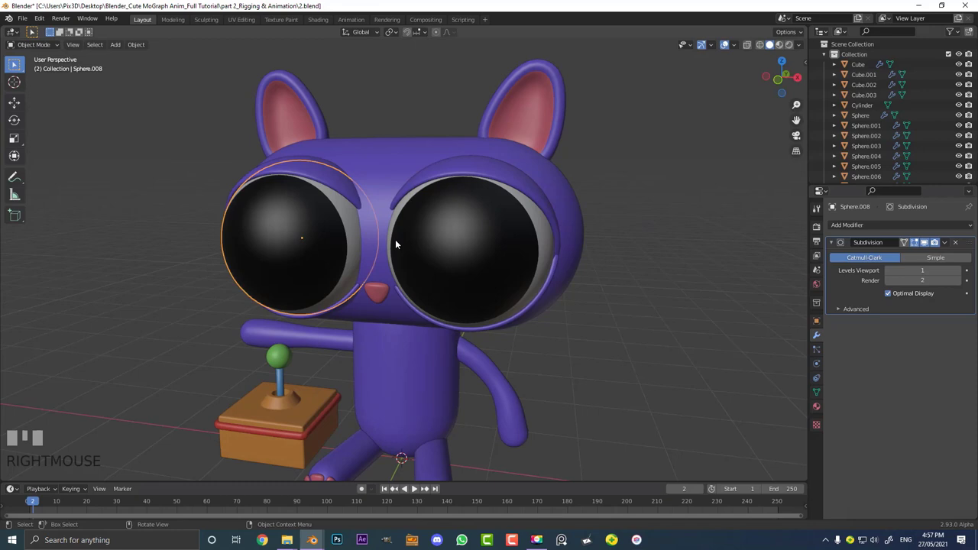
pyautogui.moveTo(252, 279); pyautogui.dragTo(410, 151)
pyautogui.press('KP_1')
pyautogui.press('alt+a')
pyautogui.click(409, 150)
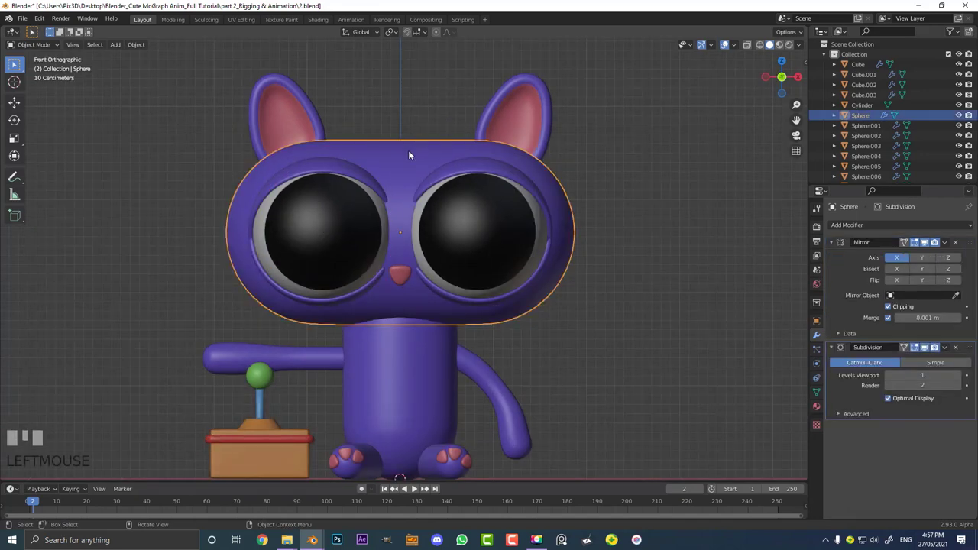
# - Snap the 3D cursor to the centre of the selected cat head
pyautogui.press('shift+a')
pyautogui.press('shift+s')
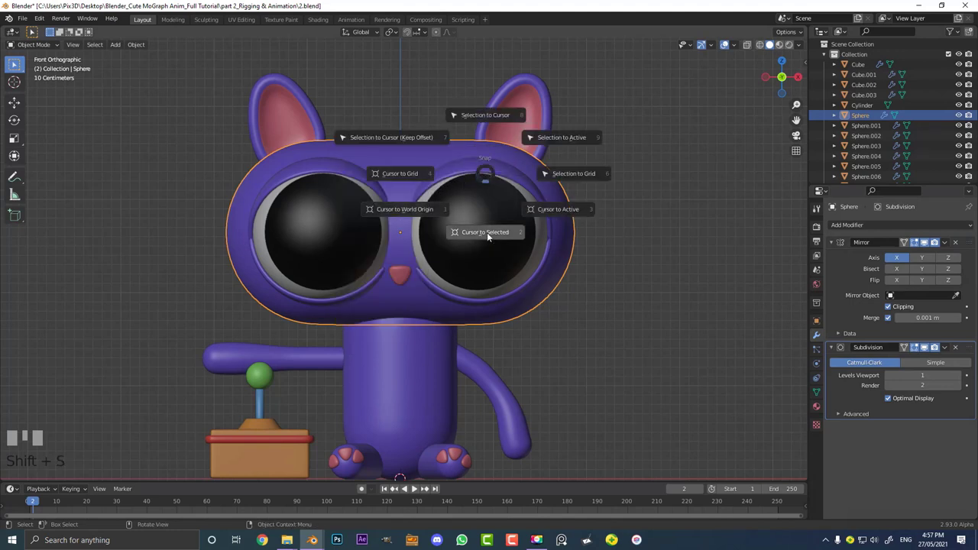
pyautogui.scroll(-3)
pyautogui.moveTo(467, 226); pyautogui.dragTo(822, 366)
# - Add a single-bone Armature at the head and show its Armature data properties
pyautogui.press('KP_1')
pyautogui.scroll(3)
pyautogui.press('shift+a')
pyautogui.scroll(3)
pyautogui.click(823, 366)
pyautogui.click(820, 366)
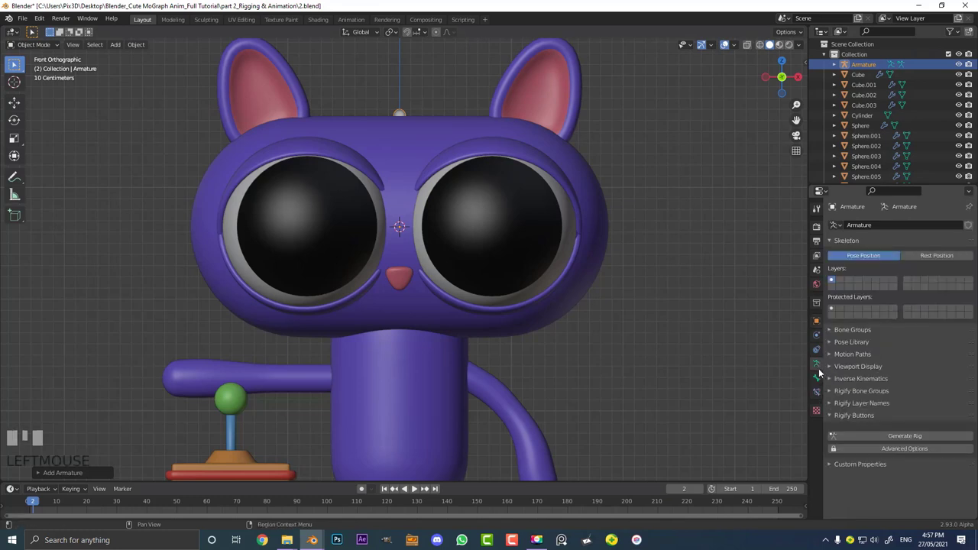
# - Enable In Front viewport display for the armature and frame the face to place the bone between the eyes
pyautogui.moveTo(840, 368); pyautogui.dragTo(890, 429)
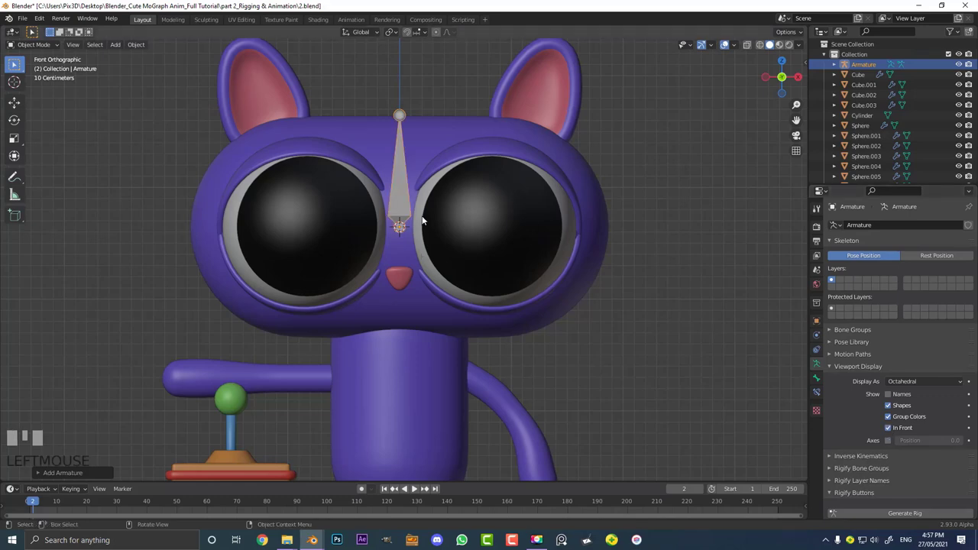
pyautogui.moveTo(542, 138); pyautogui.dragTo(518, 160)
pyautogui.press('KP_1')
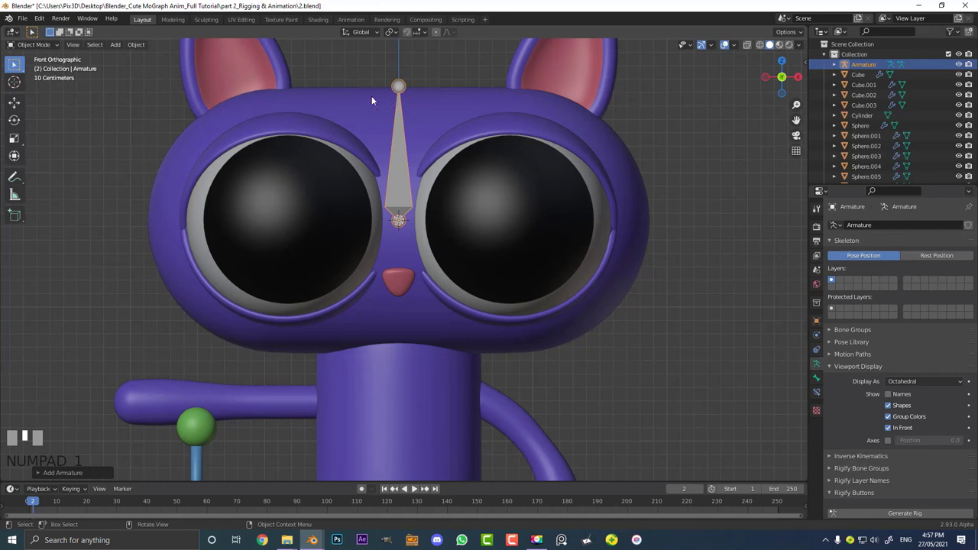
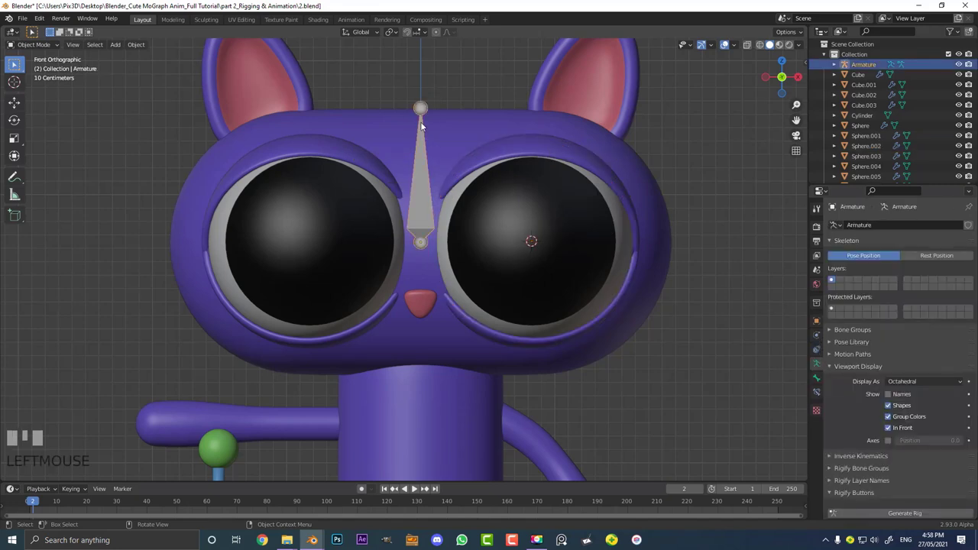
# - Enter Edit Mode on the armature to add a bone ending at the right eye ring's centre
pyautogui.press('Tab')
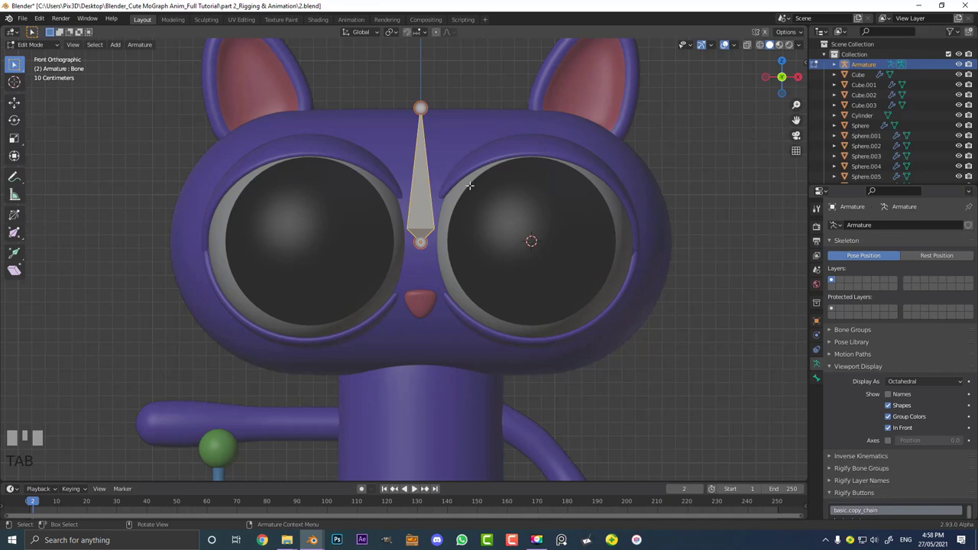
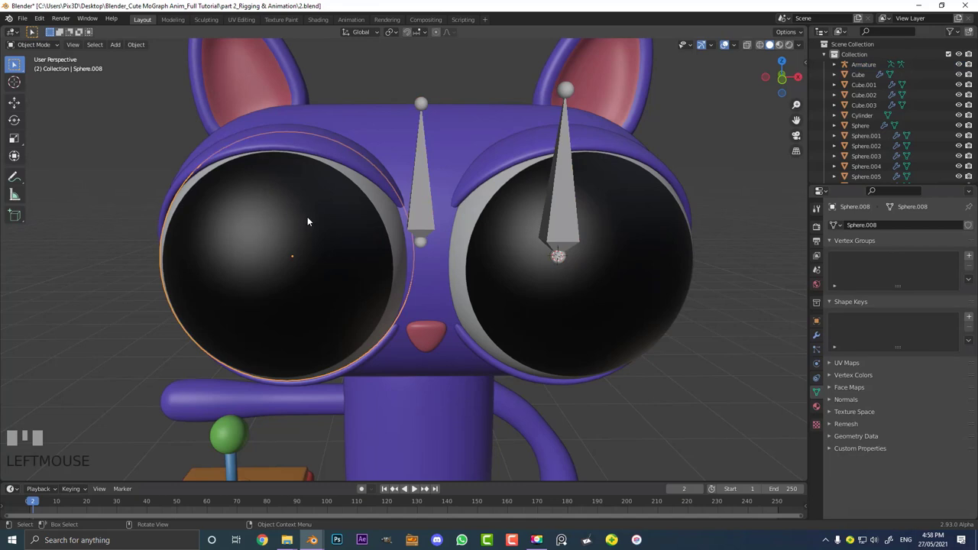
# - Snap the cursor to the left eye ring, add a bone there in the armature, and view from the side
pyautogui.press('shift+s')
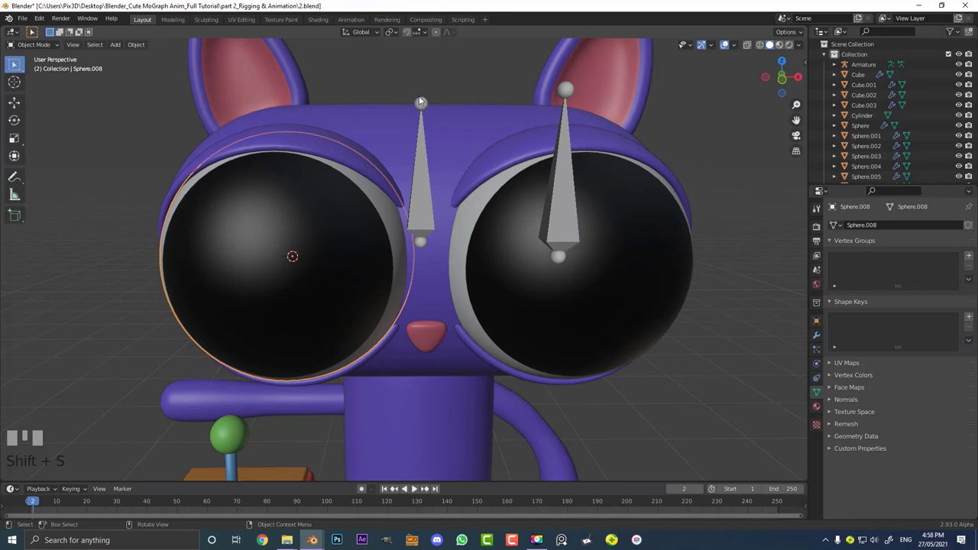
pyautogui.click(422, 104)
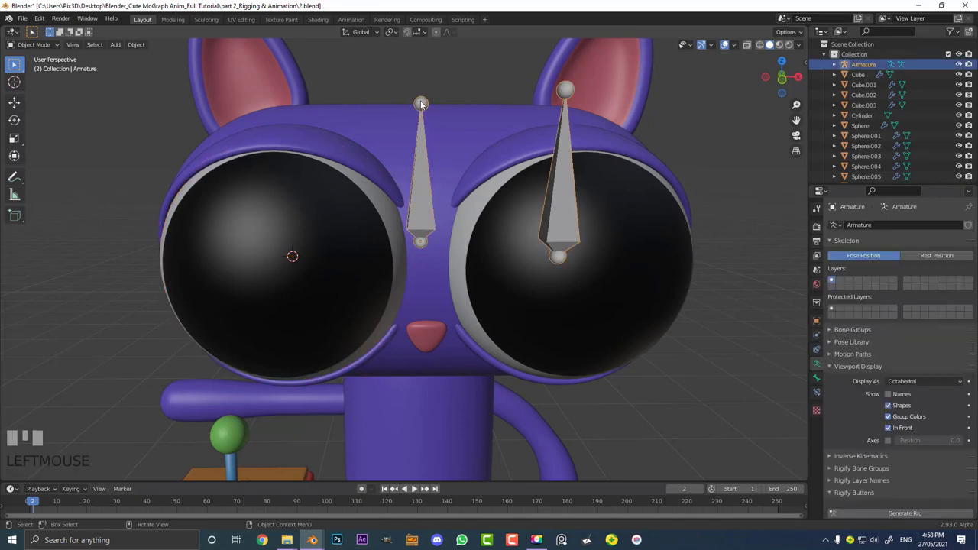
pyautogui.press('Tab')
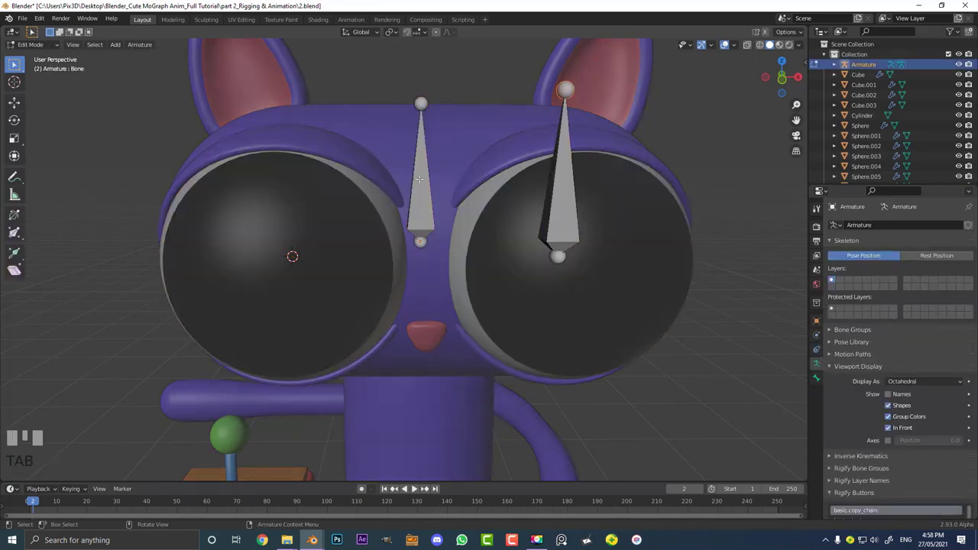
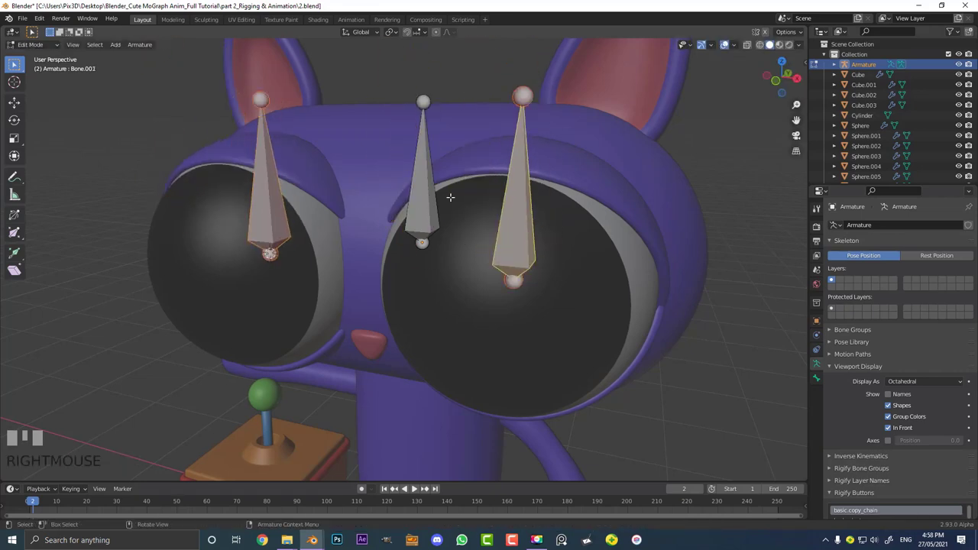
pyautogui.press('KP_3')
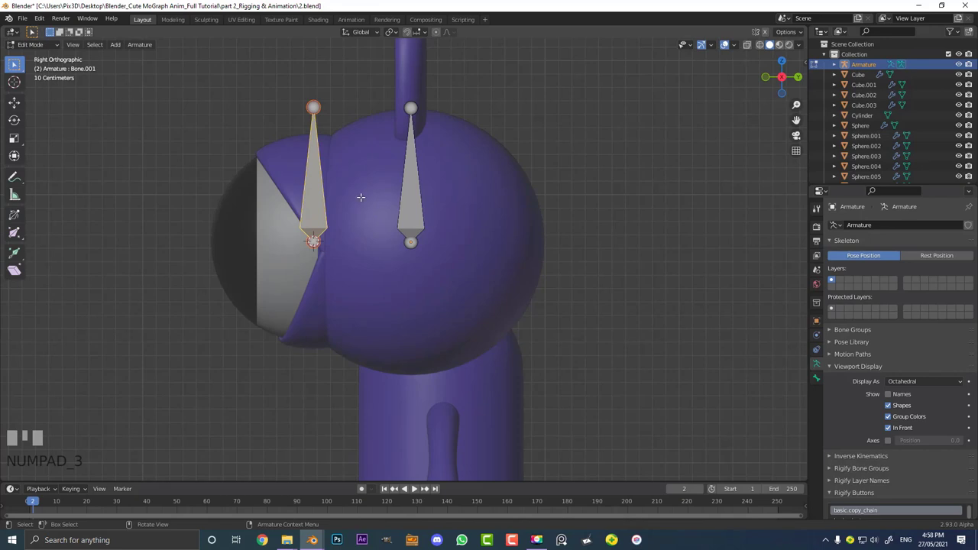
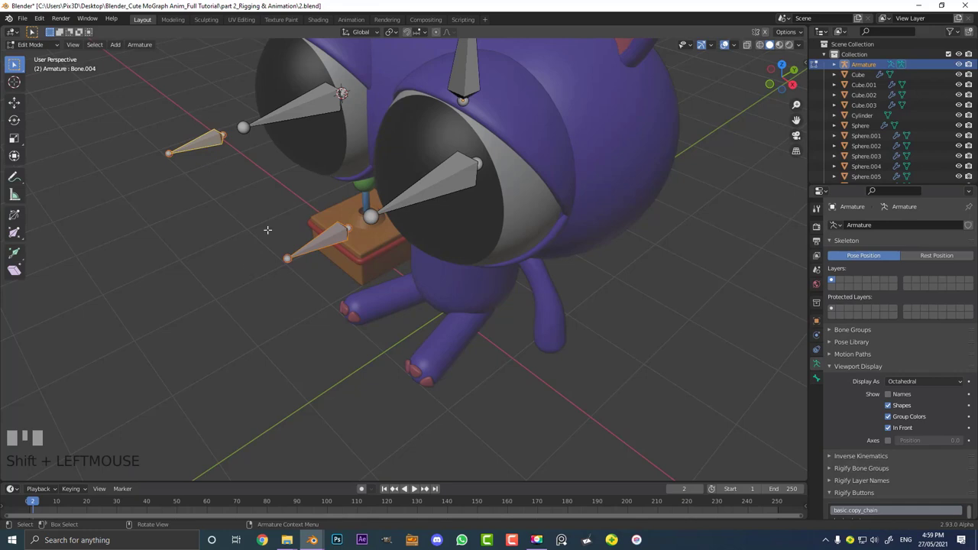
# - Snap the cursor for Bone.005 along the arm and parent it to the neighbouring short bone
pyautogui.press('shift+s')
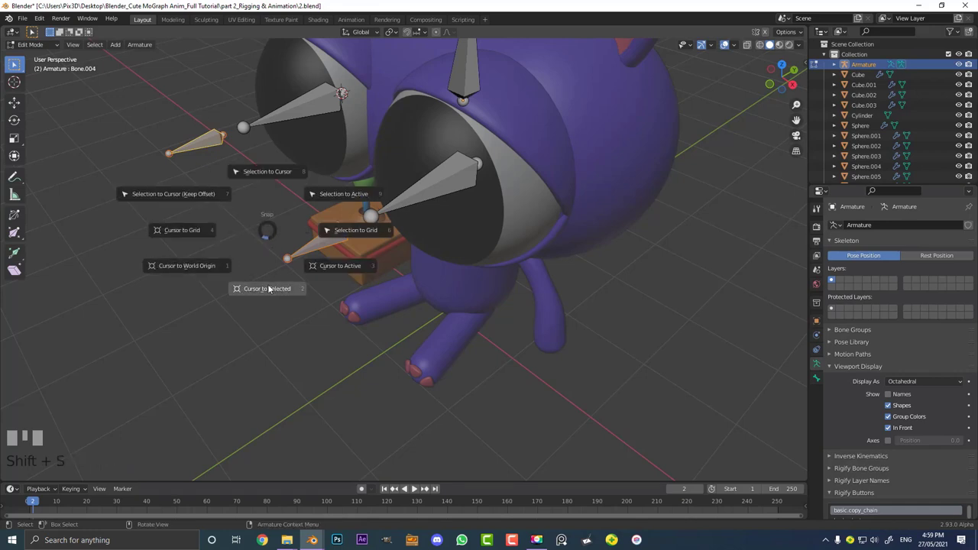
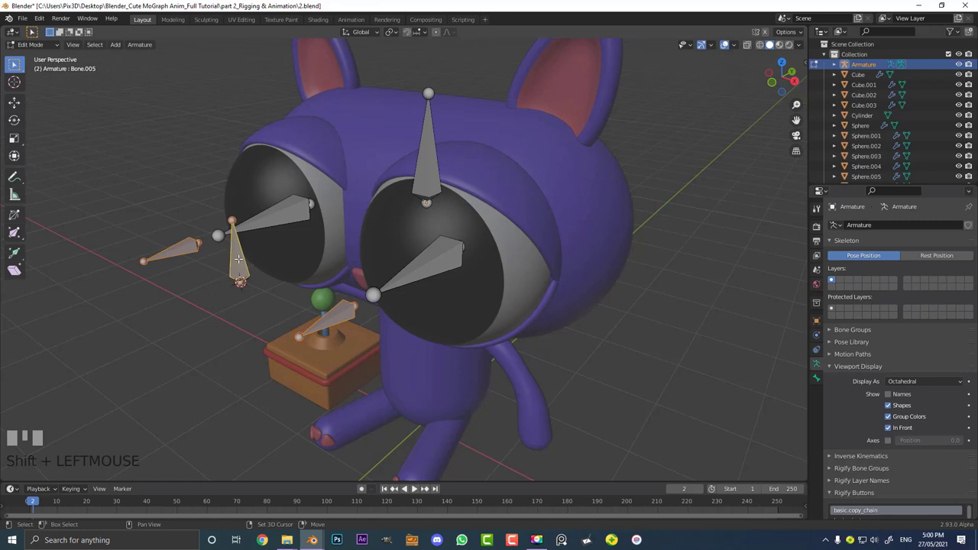
pyautogui.press('ctrl+p')
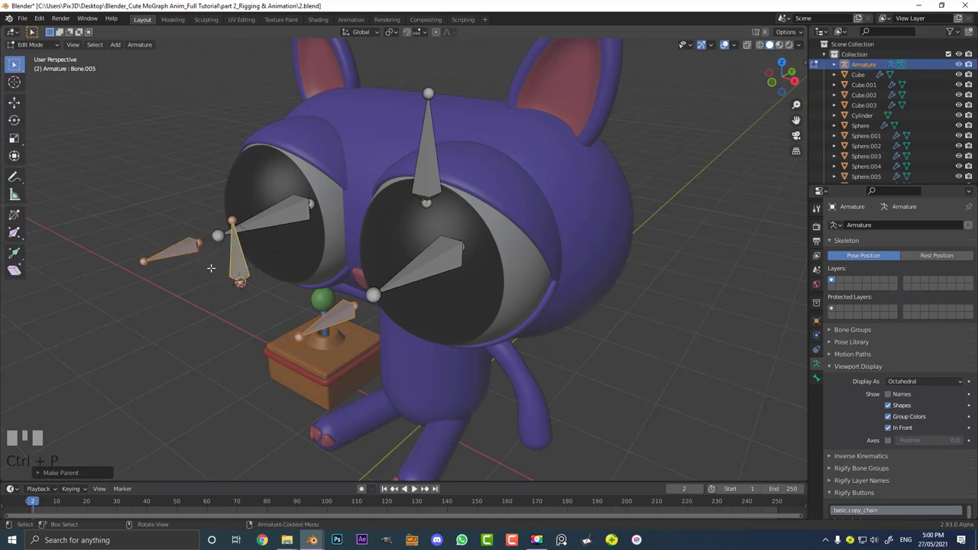
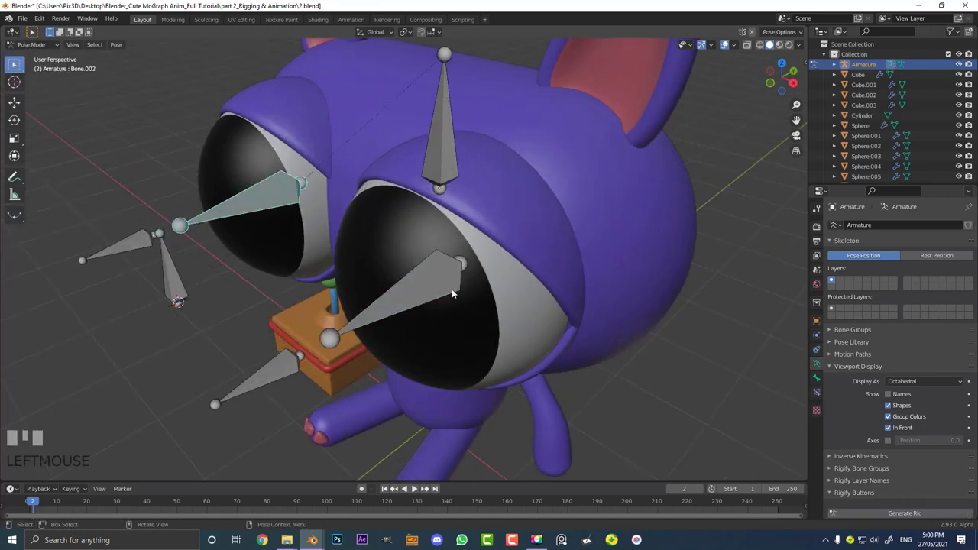
# - In Pose Mode select the target bone and the right pupil bone, cancelling a test move
pyautogui.click(438, 274)
pyautogui.moveTo(325, 341); pyautogui.dragTo(223, 276)
pyautogui.click(224, 276)
pyautogui.click(159, 205)
pyautogui.moveTo(164, 205); pyautogui.dragTo(433, 249)
pyautogui.scroll(-3)
pyautogui.press('g')
pyautogui.rightClick(433, 249)
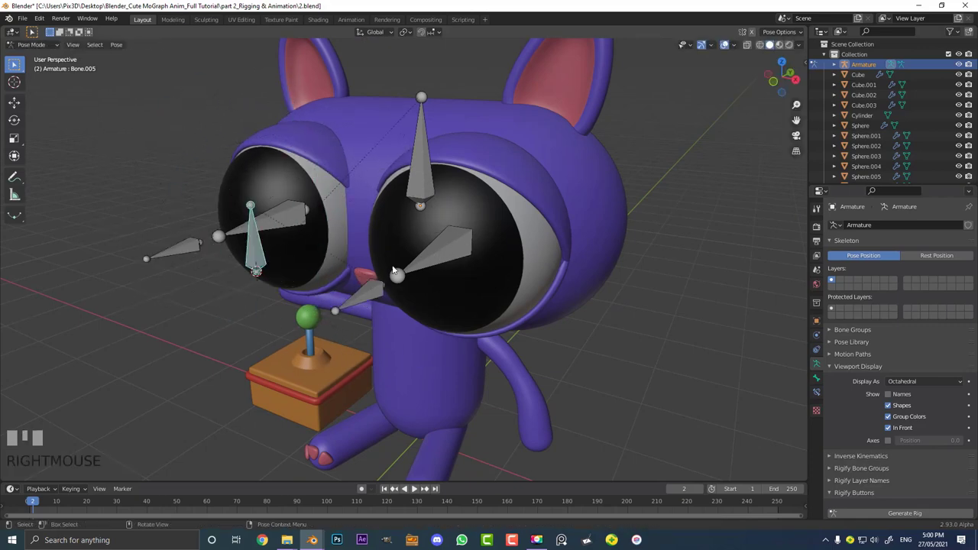
# - Add a Damped Track constraint so the right pupil bone aims at its target bone
pyautogui.moveTo(330, 284); pyautogui.dragTo(298, 316)
pyautogui.click(297, 317)
pyautogui.scroll(3)
pyautogui.moveTo(288, 342); pyautogui.dragTo(441, 246)
pyautogui.click(442, 246)
pyautogui.scroll(-3)
pyautogui.moveTo(422, 258); pyautogui.dragTo(179, 256)
pyautogui.scroll(3)
pyautogui.scroll(3)
pyautogui.press('ctrl+shift+c')
# - Select the target bone and then the left eye's pupil bone for the same treatment
pyautogui.click(180, 256)
pyautogui.moveTo(173, 259); pyautogui.dragTo(254, 220)
pyautogui.scroll(3)
pyautogui.scroll(3)
pyautogui.click(254, 221)
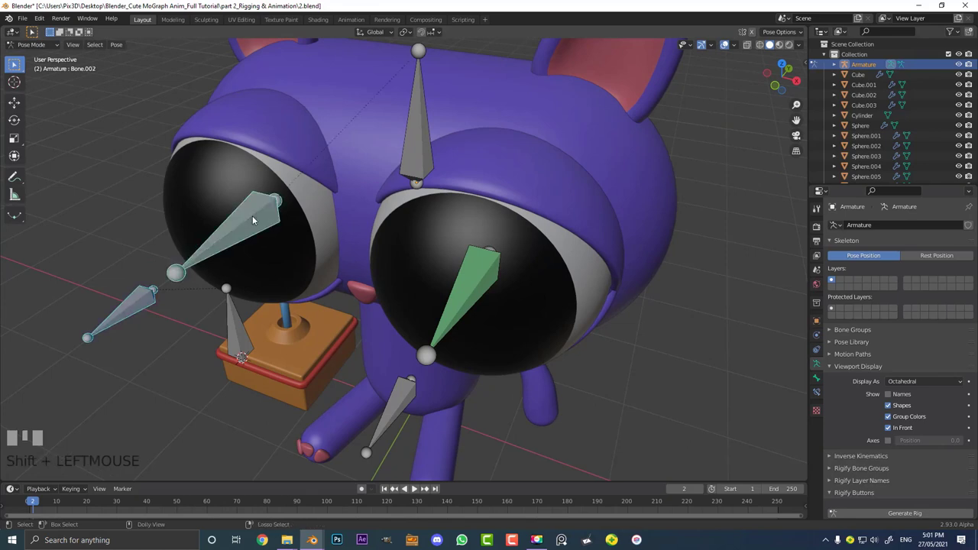
# - Add a Damped Track constraint to the left pupil bone from the constraints-with-targets list
pyautogui.press('ctrl+shift+c')
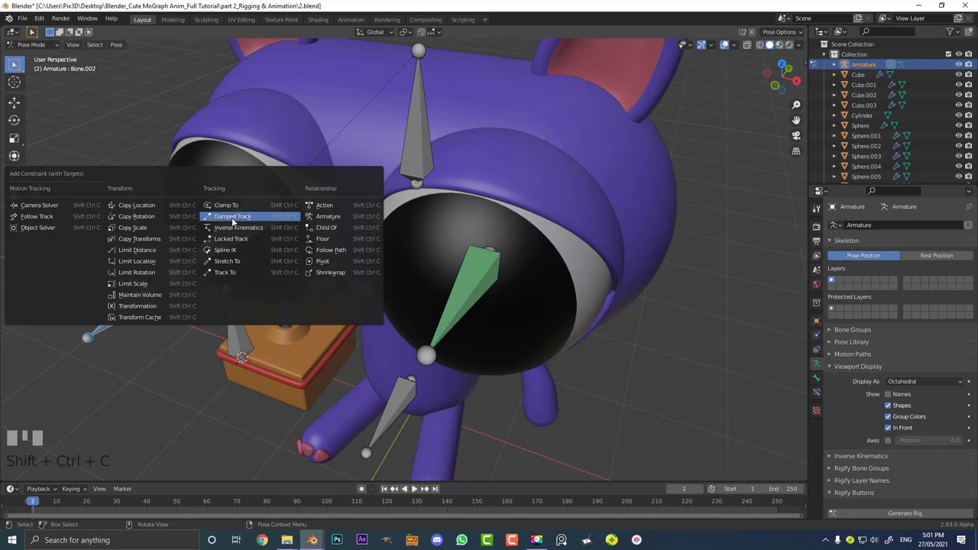
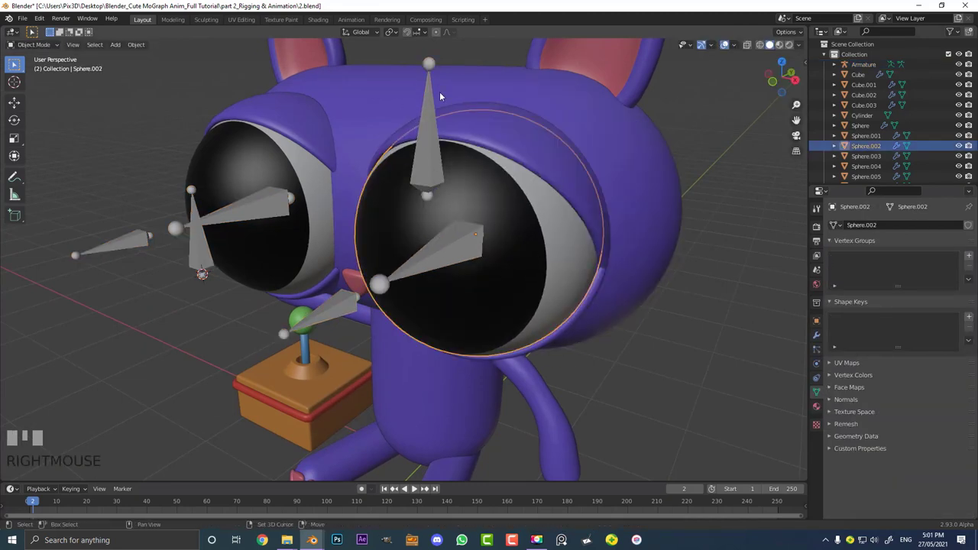
# - Parent the right eyeball to its pupil bone via the armature in Pose Mode (Ctrl+P > Bone)
pyautogui.click(428, 89)
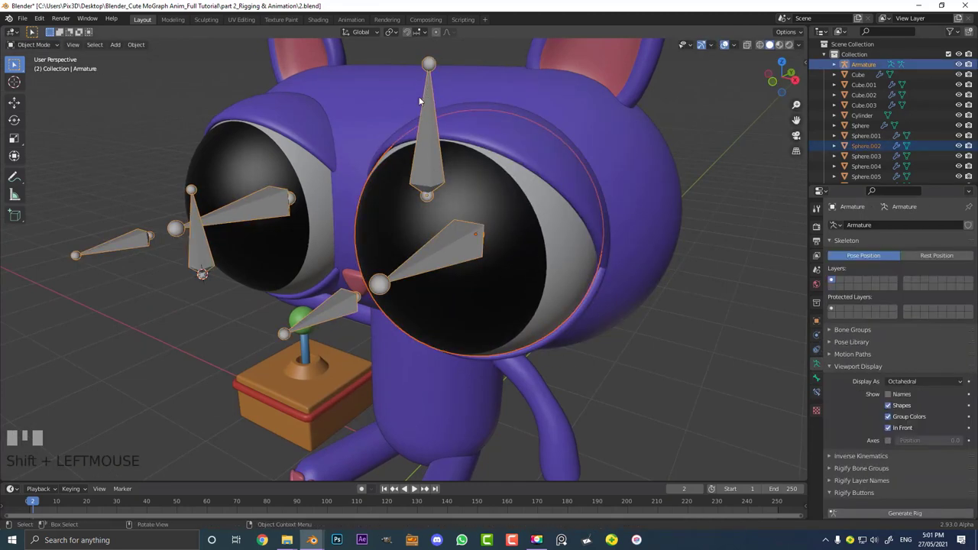
pyautogui.moveTo(46, 49); pyautogui.dragTo(453, 248)
pyautogui.press('ctrl+shift+Tab')
pyautogui.press('shift+Tab')
pyautogui.press('ctrl+Tab')
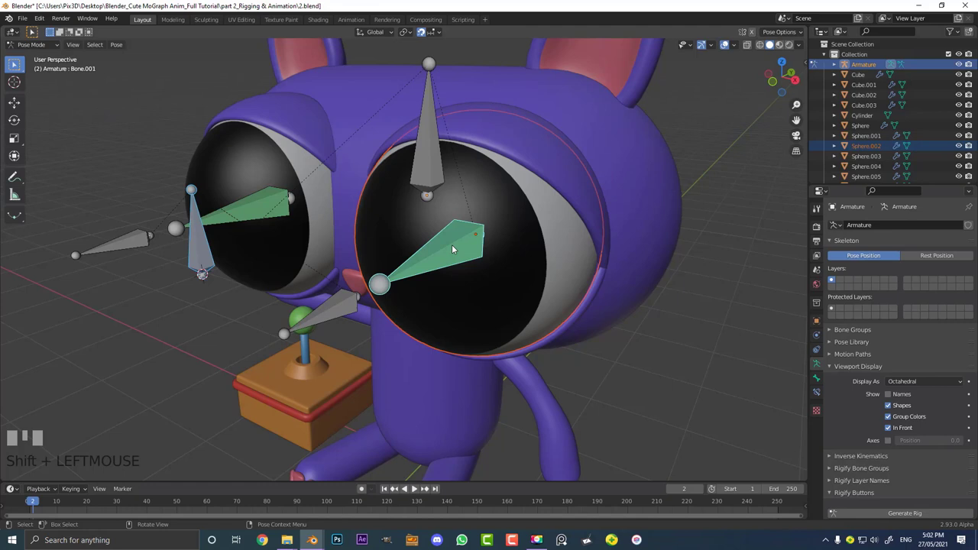
pyautogui.press('ctrl+p')
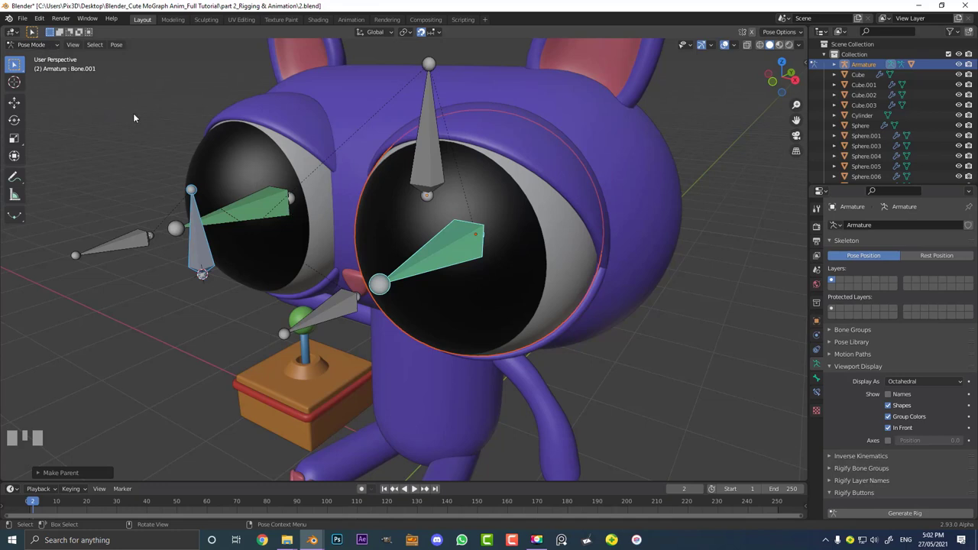
pyautogui.press('Tab')
pyautogui.press('ctrl+Tab')
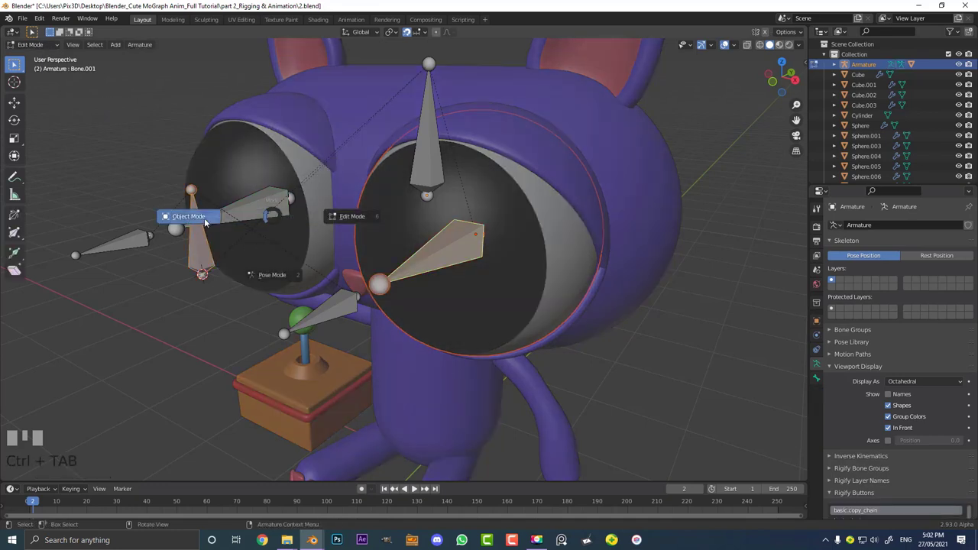
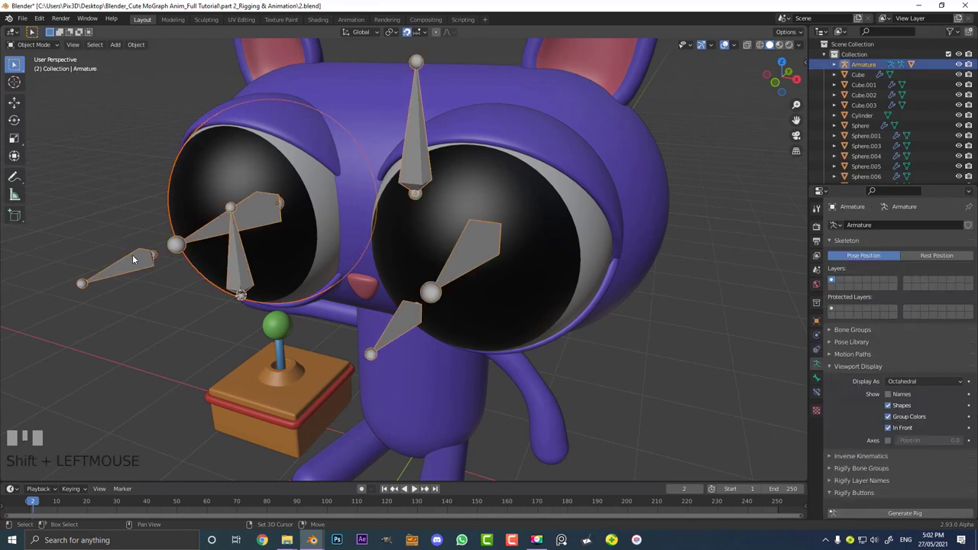
# - Select the left eyeball with its pupil bone and bring up the bone parenting choices
pyautogui.moveTo(46, 49); pyautogui.dragTo(268, 214)
pyautogui.moveTo(268, 215); pyautogui.dragTo(255, 217)
pyautogui.click(254, 217)
pyautogui.moveTo(249, 228); pyautogui.dragTo(337, 255)
pyautogui.scroll(3)
pyautogui.scroll(-3)
pyautogui.press('g')
pyautogui.rightClick(336, 255)
pyautogui.press('ctrl+p')
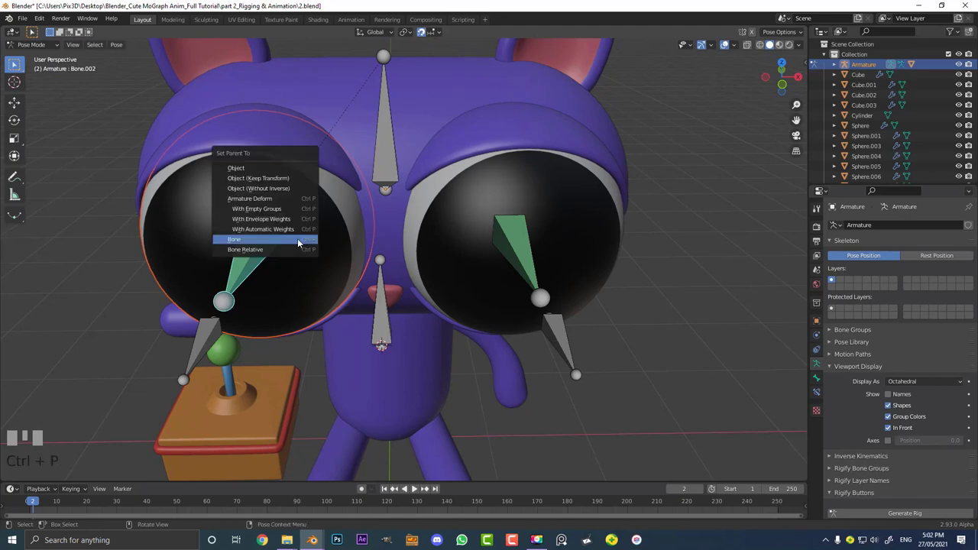
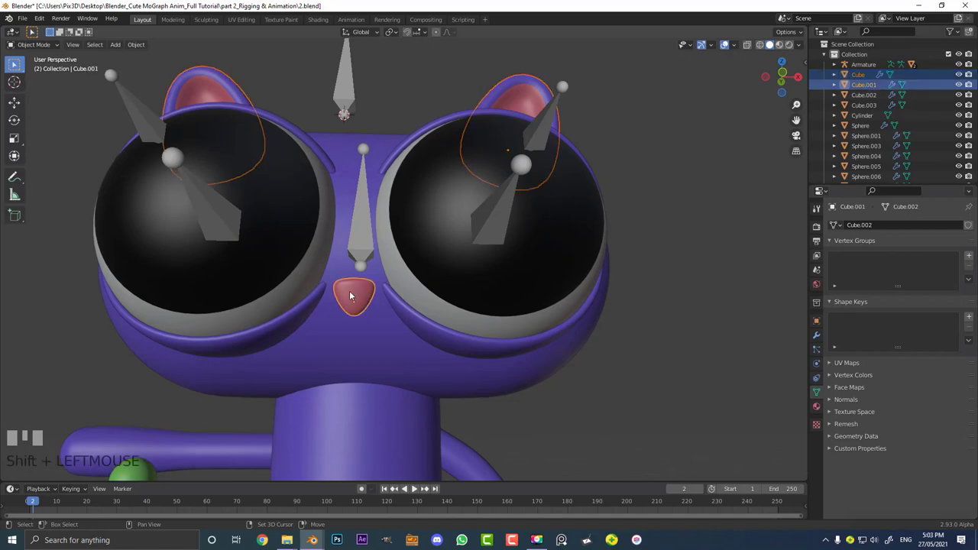
# - Select both ear cubes and the eye spheres together around the cat's head
pyautogui.click(416, 322)
pyautogui.click(405, 145)
pyautogui.scroll(-3)
pyautogui.moveTo(406, 145); pyautogui.dragTo(441, 132)
pyautogui.scroll(-3)
pyautogui.press('g')
pyautogui.rightClick(441, 133)
pyautogui.scroll(3)
pyautogui.click(375, 162)
pyautogui.scroll(3)
pyautogui.moveTo(388, 146); pyautogui.dragTo(275, 116)
pyautogui.scroll(3)
# - In Pose Mode select the top head bone and start Ctrl+P parenting to Bone
pyautogui.press('ctrl+Tab')
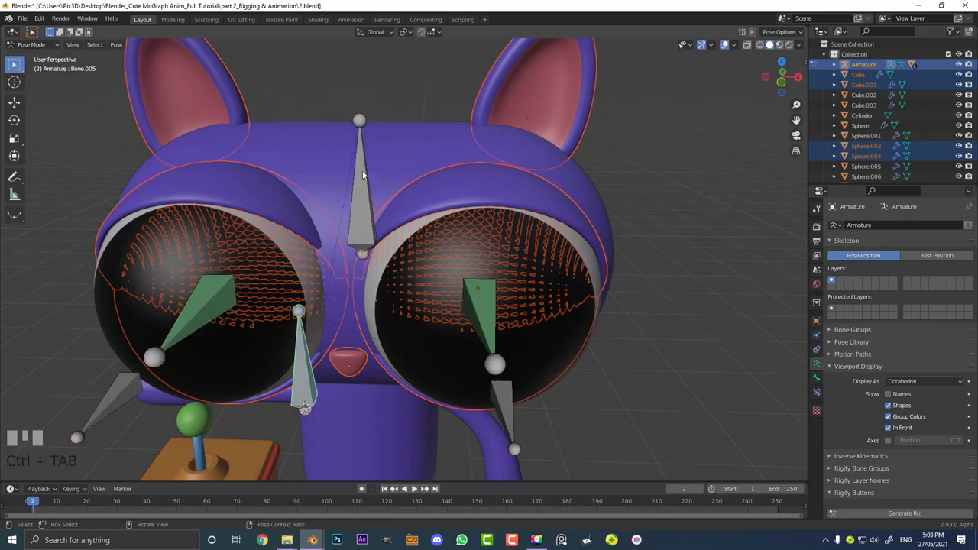
pyautogui.moveTo(421, 161); pyautogui.dragTo(375, 173)
pyautogui.click(375, 173)
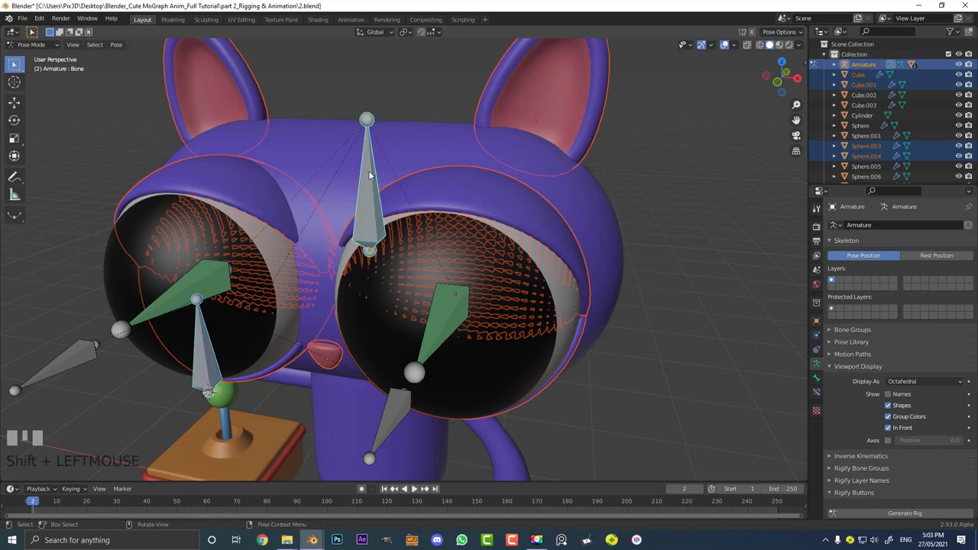
pyautogui.click(373, 172)
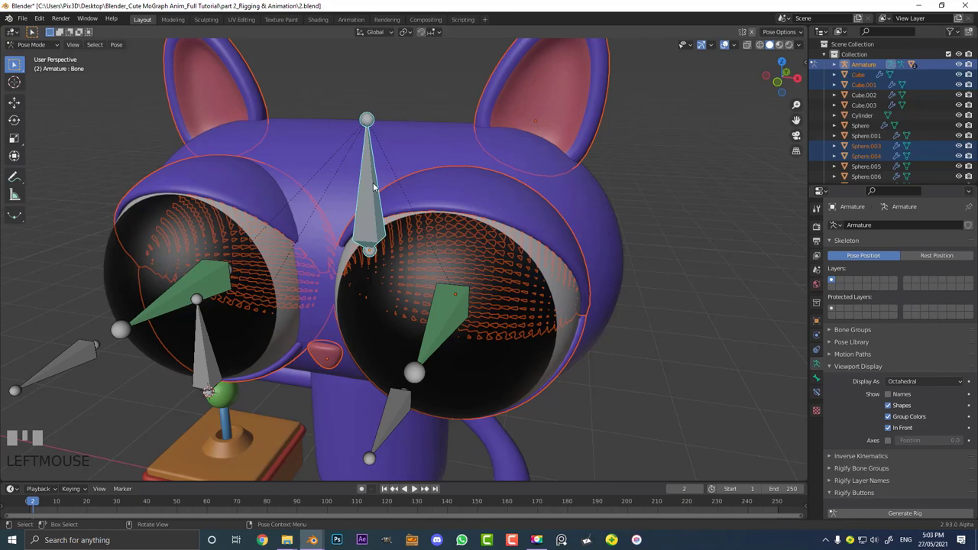
pyautogui.press('ctrl+p')
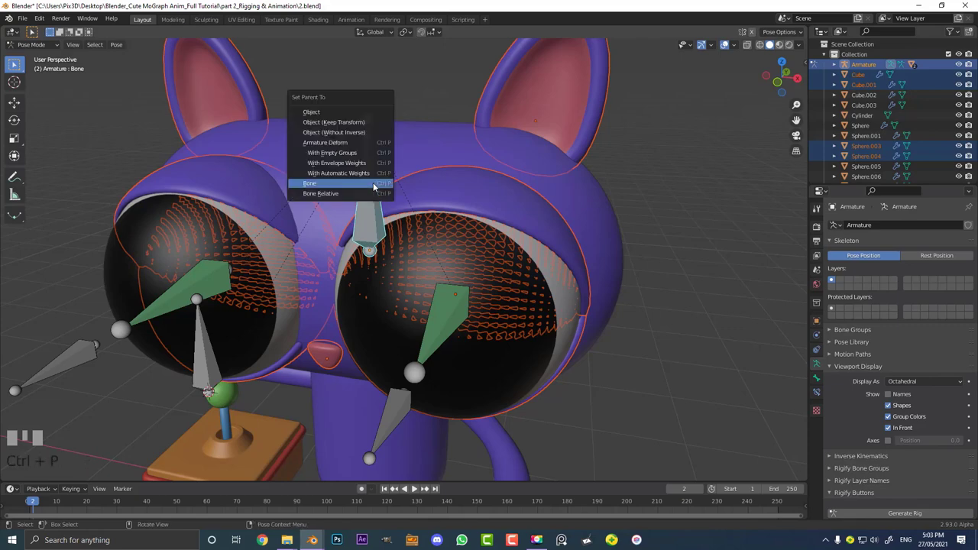
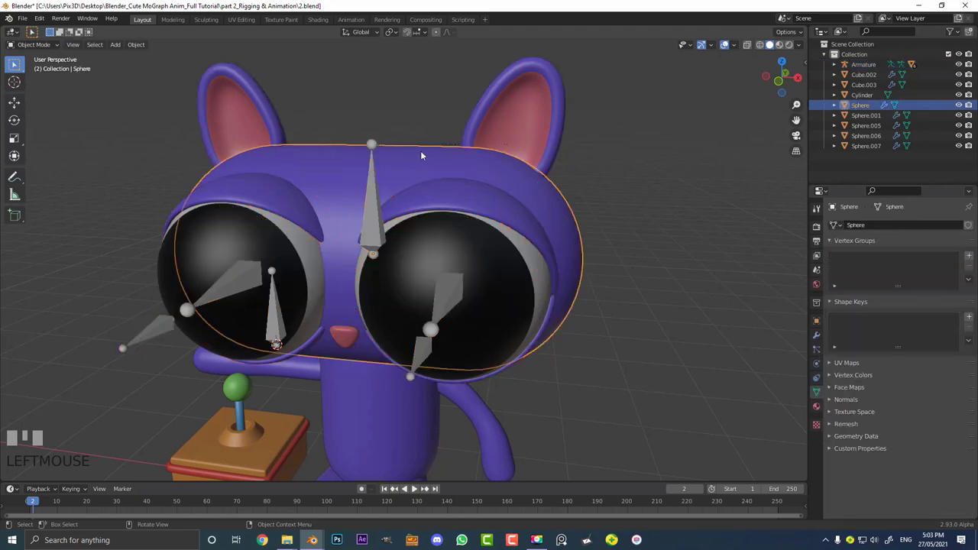
# - Parent the head sphere to the head bone via Pose Mode and Ctrl+P > Bone
pyautogui.scroll(-3)
pyautogui.press('g')
pyautogui.rightClick(424, 144)
pyautogui.scroll(3)
pyautogui.click(373, 147)
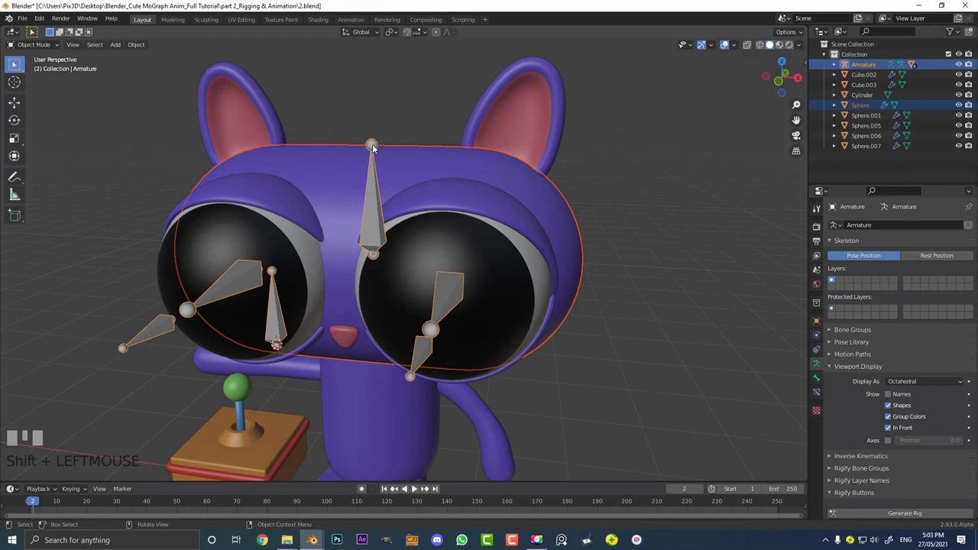
pyautogui.press('ctrl+Tab')
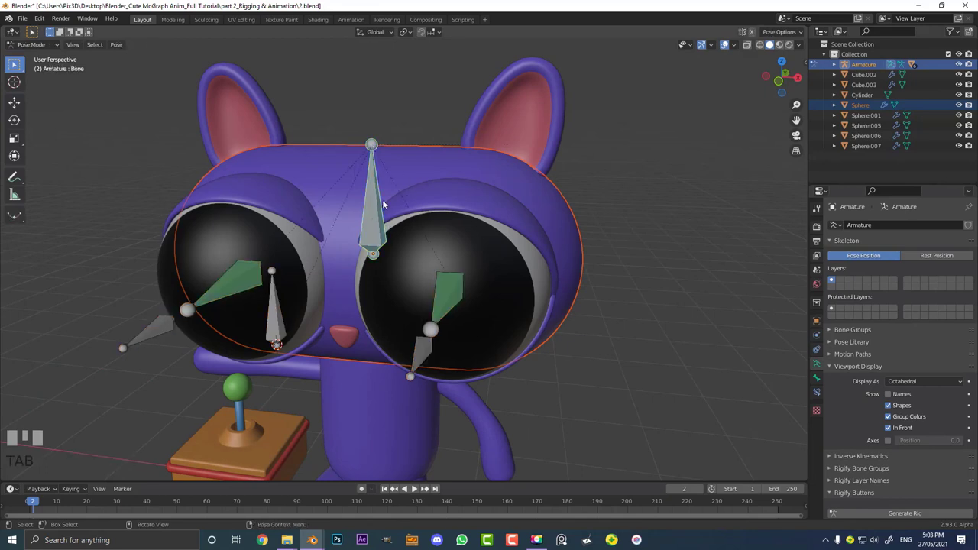
pyautogui.click(379, 201)
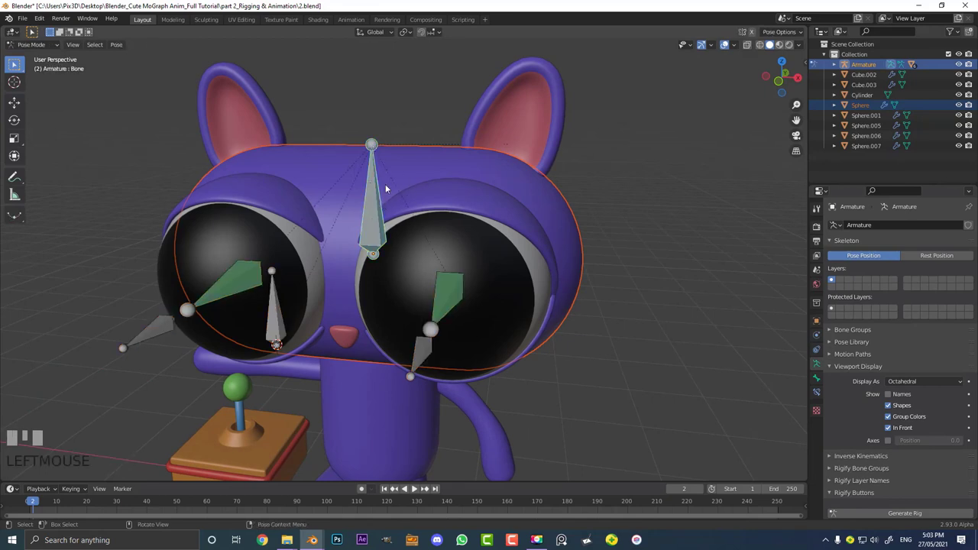
pyautogui.press('ctrl+p')
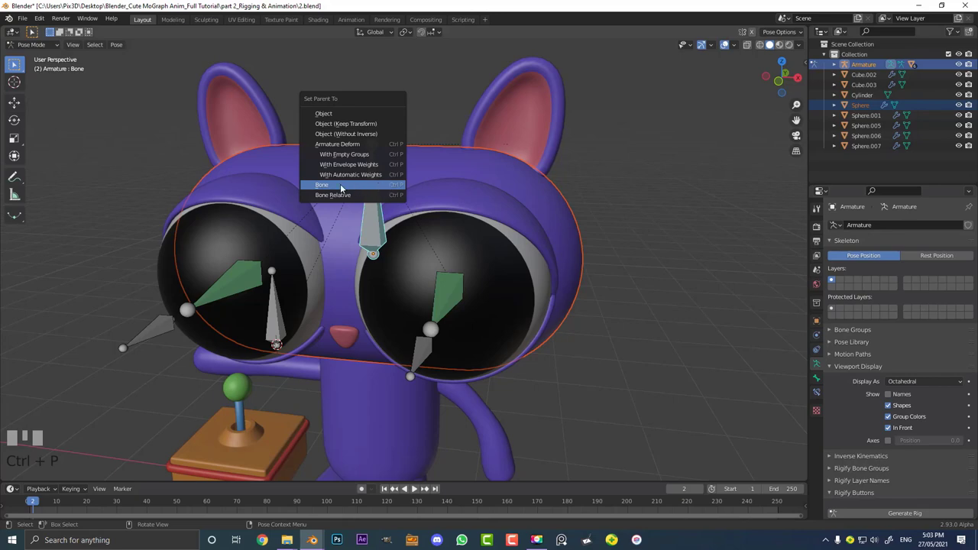
pyautogui.click(381, 199)
# - Test-rotate the head bone to confirm the head tilts, then cancel the rotation
pyautogui.scroll(-3)
pyautogui.press('r')
pyautogui.rightClick(509, 290)
pyautogui.press('r')
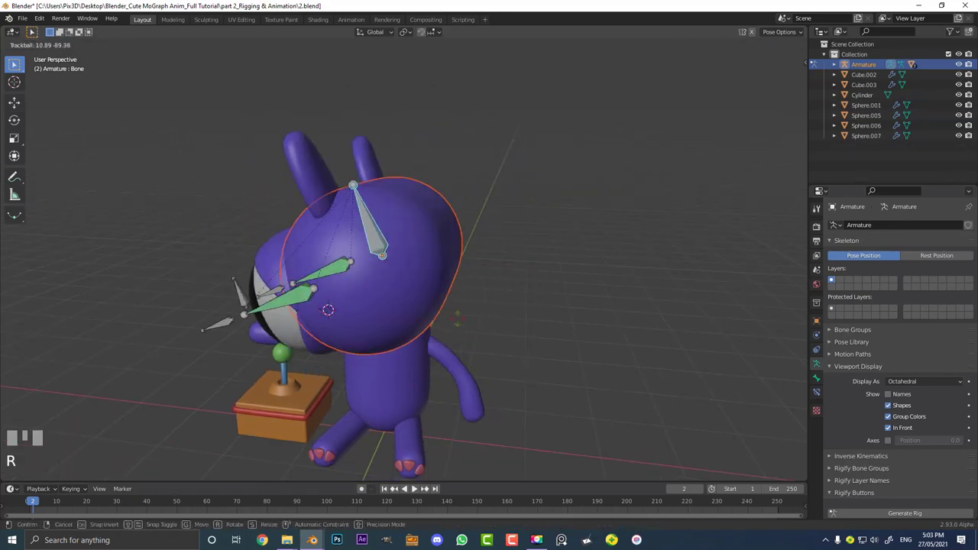
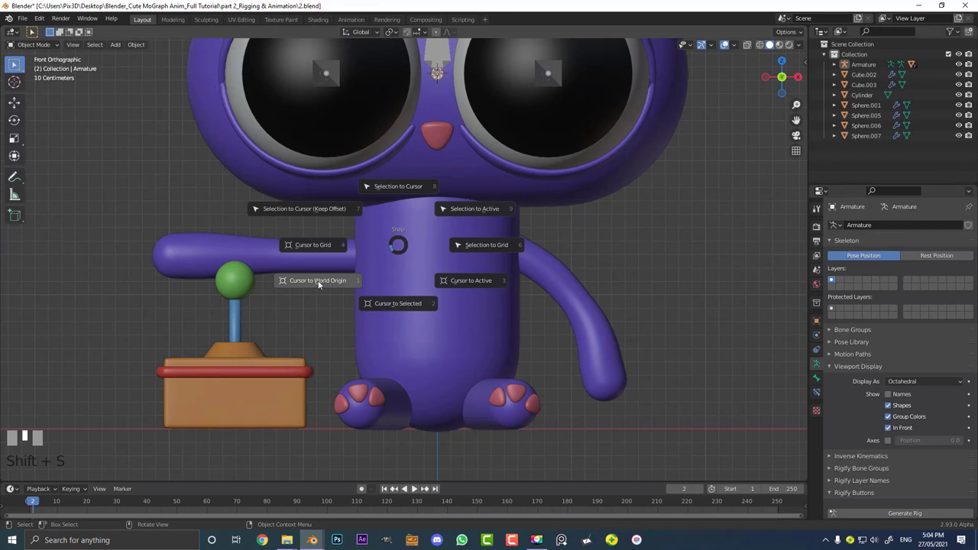
# - Snap the cursor to the arm, add an armature there shown In Front as B-Bone
pyautogui.click(279, 247)
pyautogui.press('shift+s')
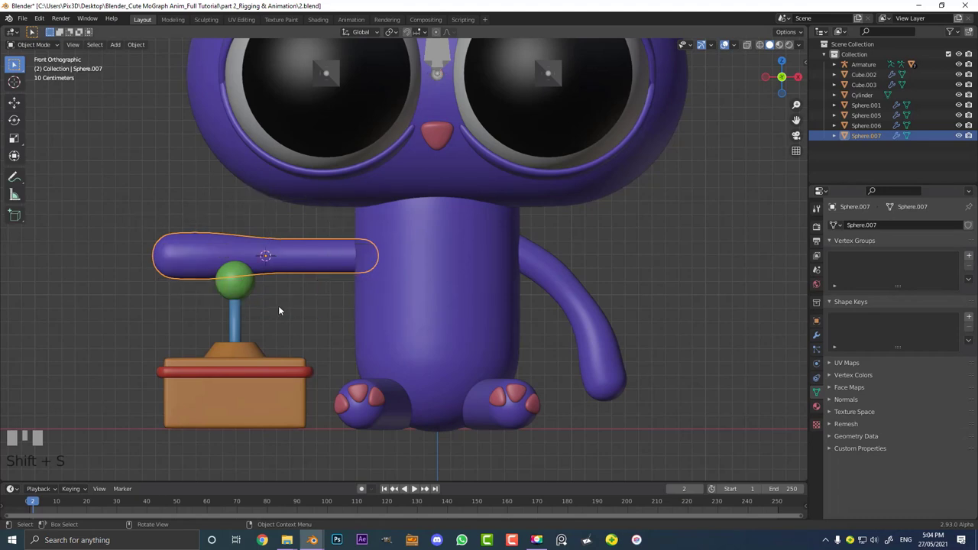
pyautogui.press('shift+a')
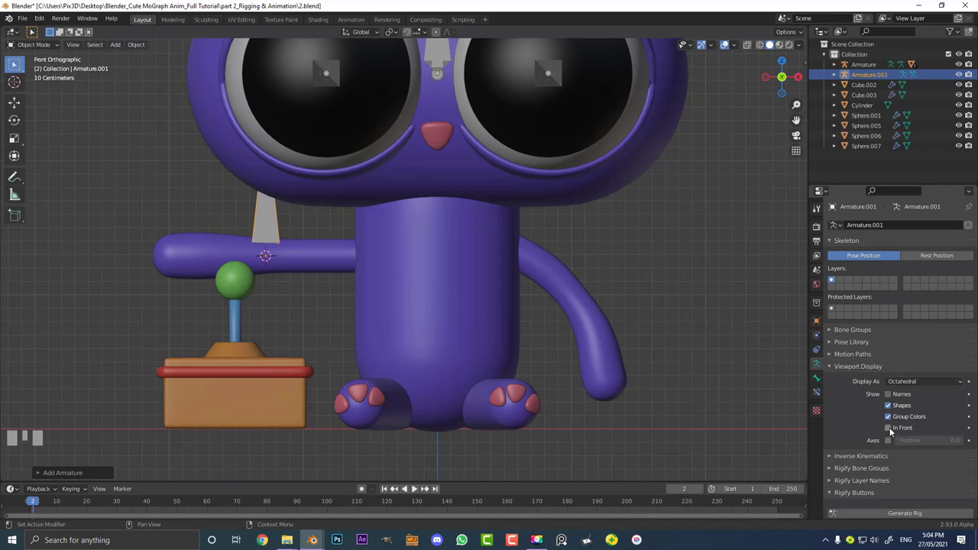
pyautogui.click(890, 430)
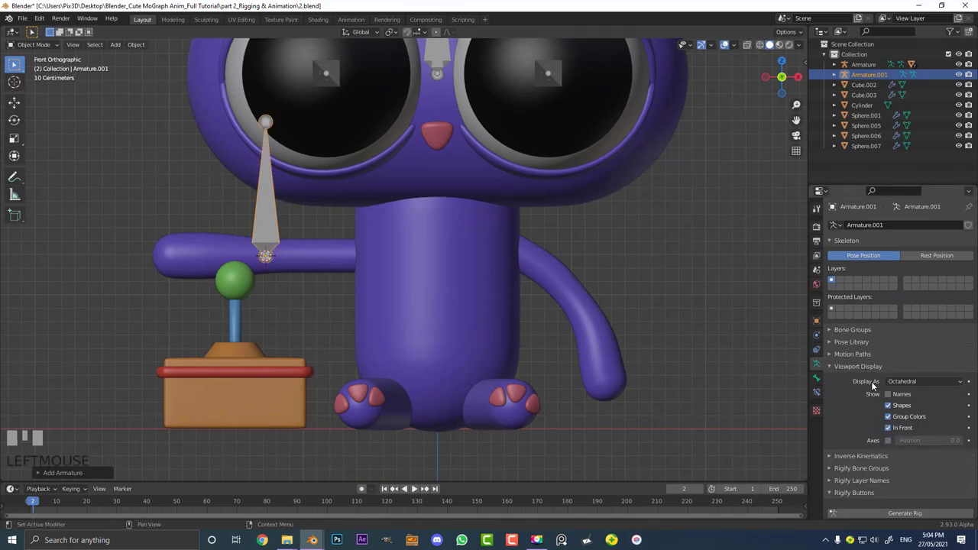
pyautogui.moveTo(915, 386); pyautogui.dragTo(257, 271)
pyautogui.scroll(3)
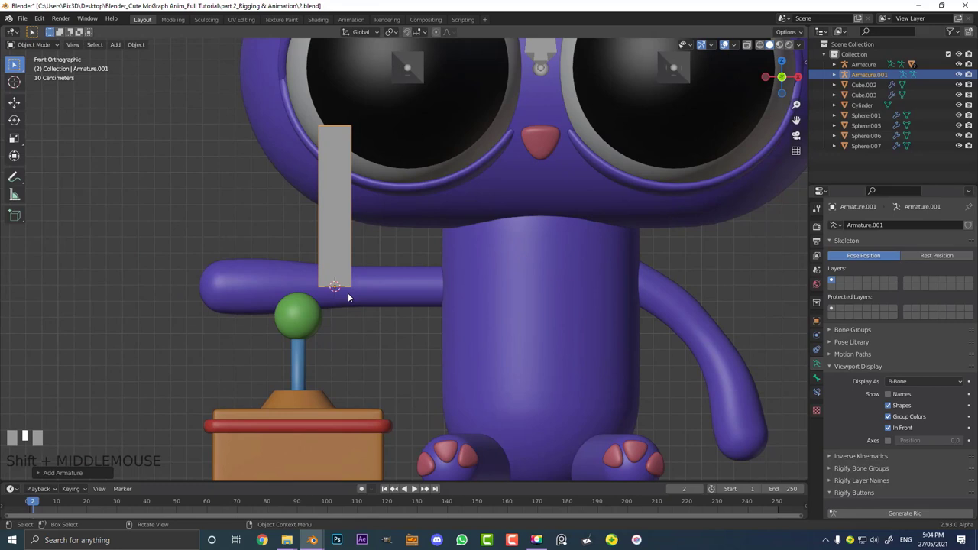
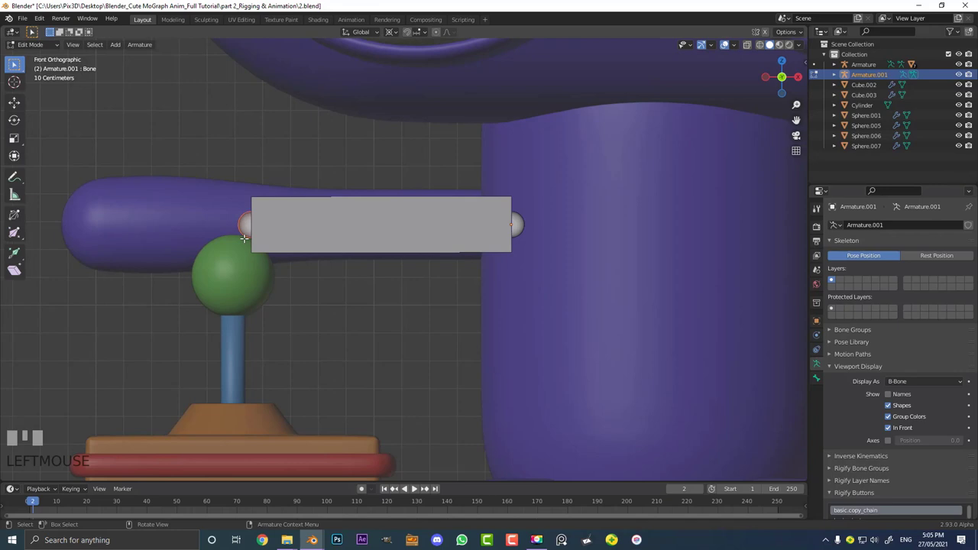
# - Move the bone tip along the arm and subdivide it into a five-bone chain
pyautogui.press('g')
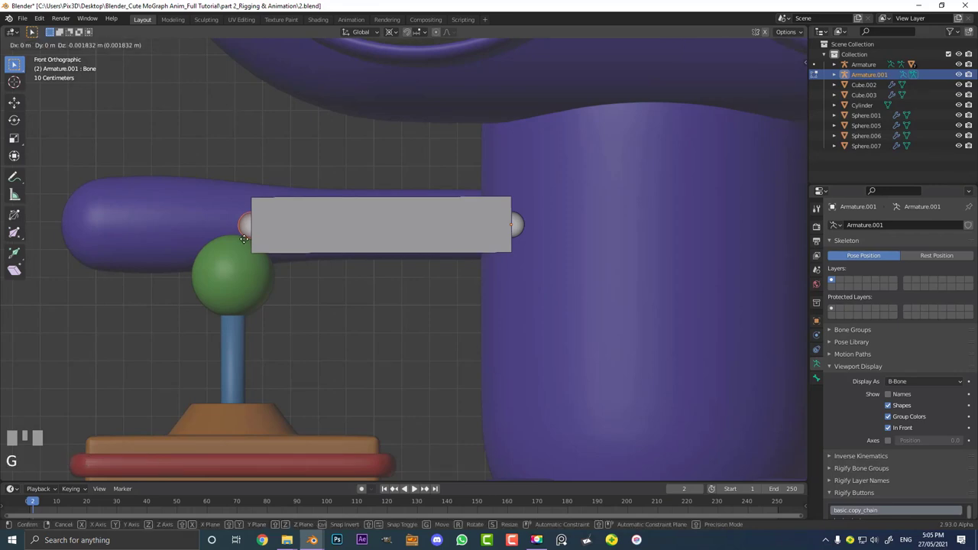
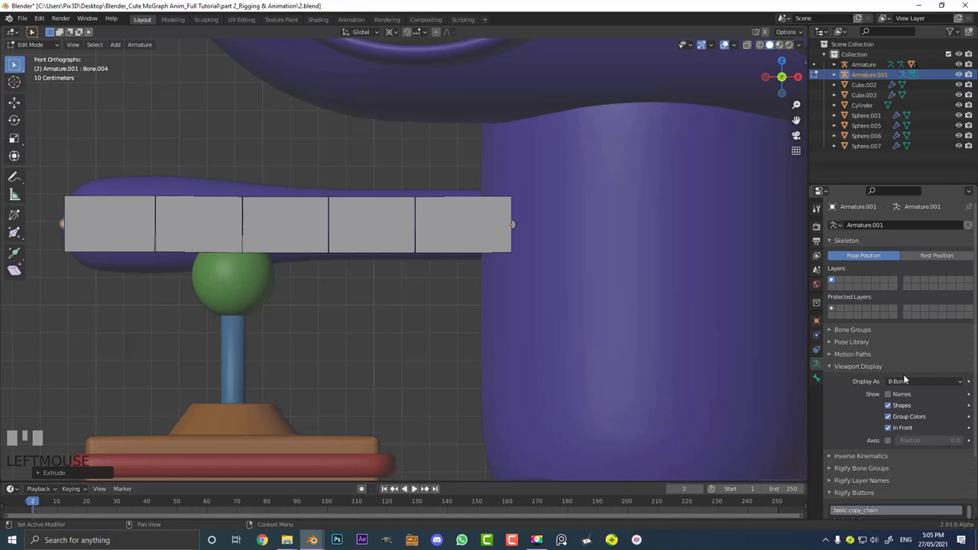
pyautogui.scroll(-3)
pyautogui.scroll(3)
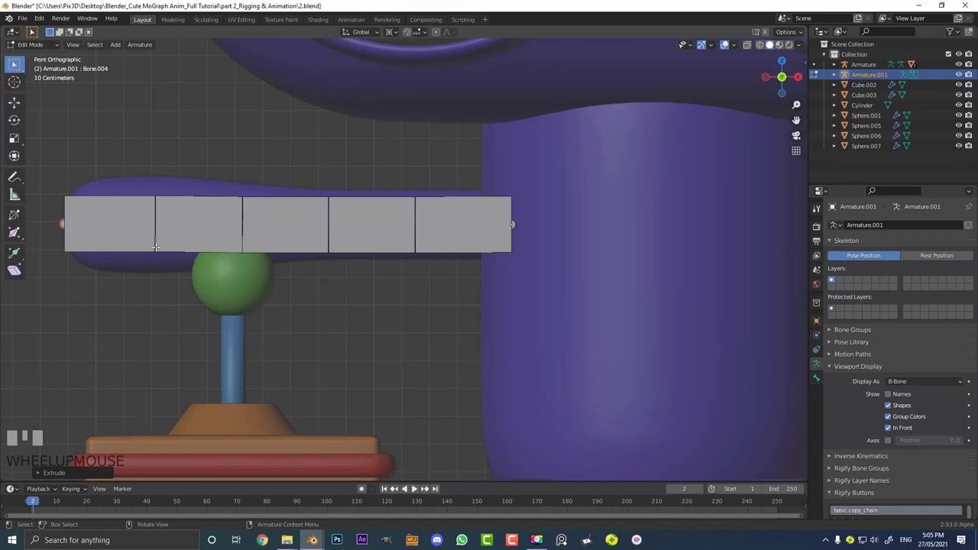
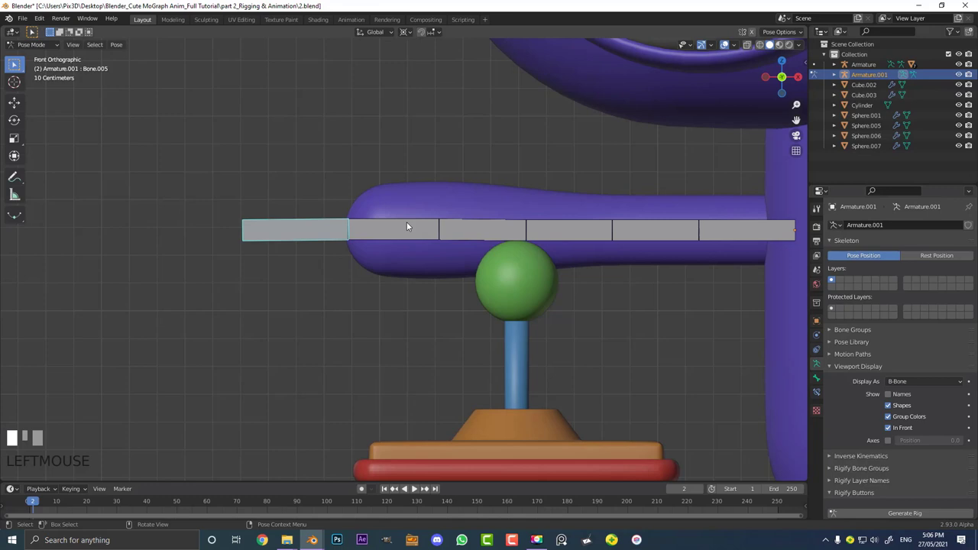
# - Set the pivot point, add IK to the chain's tip bone and test-move it
pyautogui.scroll(3)
pyautogui.press('g')
pyautogui.rightClick(310, 206)
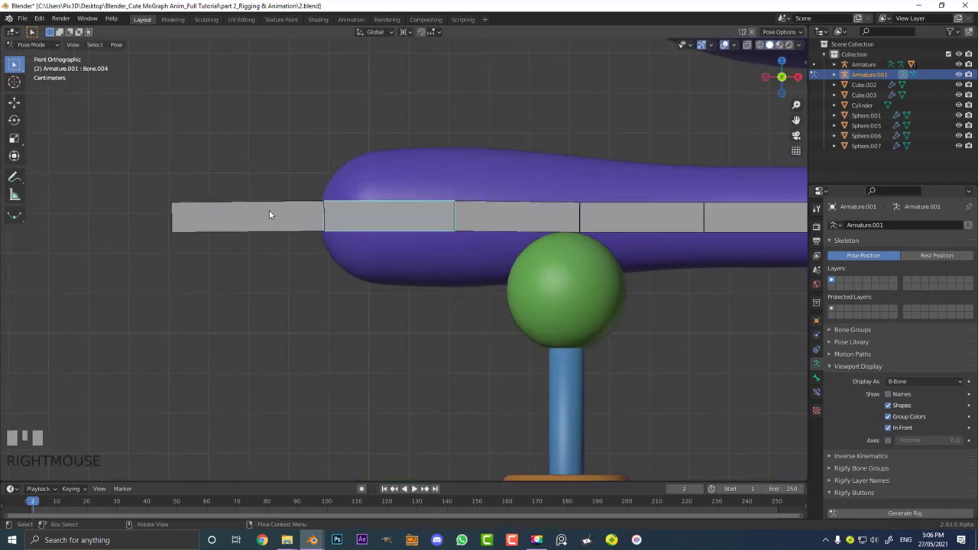
pyautogui.click(408, 31)
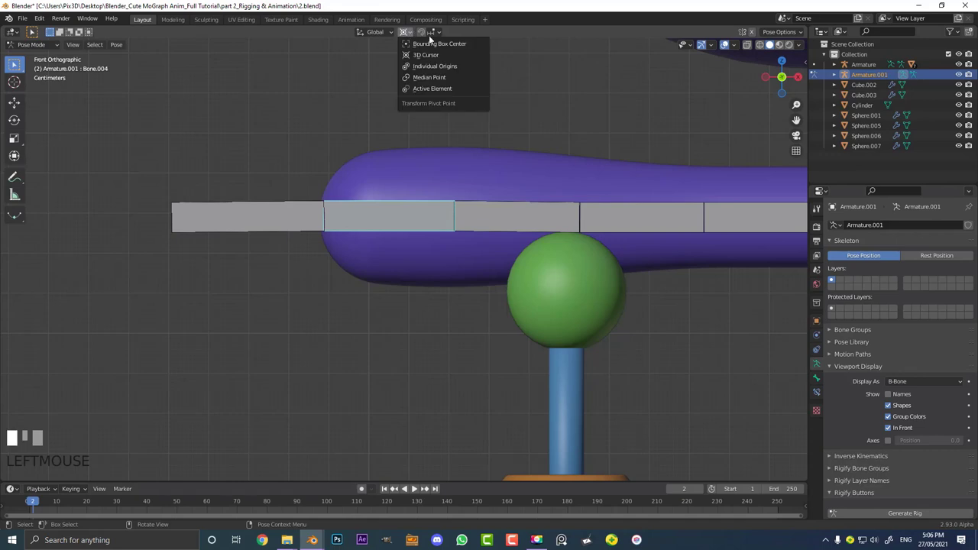
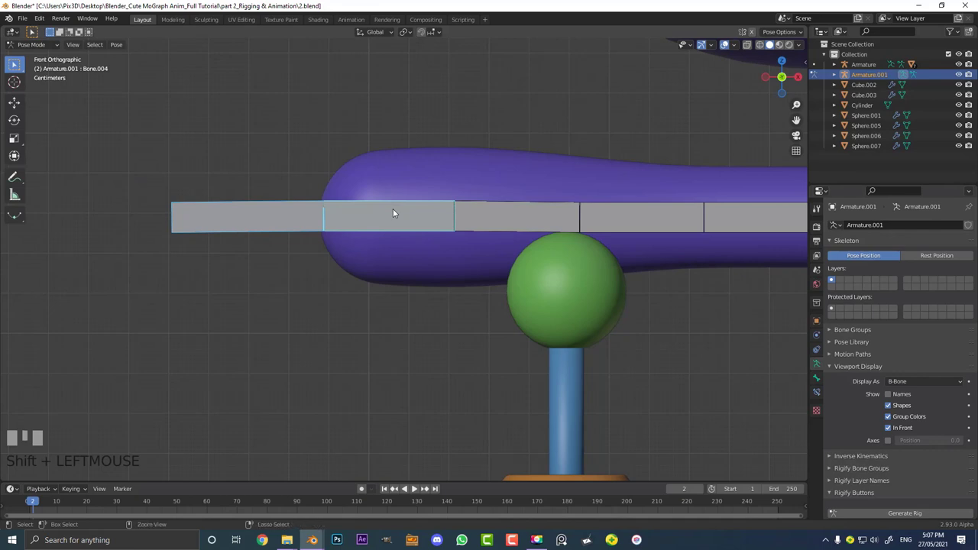
pyautogui.press('ctrl+shift+c')
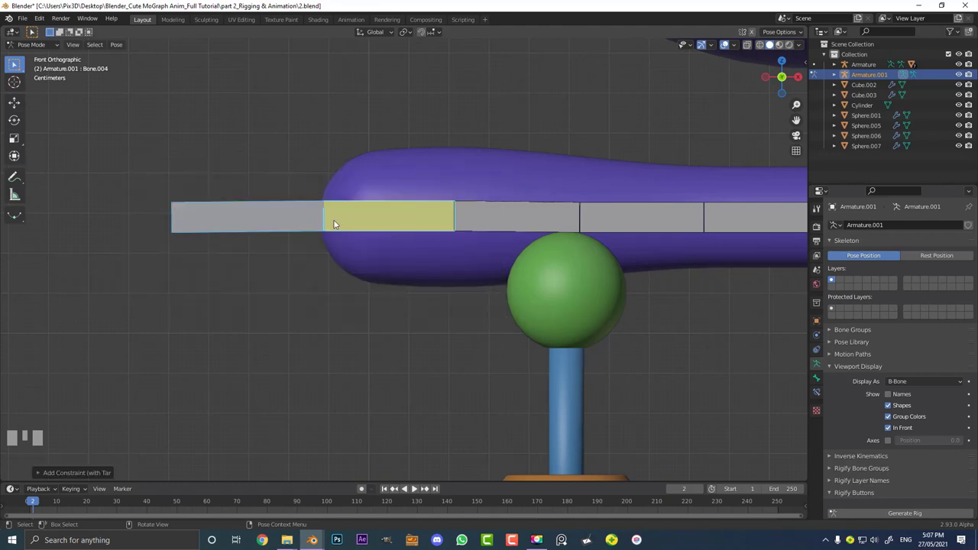
pyautogui.scroll(-3)
pyautogui.click(320, 223)
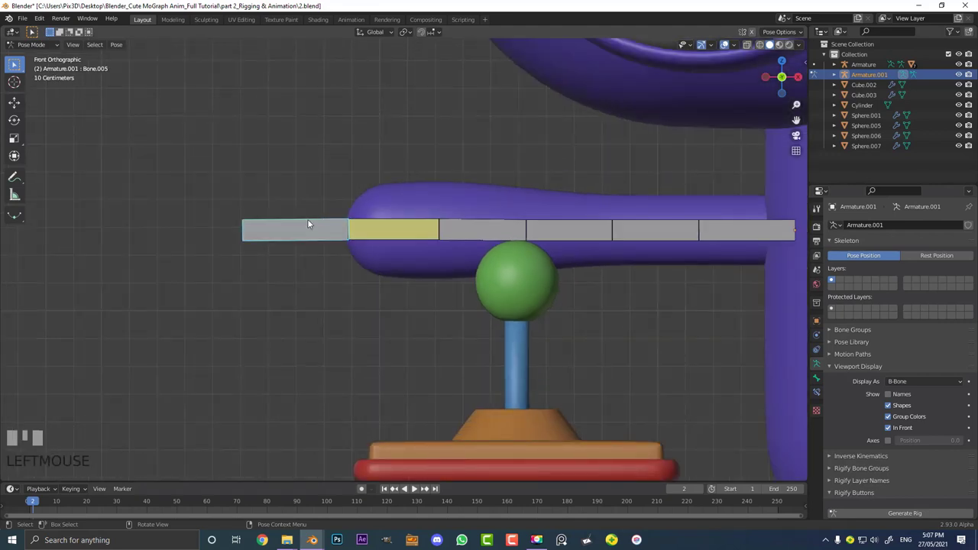
pyautogui.press('g')
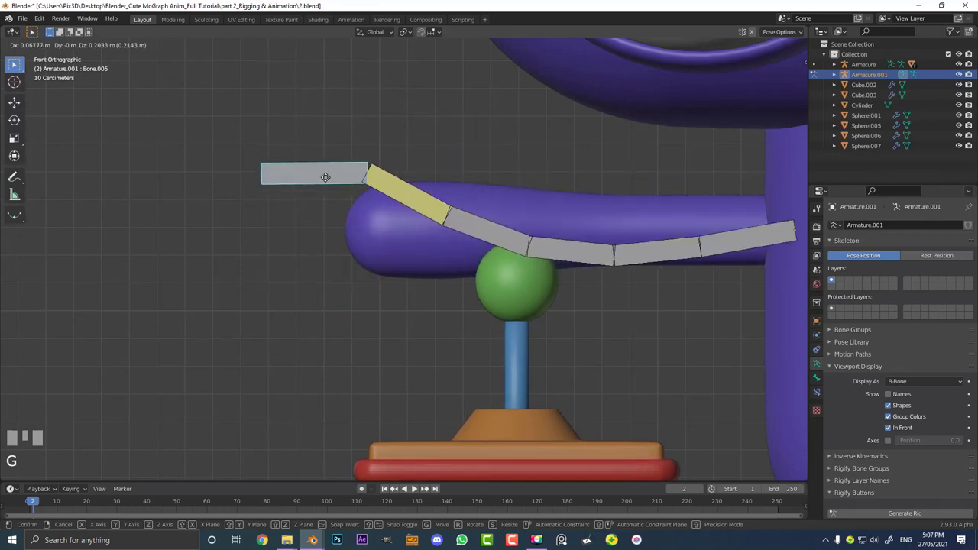
pyautogui.rightClick(372, 176)
pyautogui.scroll(3)
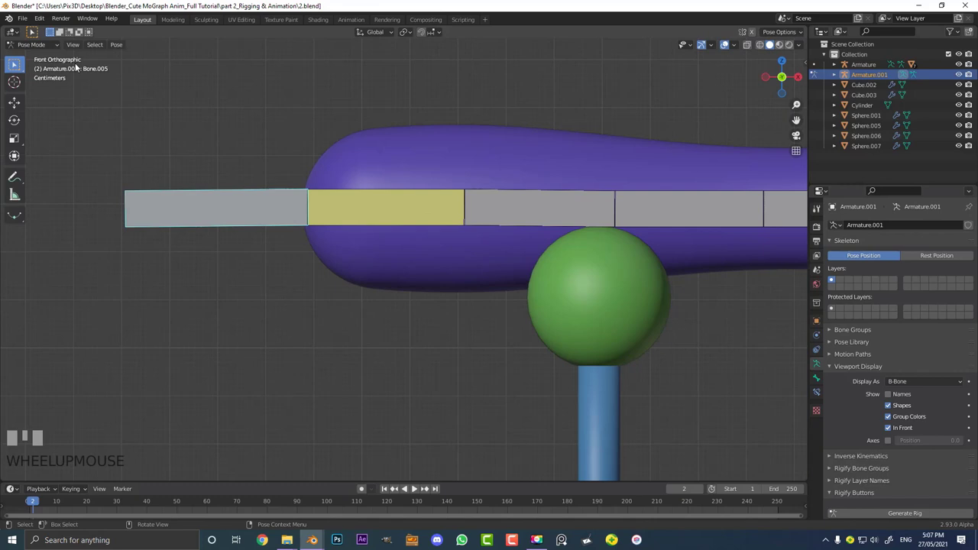
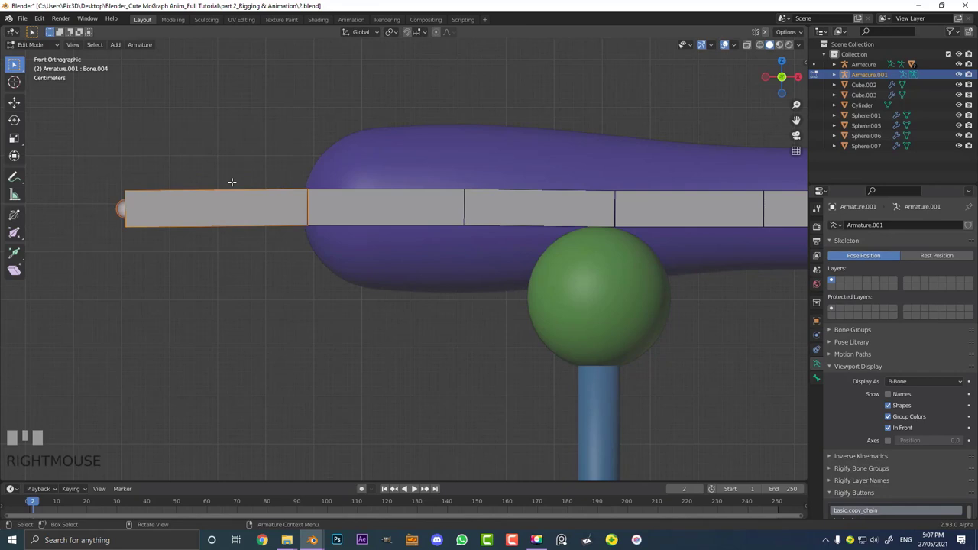
# - Bend the chain with the tip bone, then clear all bones' location, rotation and scale
pyautogui.press('alt+p')
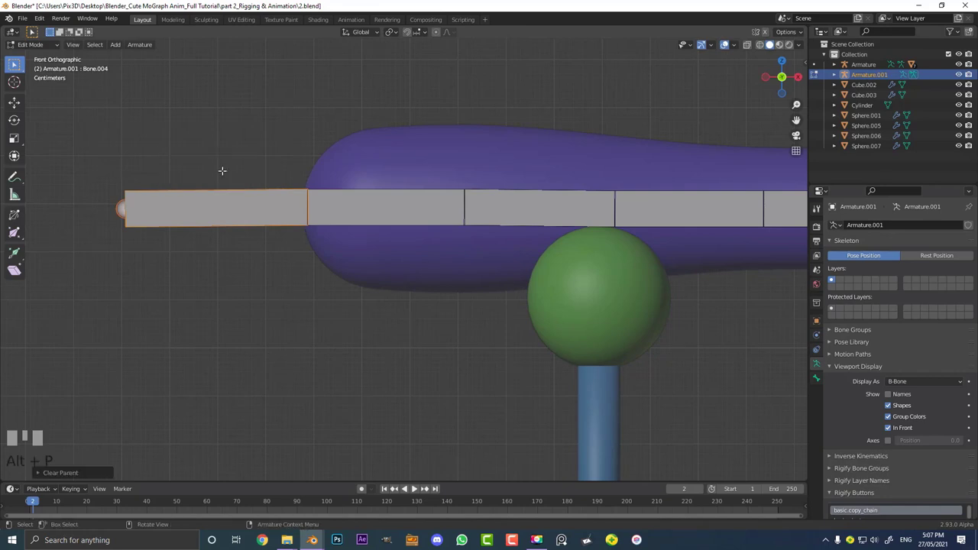
pyautogui.moveTo(41, 46); pyautogui.dragTo(251, 191)
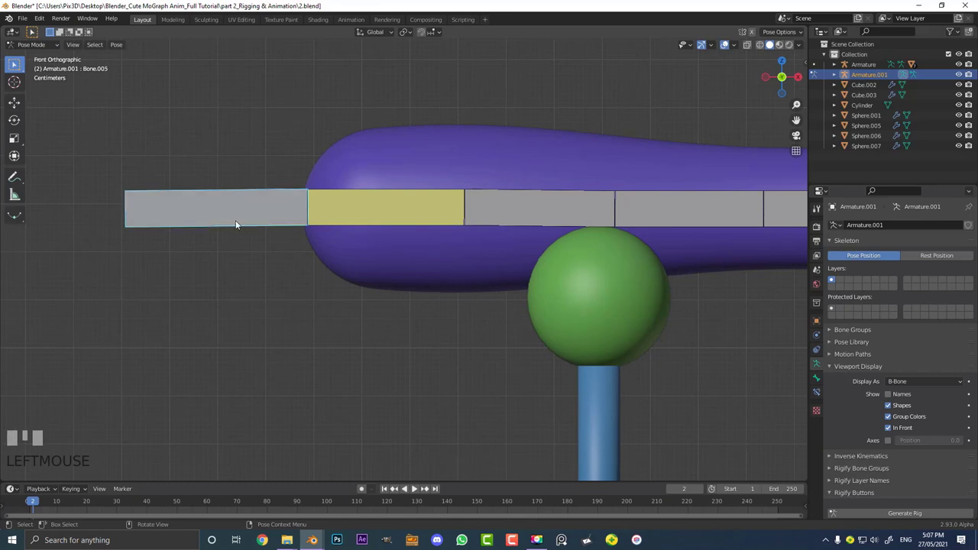
pyautogui.press('g')
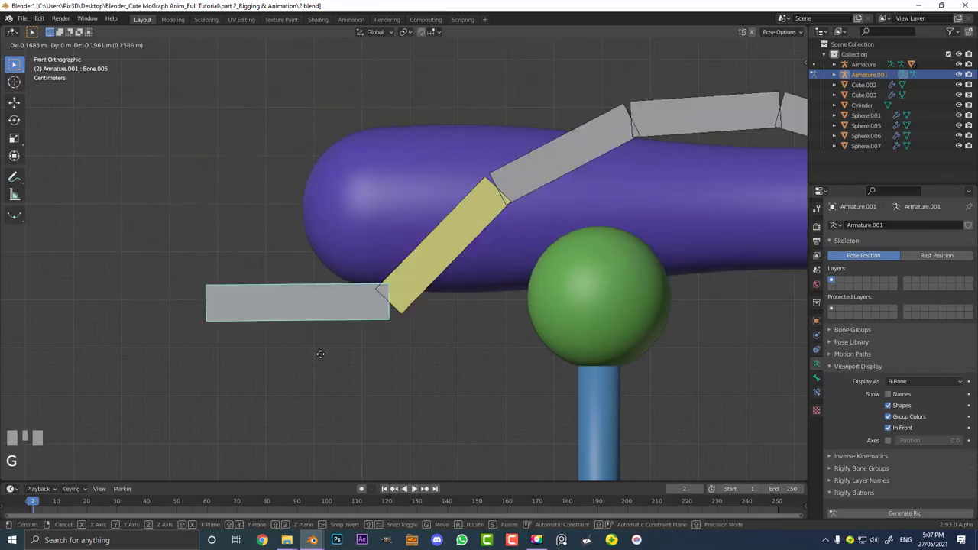
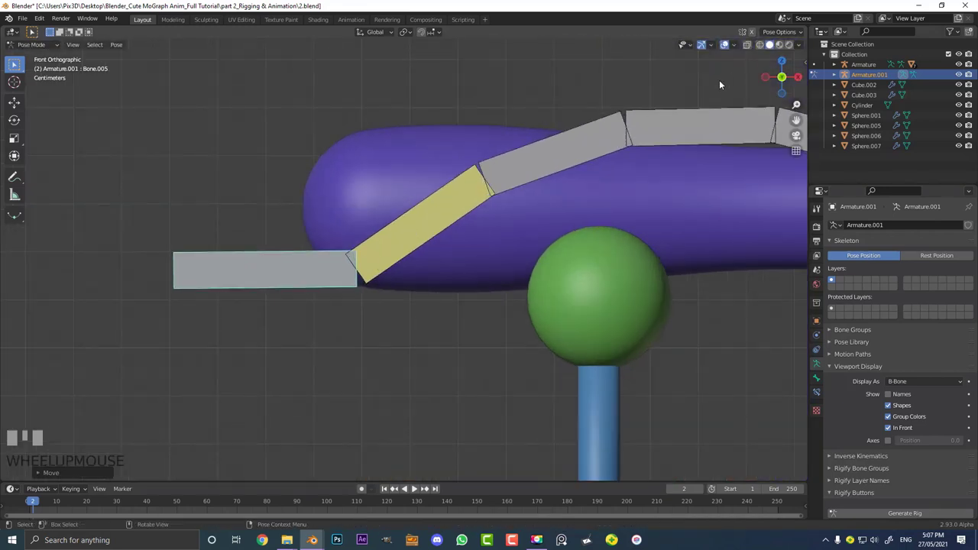
pyautogui.scroll(-3)
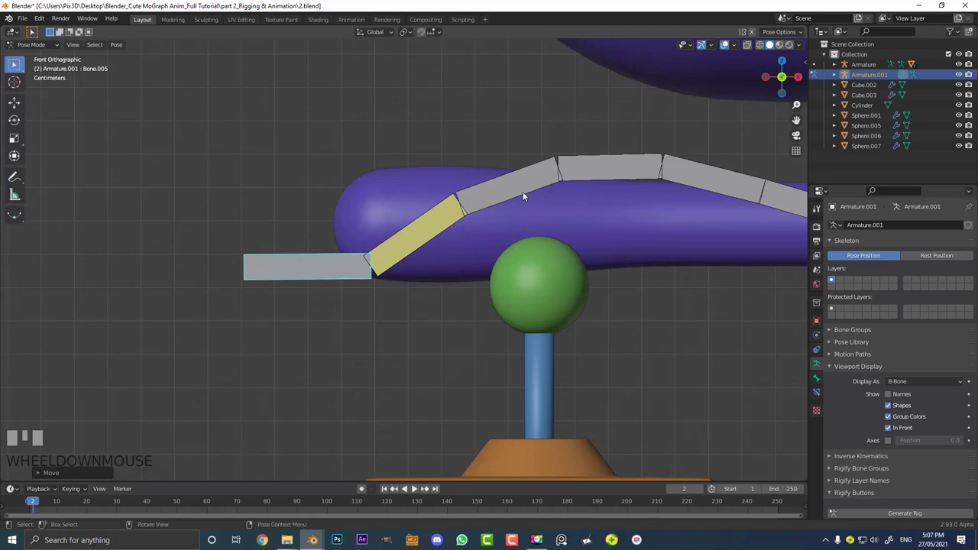
pyautogui.press('a')
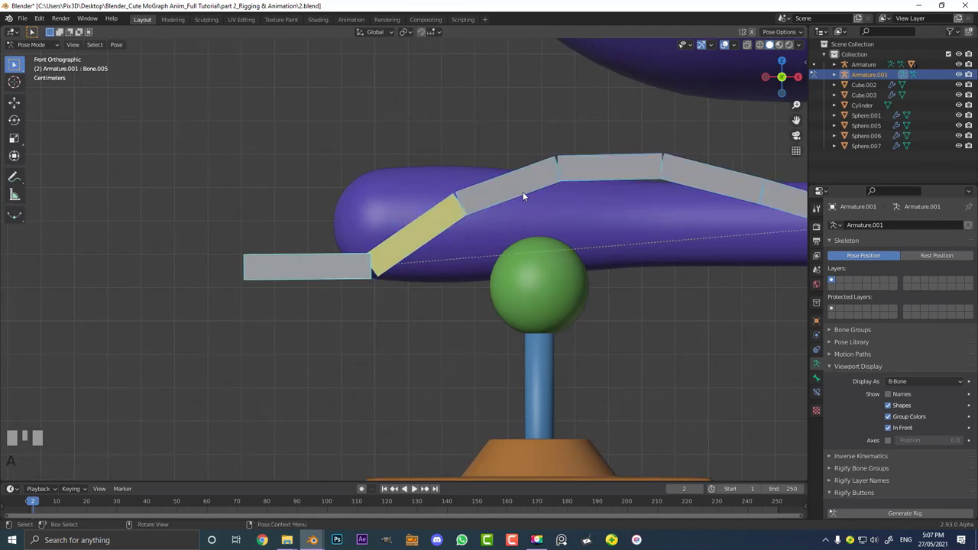
pyautogui.press('alt+g')
pyautogui.press('alt+r')
pyautogui.press('alt+s')
pyautogui.scroll(-3)
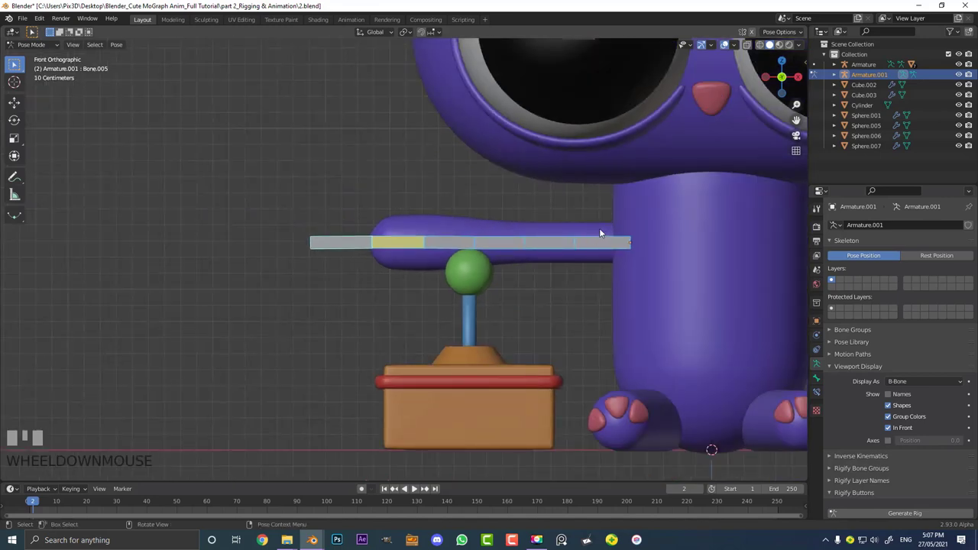
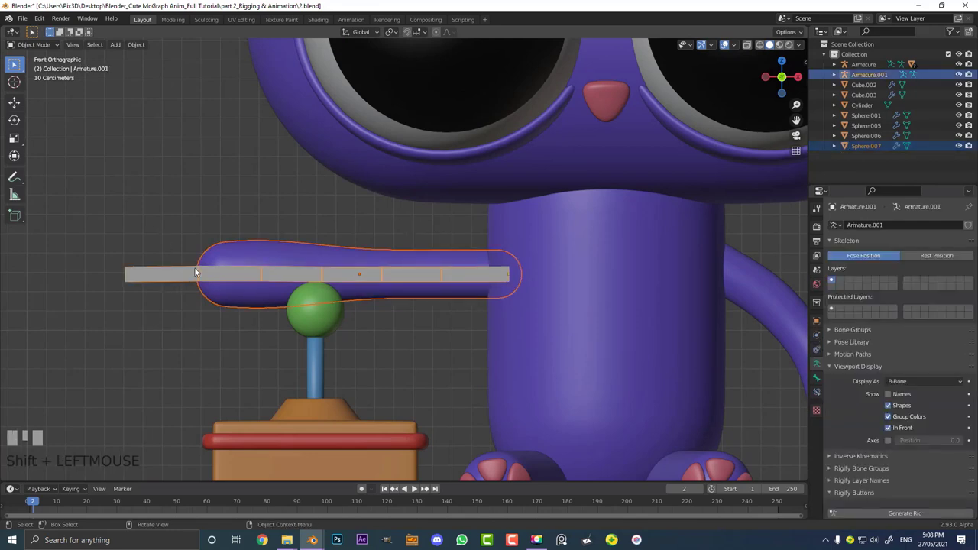
# - Parent the purple arm to the armature with automatic weights
pyautogui.moveTo(210, 272); pyautogui.dragTo(352, 240)
pyautogui.scroll(3)
pyautogui.press('ctrl+p')
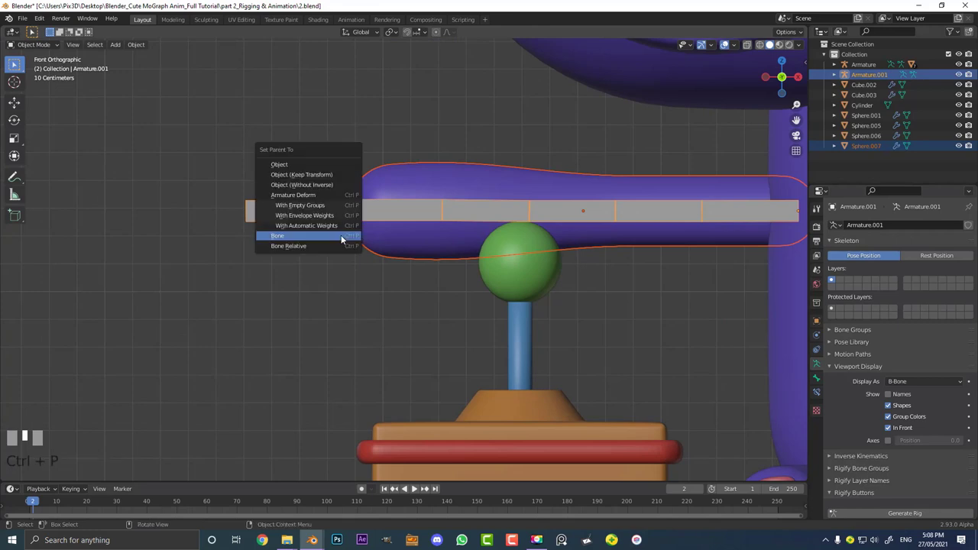
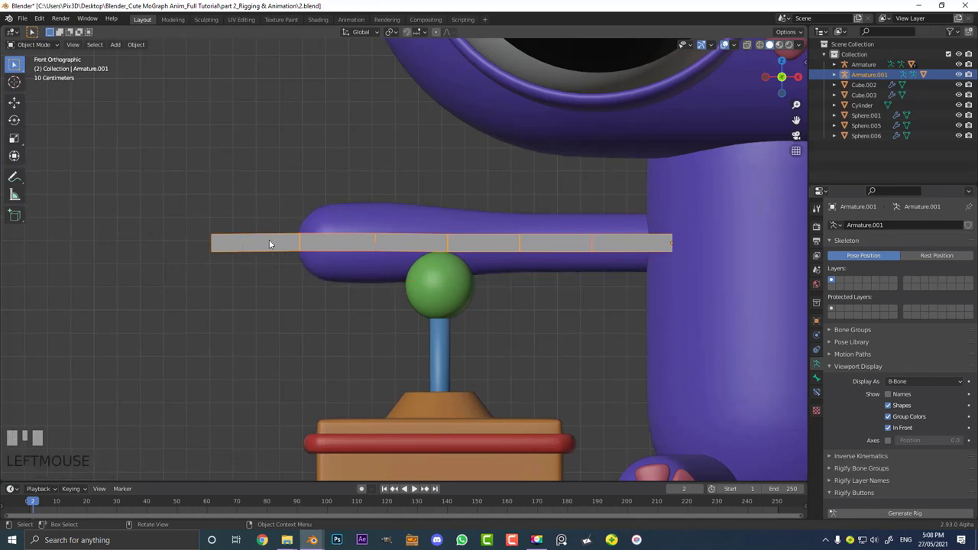
# - Bend the arm via the tip bone in Pose Mode, then clear the pose back to rest
pyautogui.press('ctrl+Tab')
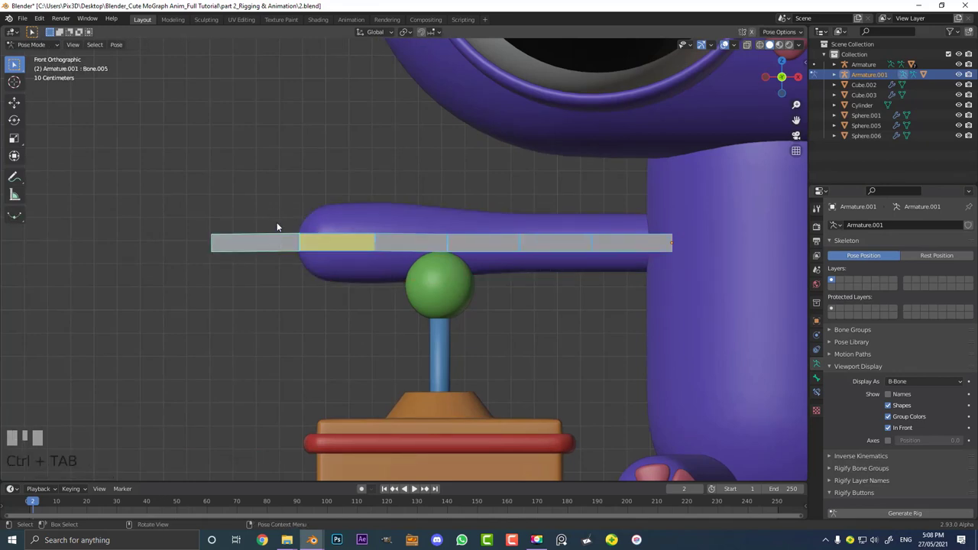
pyautogui.click(254, 241)
pyautogui.press('g')
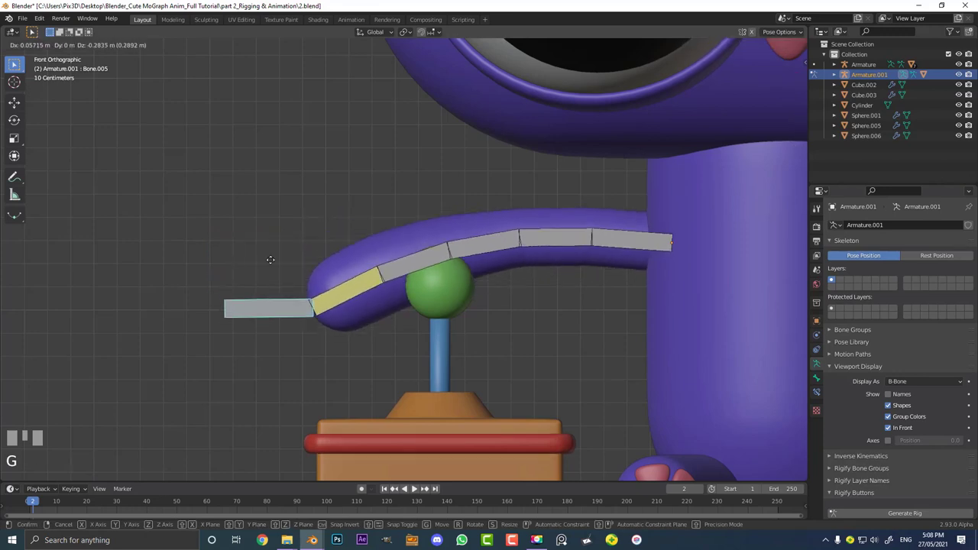
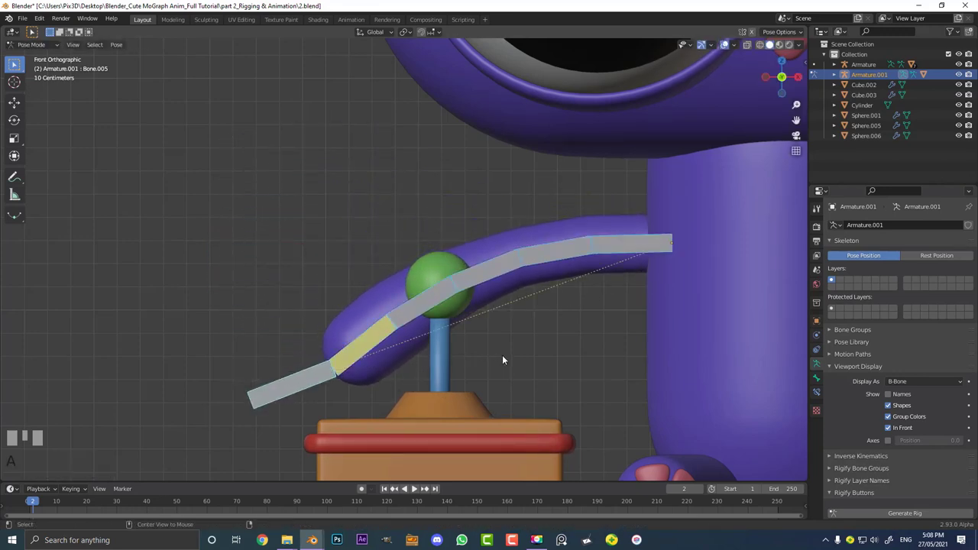
pyautogui.press('alt+g')
pyautogui.press('alt+r')
pyautogui.press('alt+s')
pyautogui.scroll(-3)
# - Return to Object Mode and save the scene as 2.1.blend
pyautogui.moveTo(530, 279); pyautogui.dragTo(763, 426)
pyautogui.press('Tab')
pyautogui.press('ctrl+Tab')
pyautogui.scroll(-3)
pyautogui.press('alt+a')
pyautogui.scroll(3)
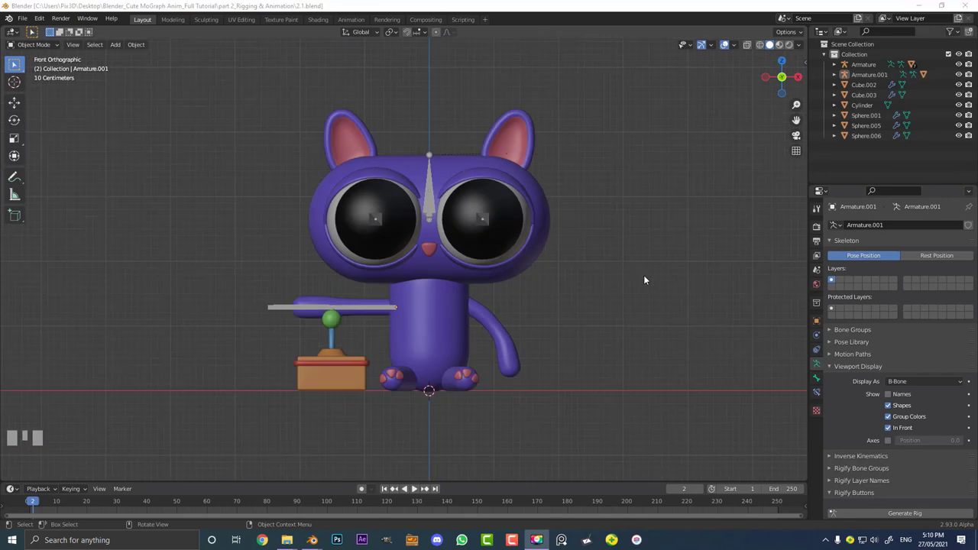
# - Select the head armature and enter Pose Mode with the eyelid control bone picked
pyautogui.scroll(3)
pyautogui.click(438, 136)
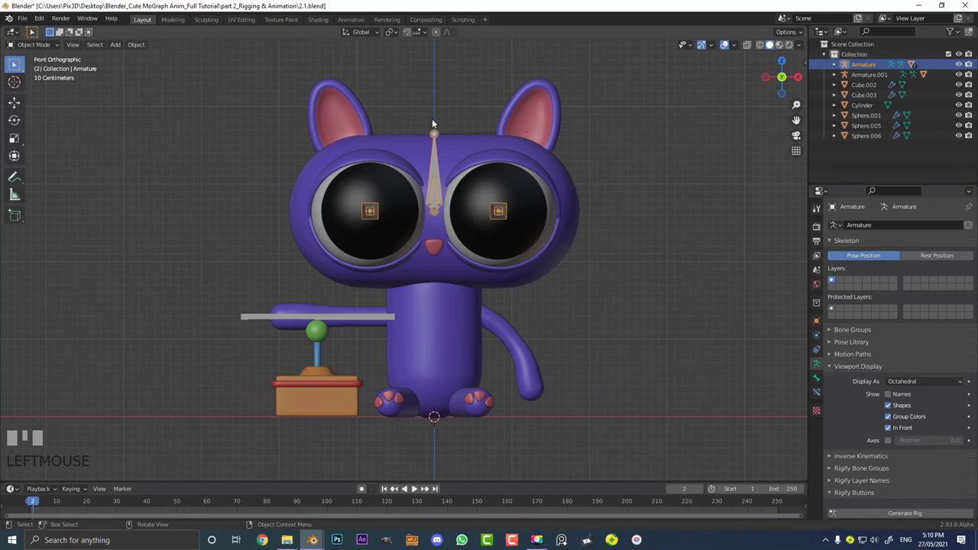
pyautogui.moveTo(60, 49); pyautogui.dragTo(446, 136)
pyautogui.scroll(3)
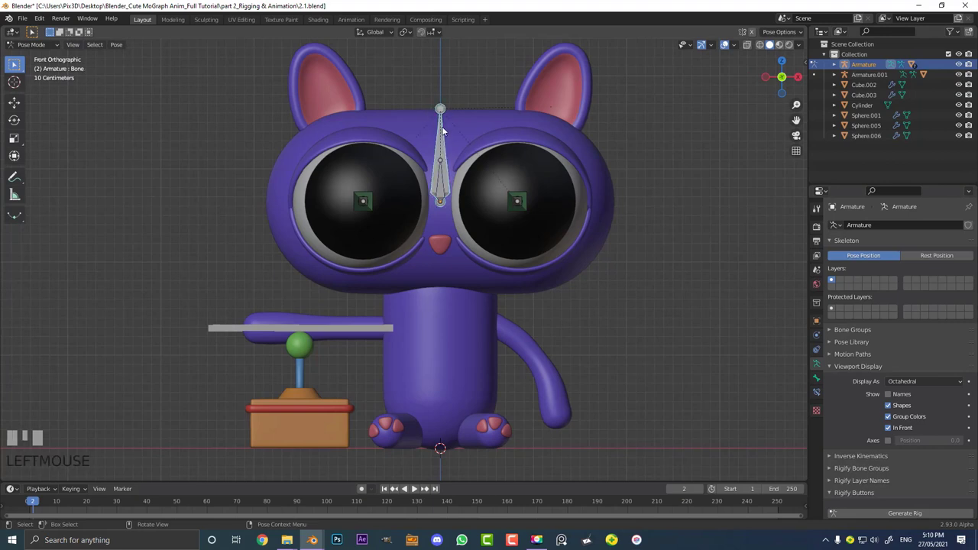
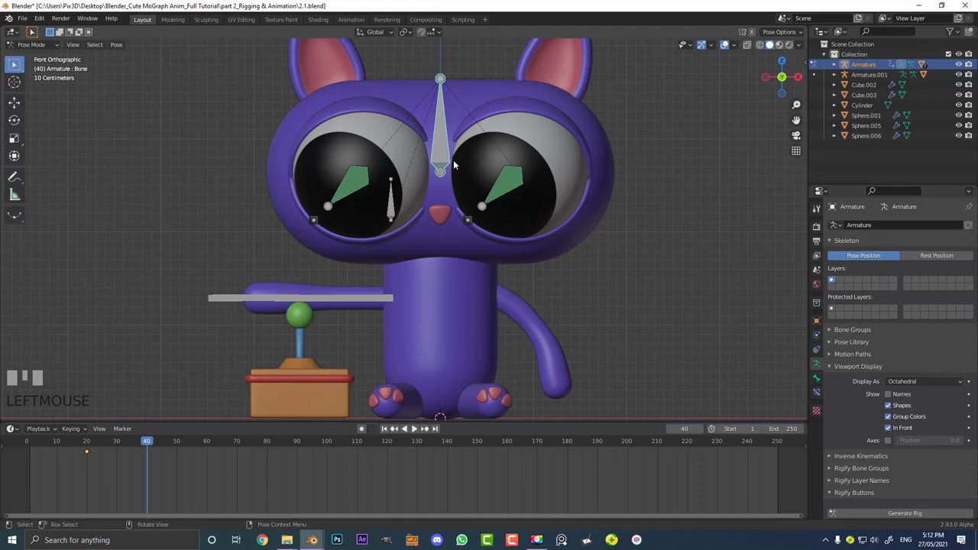
# - Rotate the eyelid bone to half-closed, select all bones and keyframe at frame 40
pyautogui.press('r')
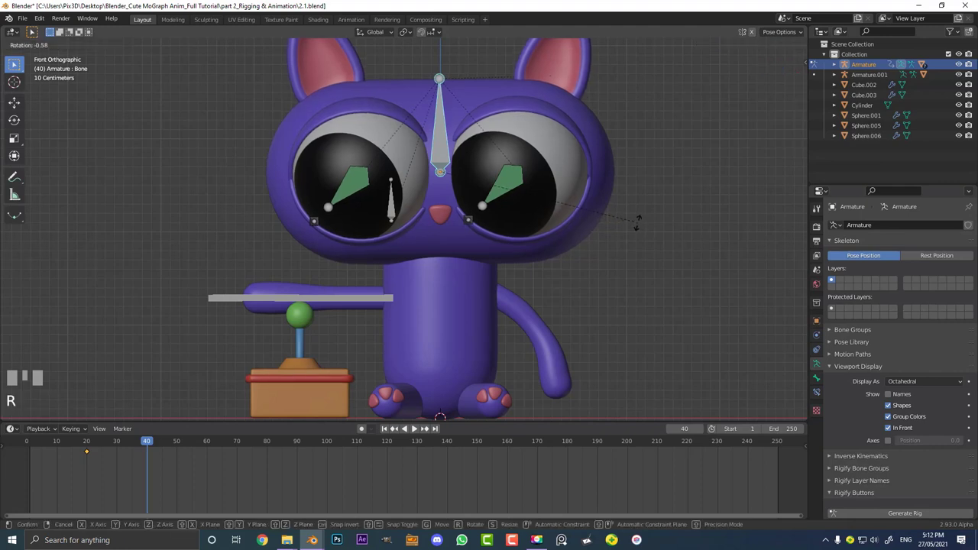
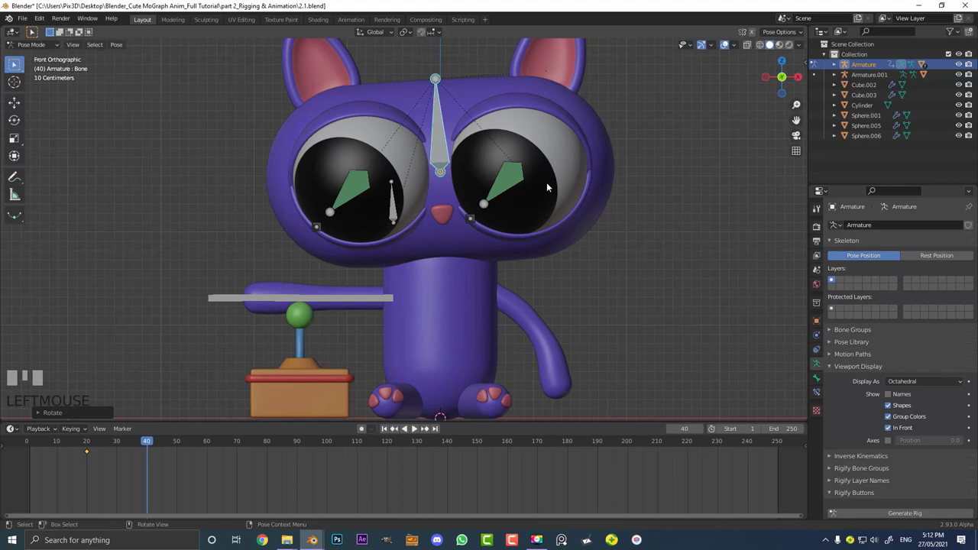
pyautogui.press('a')
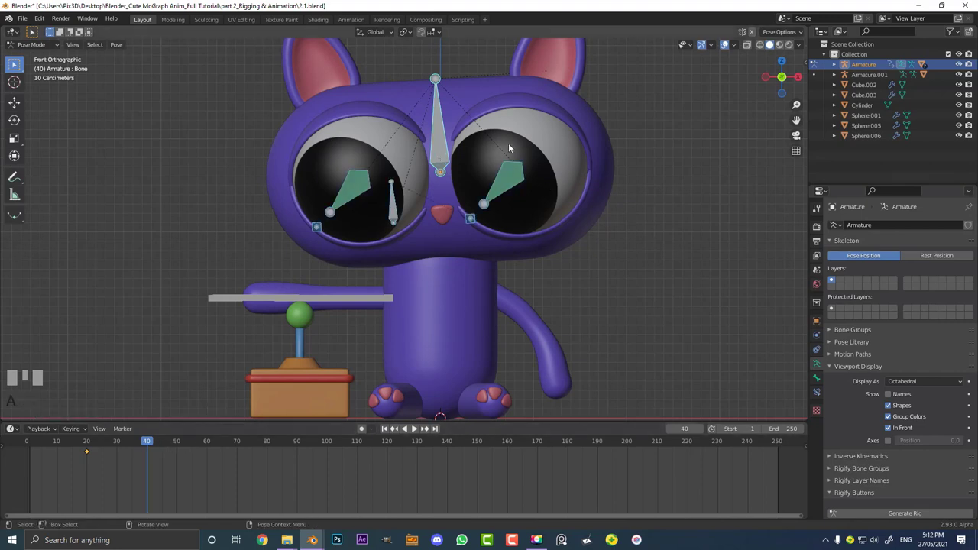
pyautogui.press('i')
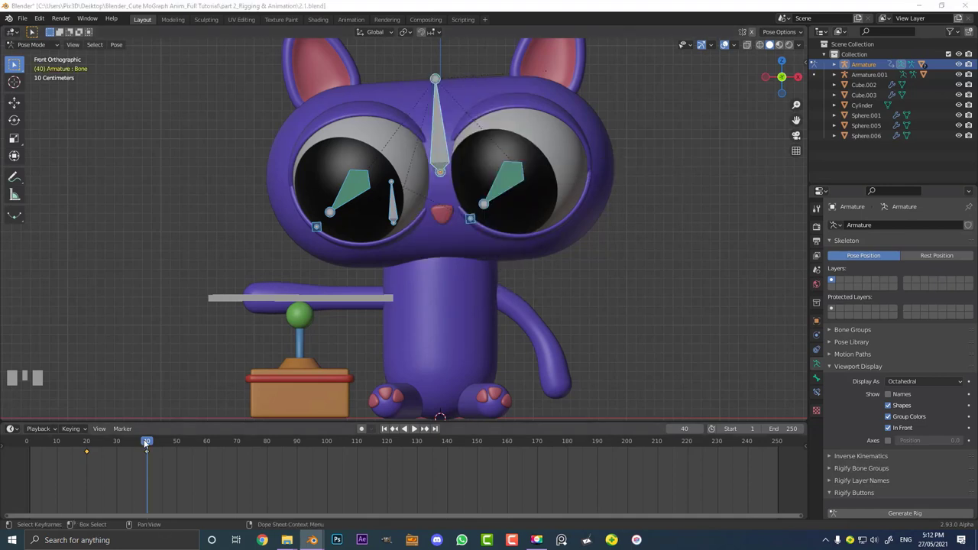
# - Set the timeline to frame 50 and play the eye animation back
pyautogui.moveTo(144, 442); pyautogui.dragTo(56, 440)
pyautogui.scroll(3)
pyautogui.click(95, 450)
pyautogui.scroll(-3)
pyautogui.press('space')
pyautogui.moveTo(453, 211); pyautogui.dragTo(443, 130)
pyautogui.press('space')
pyautogui.scroll(3)
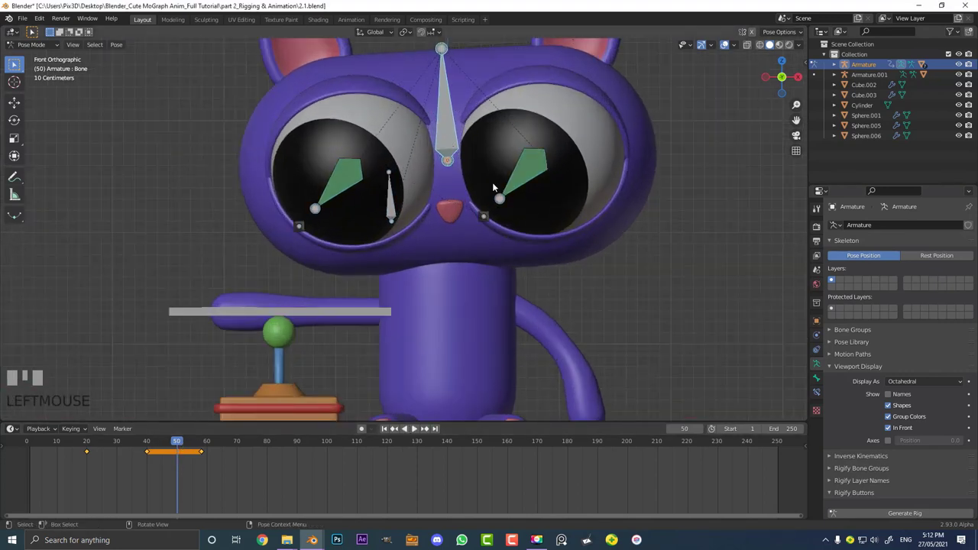
# - Rotate and reposition the eyelid control bone for the frame-50 pose
pyautogui.press('r')
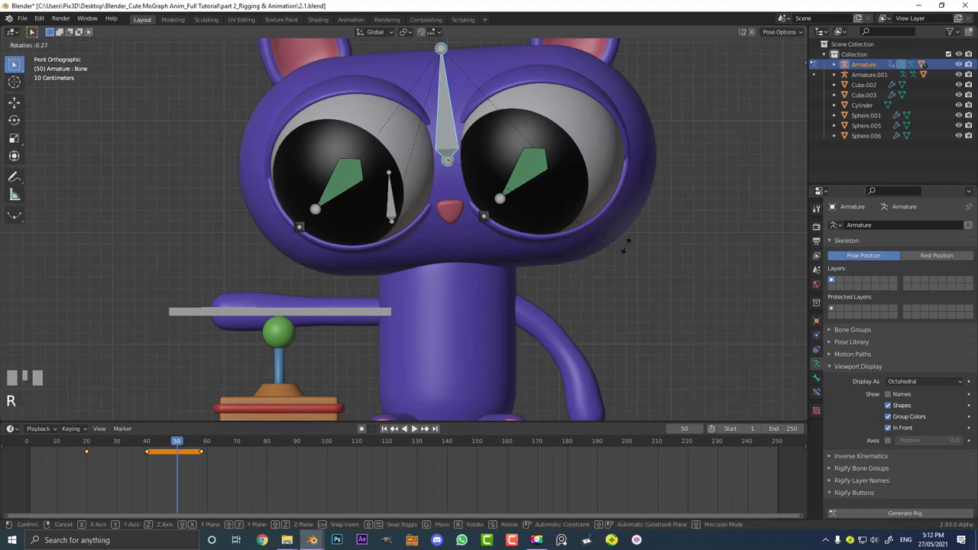
pyautogui.click(628, 245)
pyautogui.press('g')
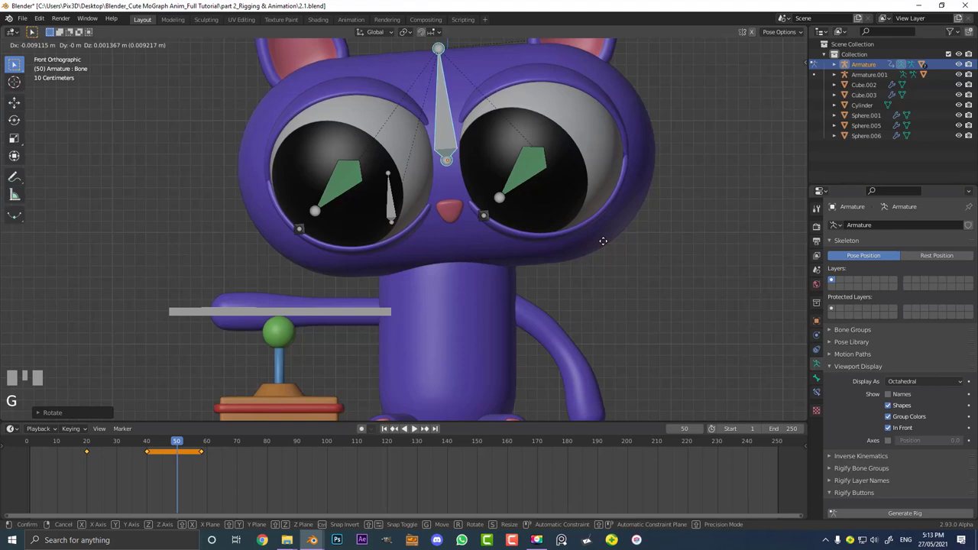
pyautogui.click(557, 230)
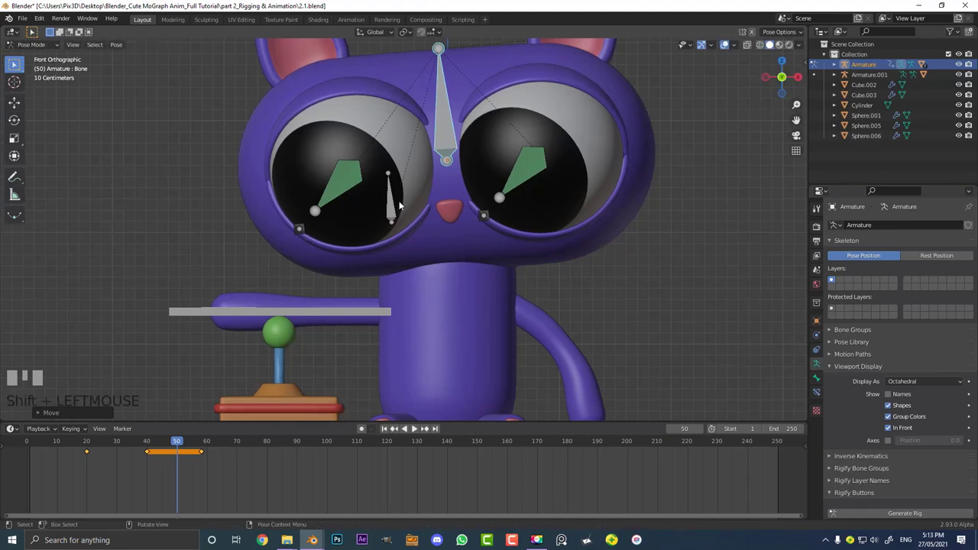
# - Nudge Bone.005 in the left eye, select all bones and insert a Location & Rotation keyframe
pyautogui.click(395, 204)
pyautogui.scroll(-3)
pyautogui.scroll(3)
pyautogui.press('g')
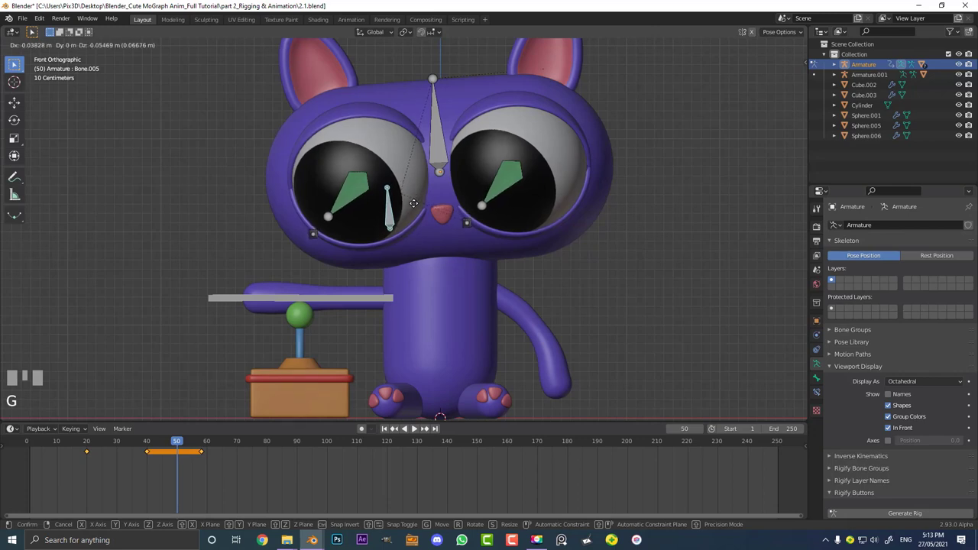
pyautogui.click(418, 207)
pyautogui.press('a')
pyautogui.press('i')
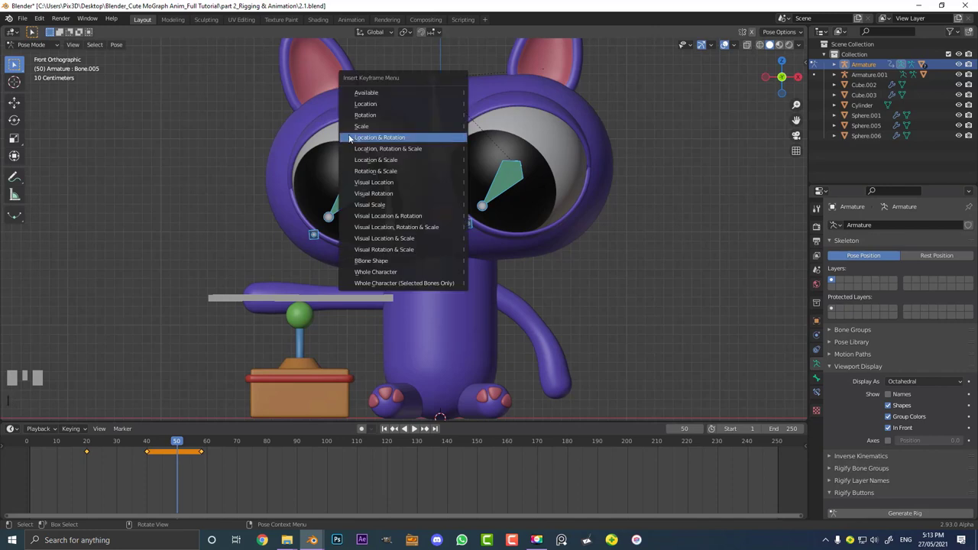
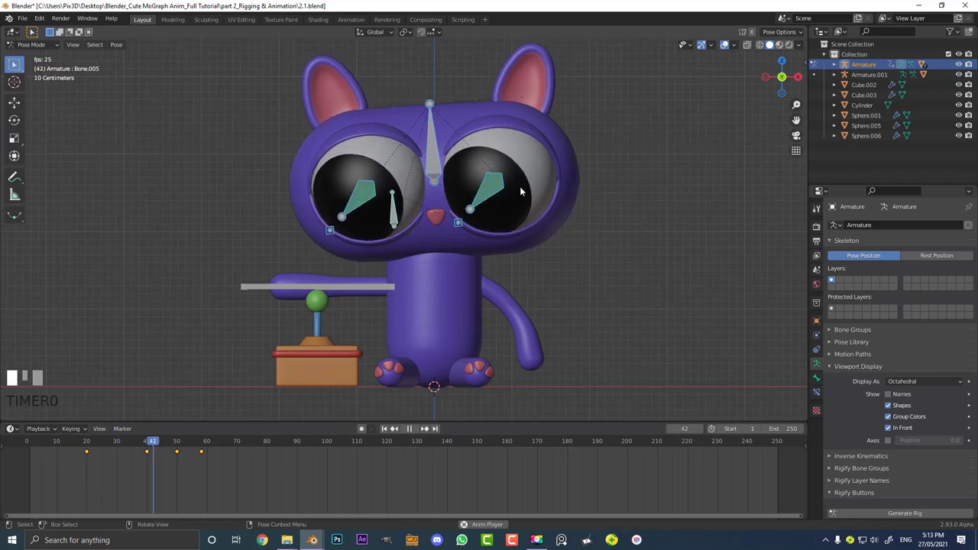
# - Stop playback, return to frame 50, reshape the lids with Bone.005 and keyframe
pyautogui.press('space')
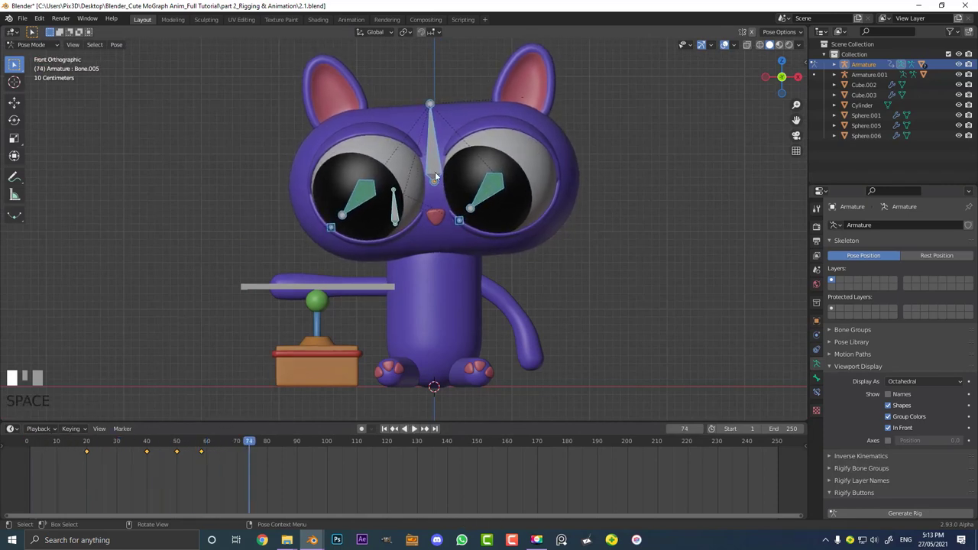
pyautogui.scroll(3)
pyautogui.click(228, 447)
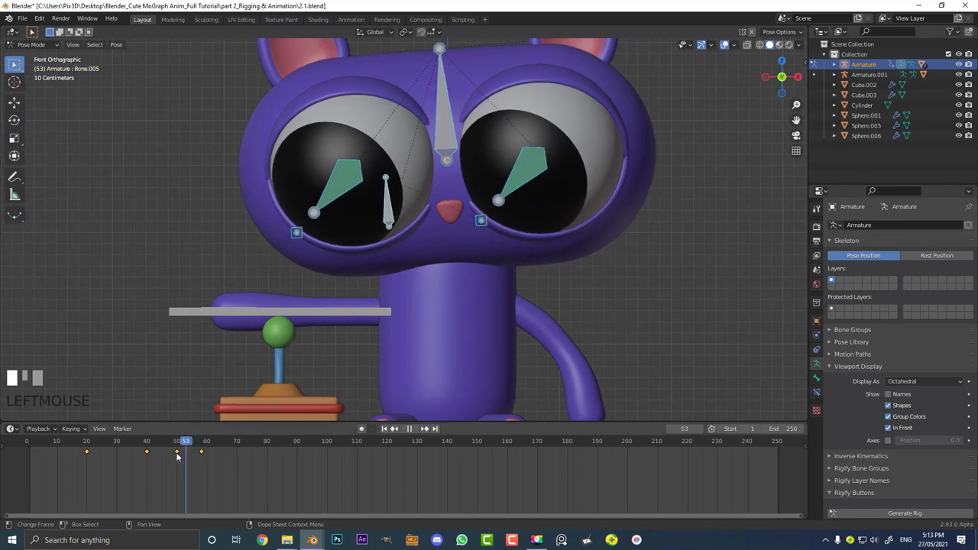
pyautogui.scroll(3)
pyautogui.click(385, 214)
pyautogui.press('g')
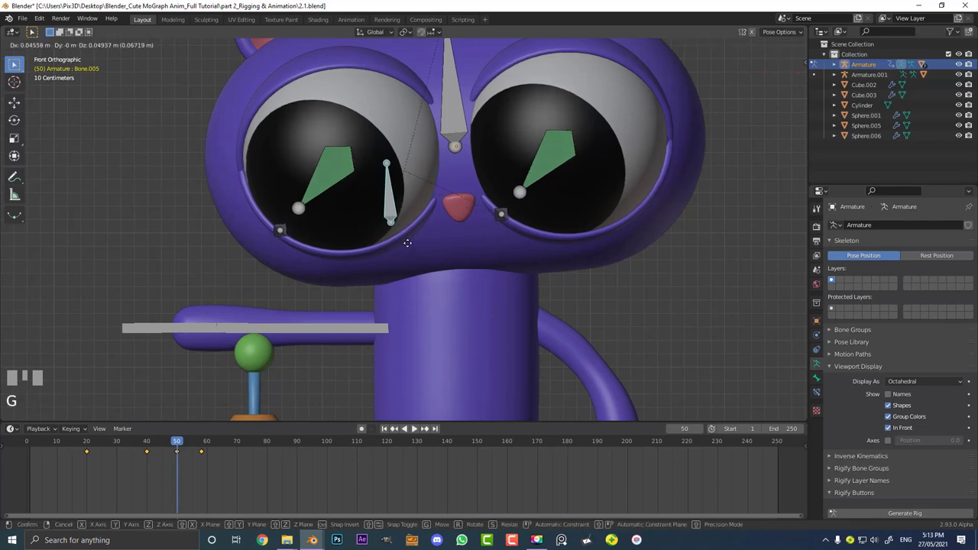
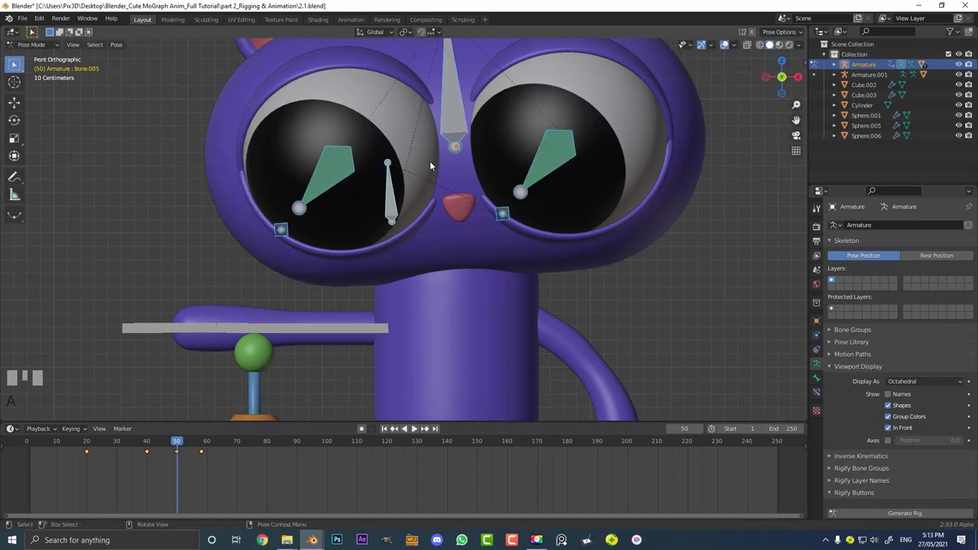
pyautogui.press('i')
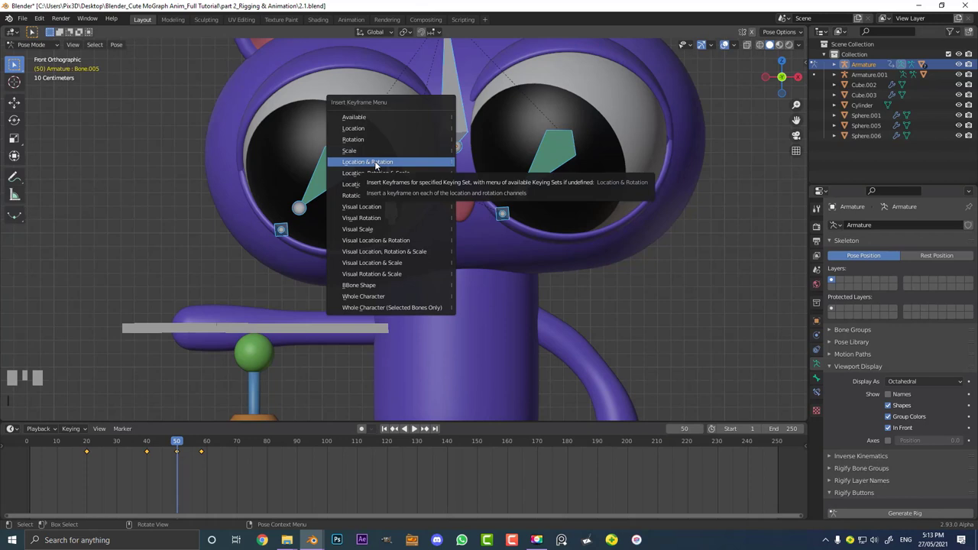
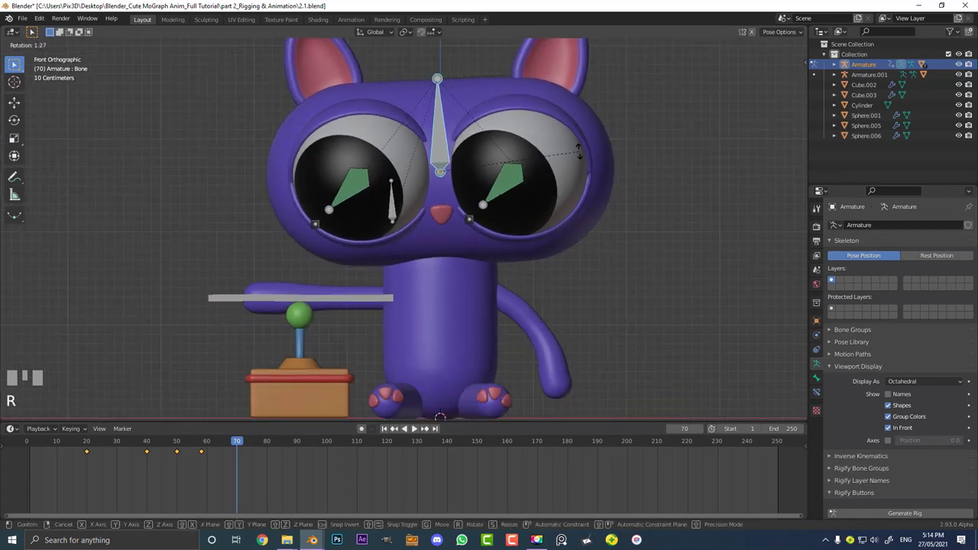
# - Rotate the eyelids closed at frame 70 and keyframe all bones' location and rotation
pyautogui.click(561, 153)
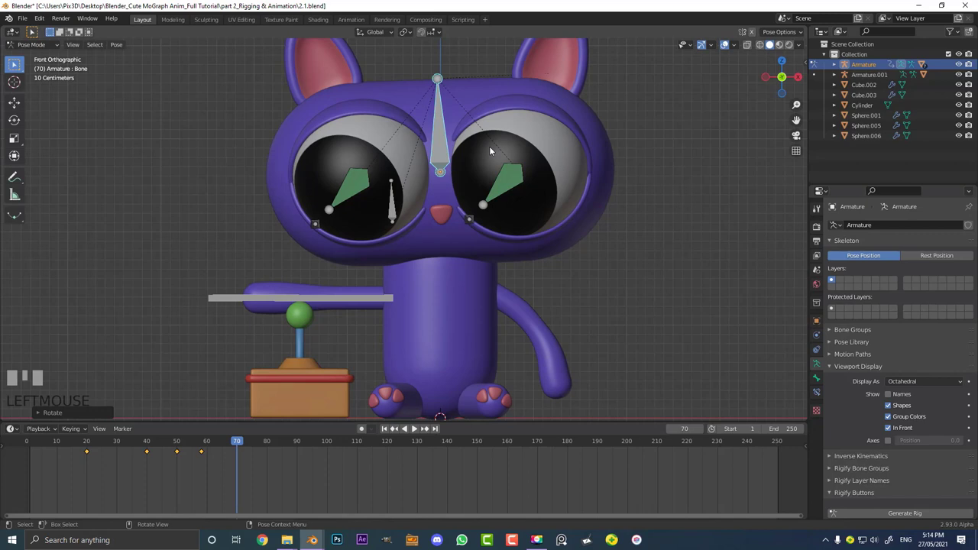
pyautogui.press('a')
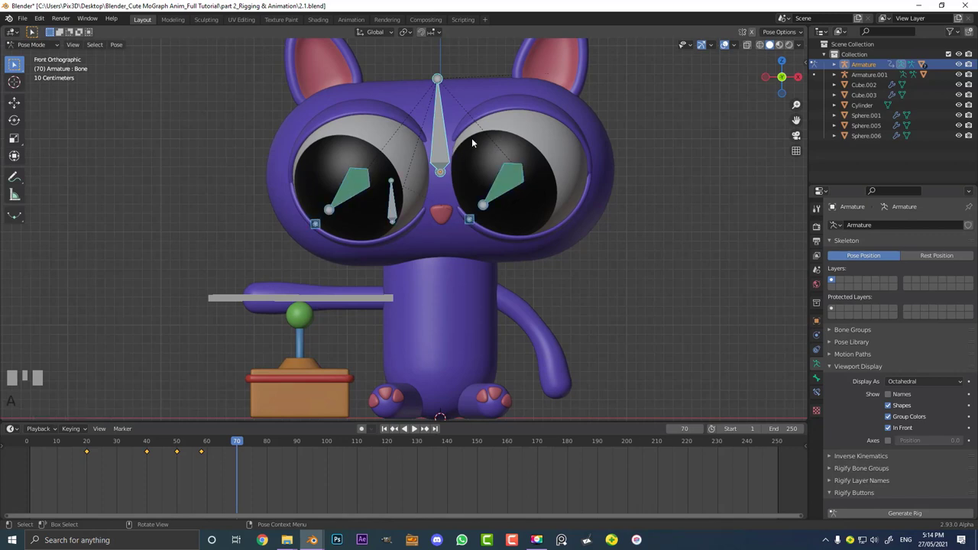
pyautogui.press('i')
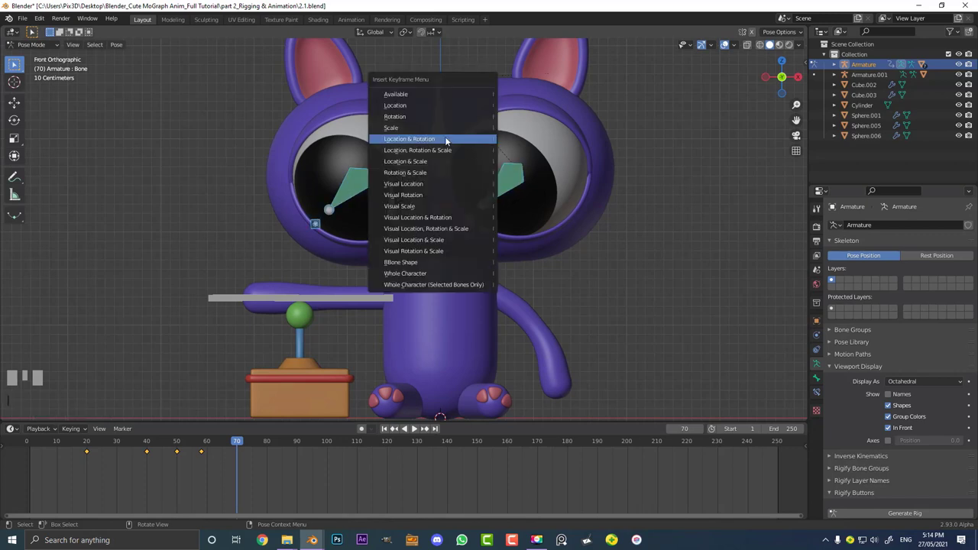
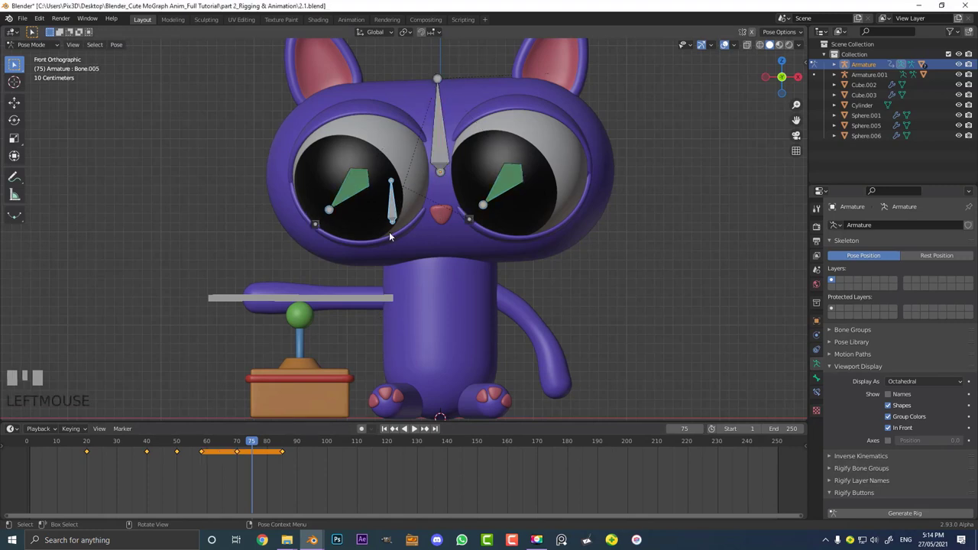
# - Move Bone.005 to reopen the eyes at frame 75 and select all bones to keyframe
pyautogui.press('g')
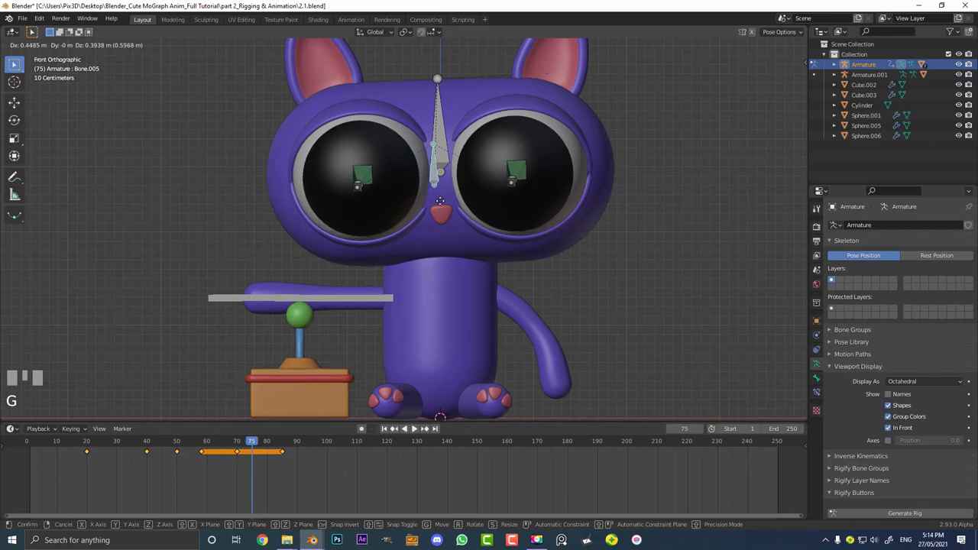
pyautogui.click(442, 206)
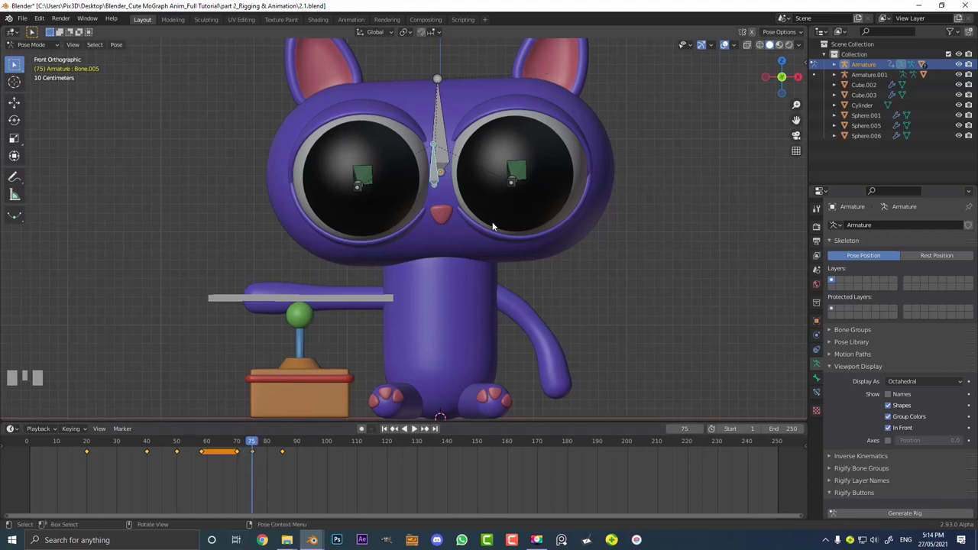
pyautogui.press('a')
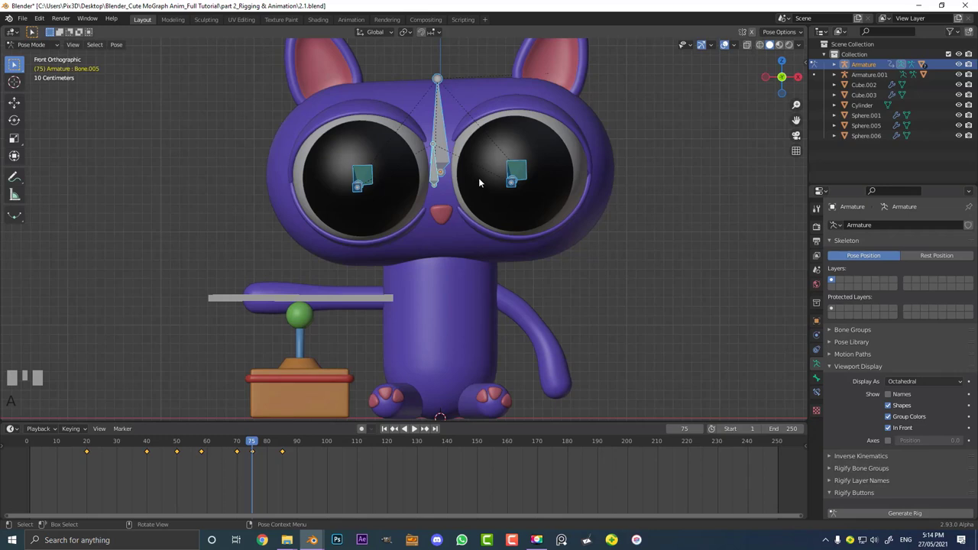
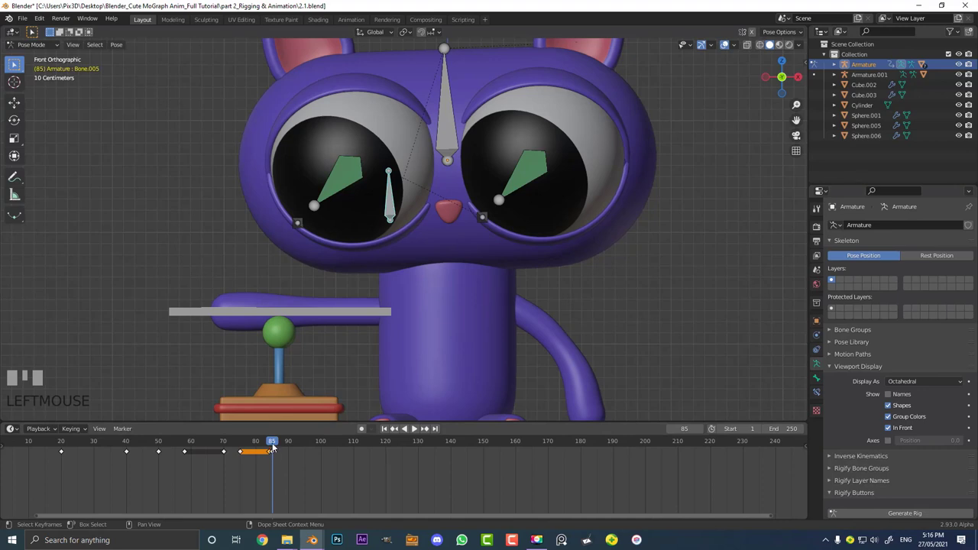
# - Paste the copied eyelid keyframe after the closed pose and scrub back to replay the blink
pyautogui.scroll(3)
pyautogui.press('ctrl+v')
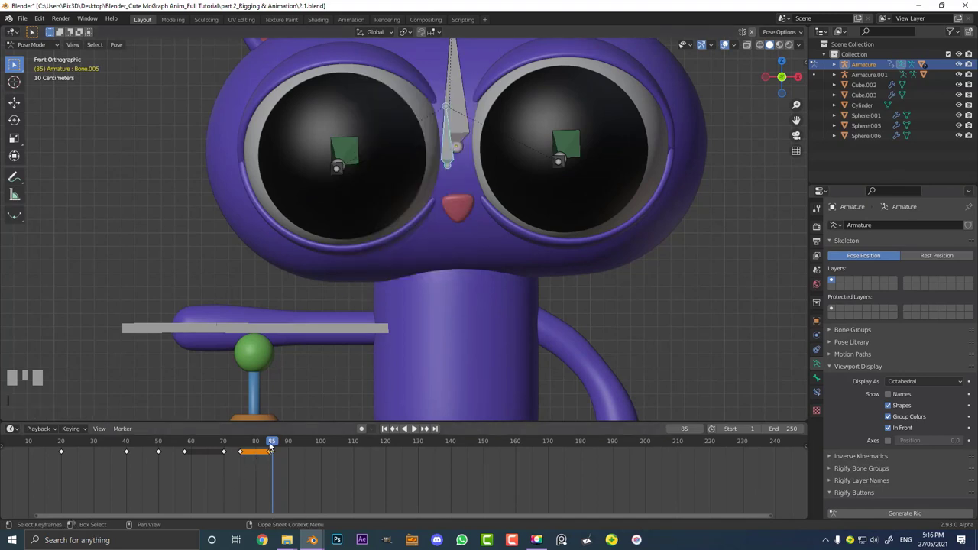
pyautogui.moveTo(259, 445); pyautogui.dragTo(270, 456)
pyautogui.press('space')
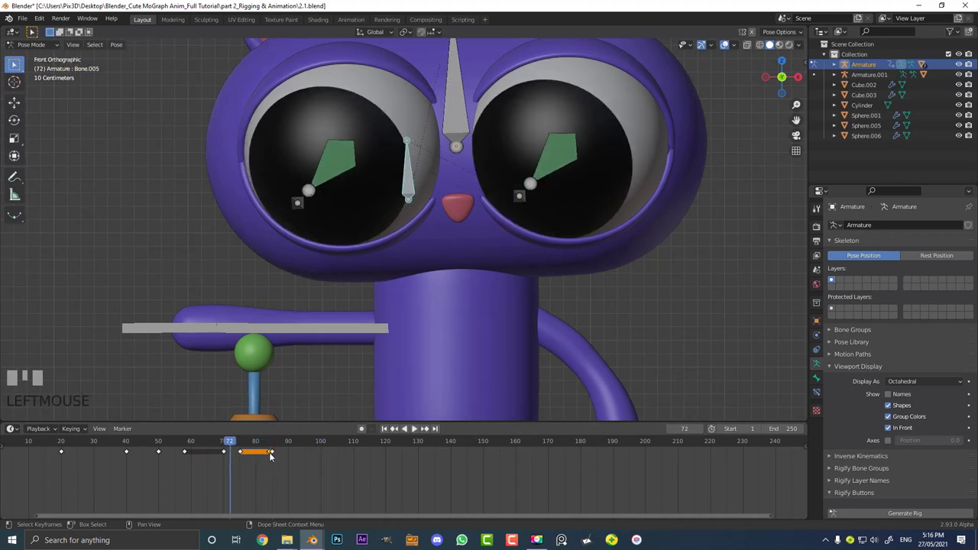
pyautogui.moveTo(244, 446); pyautogui.dragTo(434, 177)
pyautogui.scroll(-3)
pyautogui.press('space')
pyautogui.press('space')
# - Key all eyelid bones at frame 93 so the eyes reopen, then play back the blink
pyautogui.press('a')
pyautogui.press('i')
pyautogui.press('space')
pyautogui.press('space')
pyautogui.press('space')
pyautogui.press('space')
pyautogui.scroll(3)
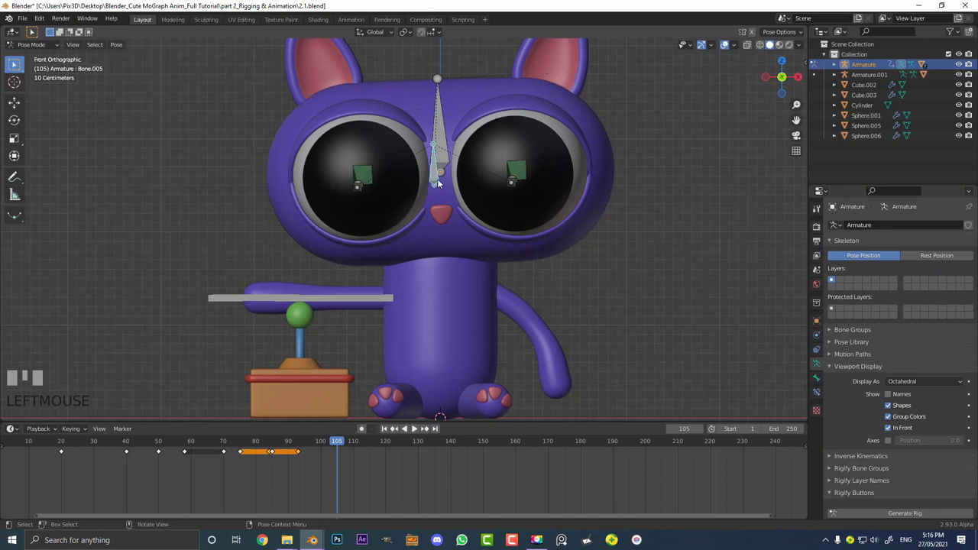
# - Move the eyelid bones closed at frame 105 and insert a Location & Rotation keyframe
pyautogui.press('g')
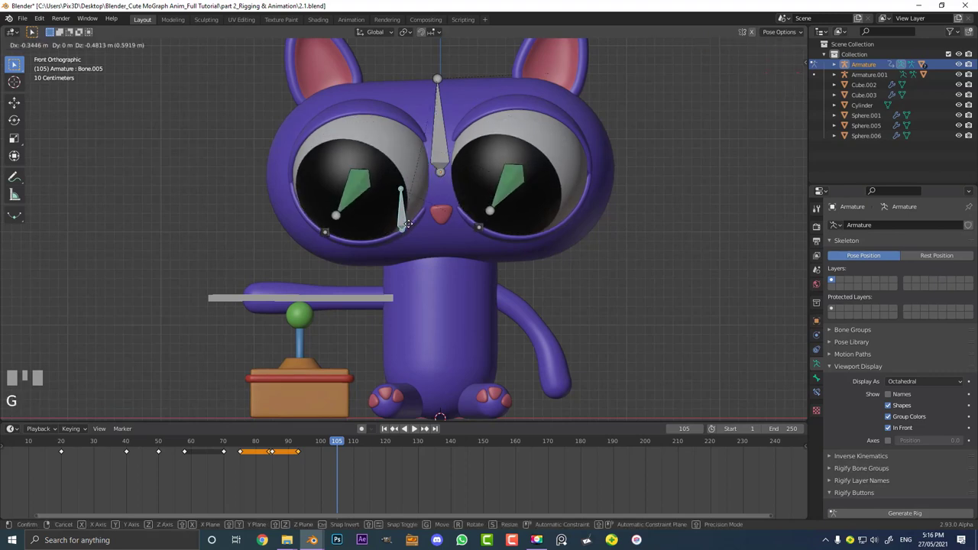
pyautogui.click(414, 426)
pyautogui.press('a')
pyautogui.press('i')
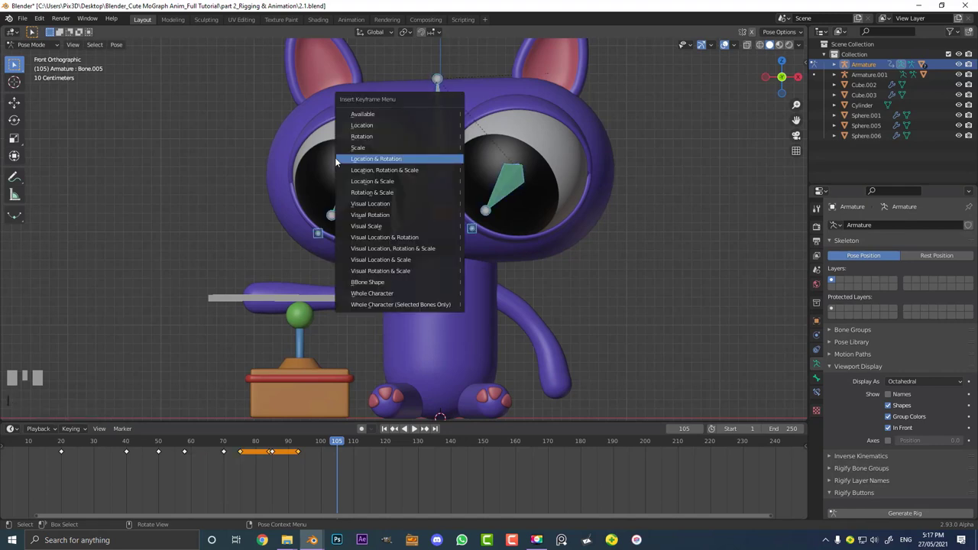
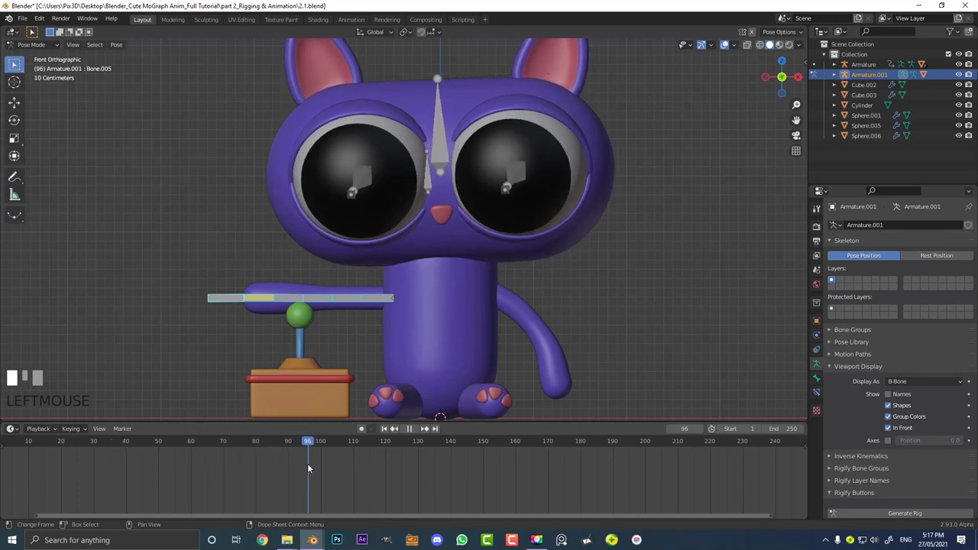
# - At frame 110, select the arm bones and bend the arm down onto the lever's knob
pyautogui.moveTo(272, 466); pyautogui.dragTo(240, 300)
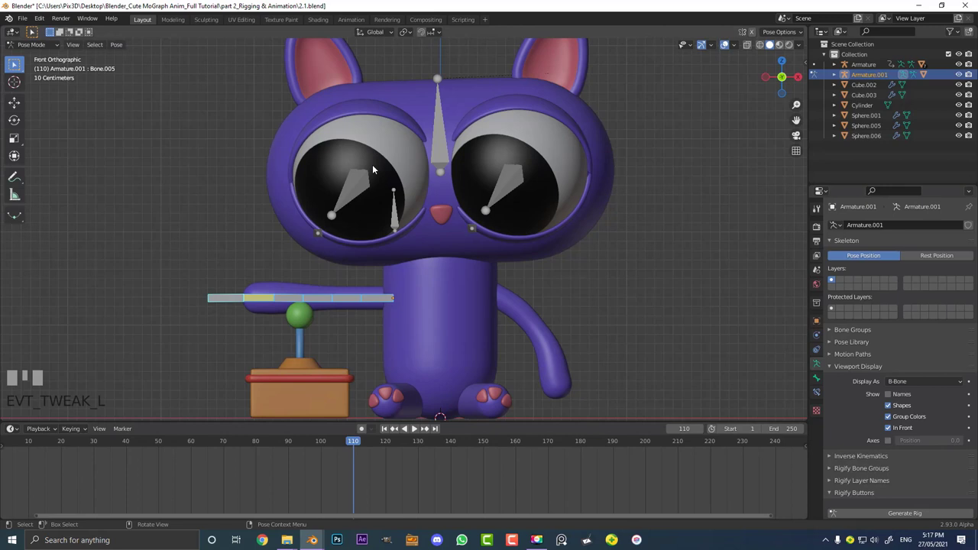
pyautogui.scroll(3)
pyautogui.moveTo(334, 363); pyautogui.dragTo(163, 263)
pyautogui.click(163, 263)
pyautogui.press('g')
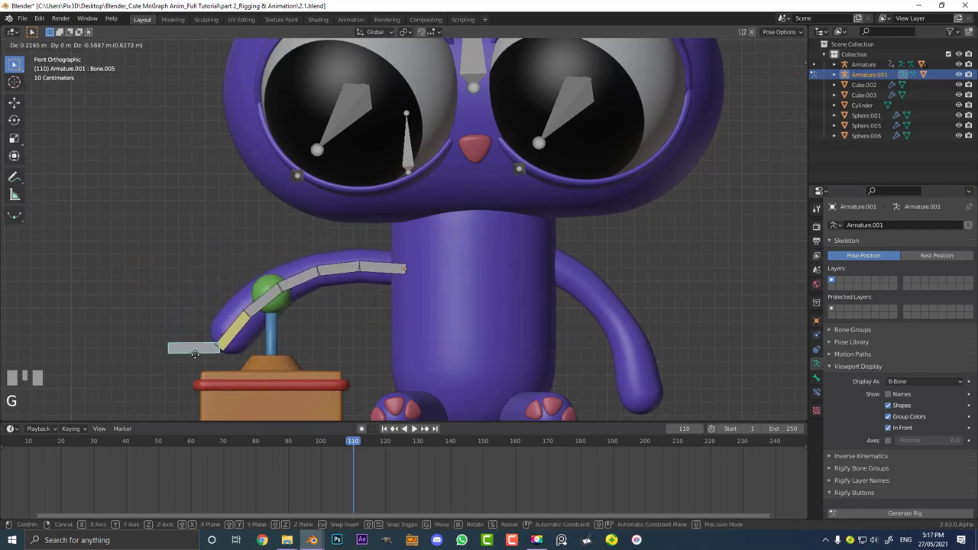
pyautogui.click(218, 331)
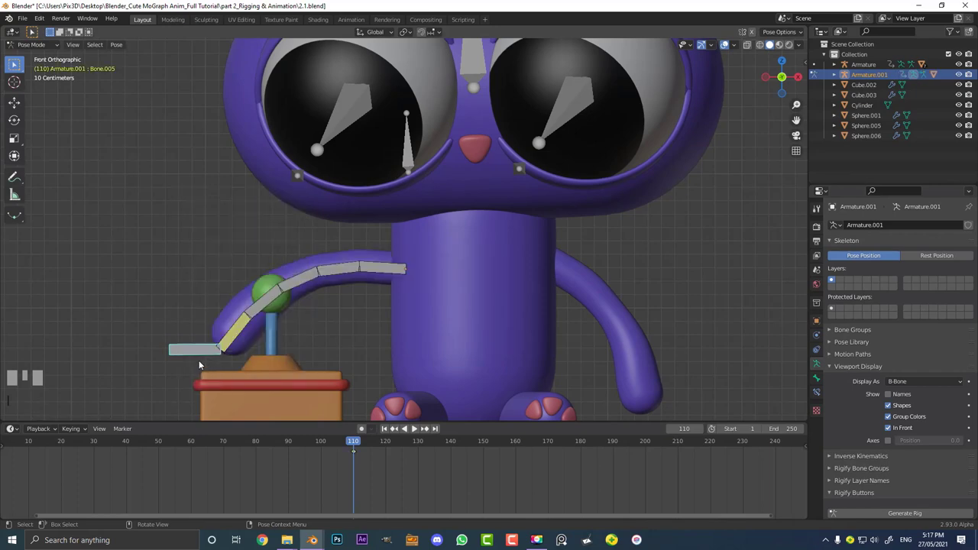
# - Key the arm bones' location and rotation for the lever-pressing pose
pyautogui.scroll(-3)
pyautogui.moveTo(276, 360); pyautogui.dragTo(414, 427)
pyautogui.press('g')
pyautogui.click(414, 427)
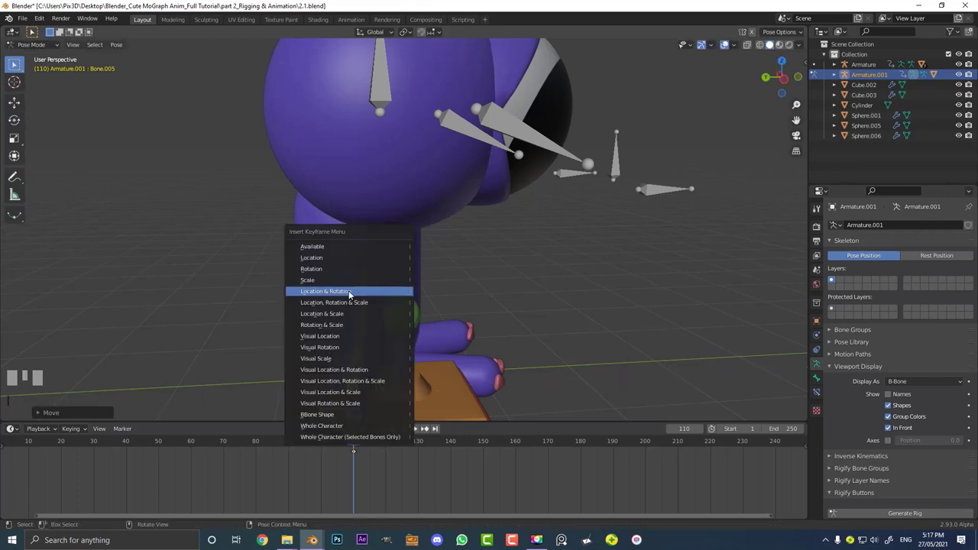
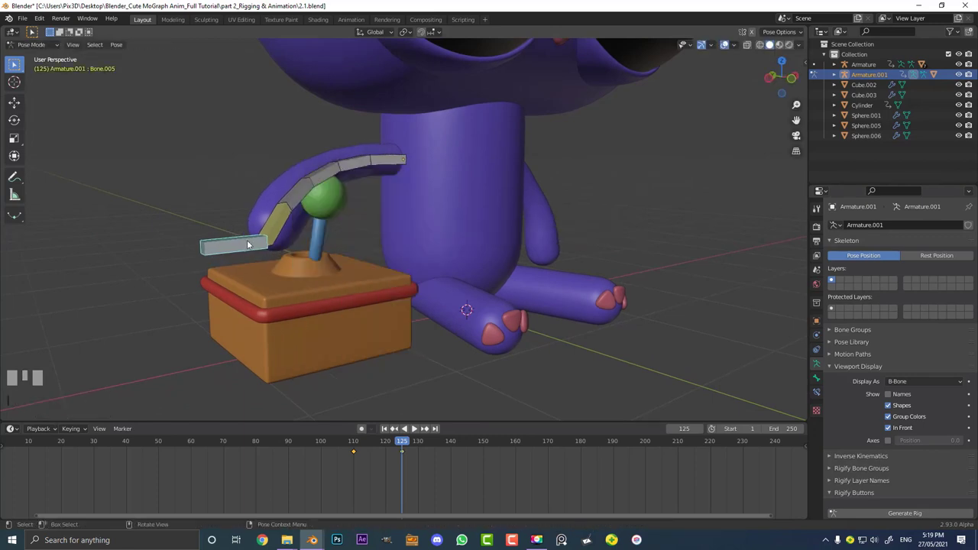
# - Rotate the arm bones to press further on the lever near frame 135, checking playback
pyautogui.moveTo(371, 328); pyautogui.dragTo(342, 441)
pyautogui.moveTo(341, 441); pyautogui.dragTo(441, 461)
pyautogui.press('space')
pyautogui.press('space')
pyautogui.press('shift+d')
pyautogui.moveTo(433, 448); pyautogui.dragTo(467, 297)
pyautogui.press('space')
pyautogui.moveTo(467, 297); pyautogui.dragTo(490, 449)
# - Bend the remaining arm bones onto the lever, key the pose and return to Object Mode
pyautogui.press('space')
pyautogui.moveTo(490, 449); pyautogui.dragTo(462, 272)
pyautogui.press('space')
pyautogui.moveTo(462, 272); pyautogui.dragTo(466, 275)
pyautogui.press('space')
pyautogui.moveTo(30, 45); pyautogui.dragTo(453, 322)
pyautogui.middleClick(453, 322)
pyautogui.scroll(3)
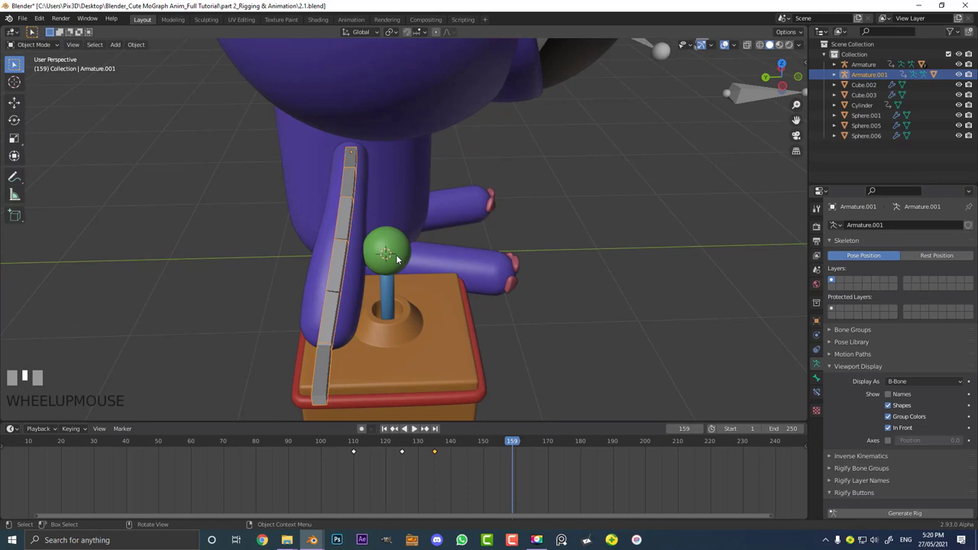
# - Select the lever box Cube.003, briefly edit its mesh, then rewind to the animation start
pyautogui.click(409, 318)
pyautogui.middleClick(411, 332)
pyautogui.scroll(3)
pyautogui.press('b')
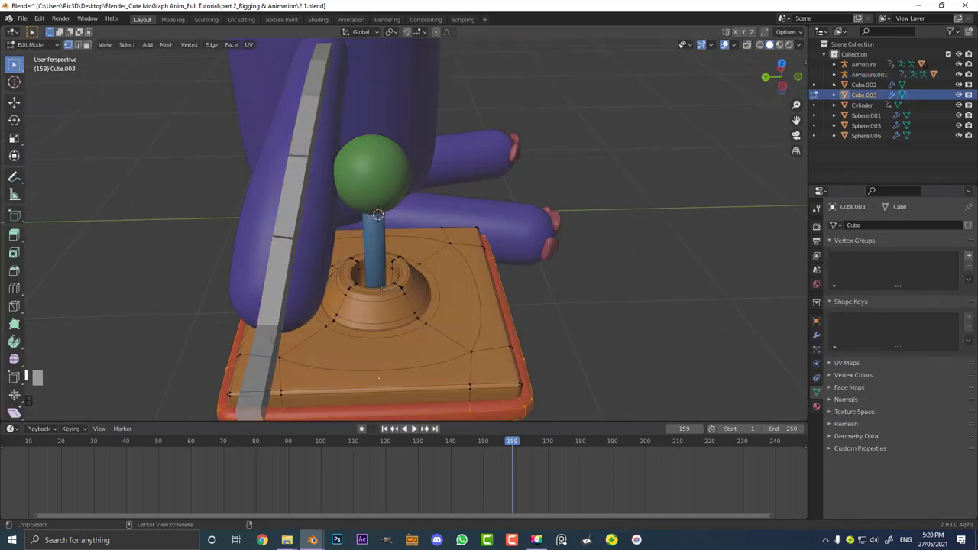
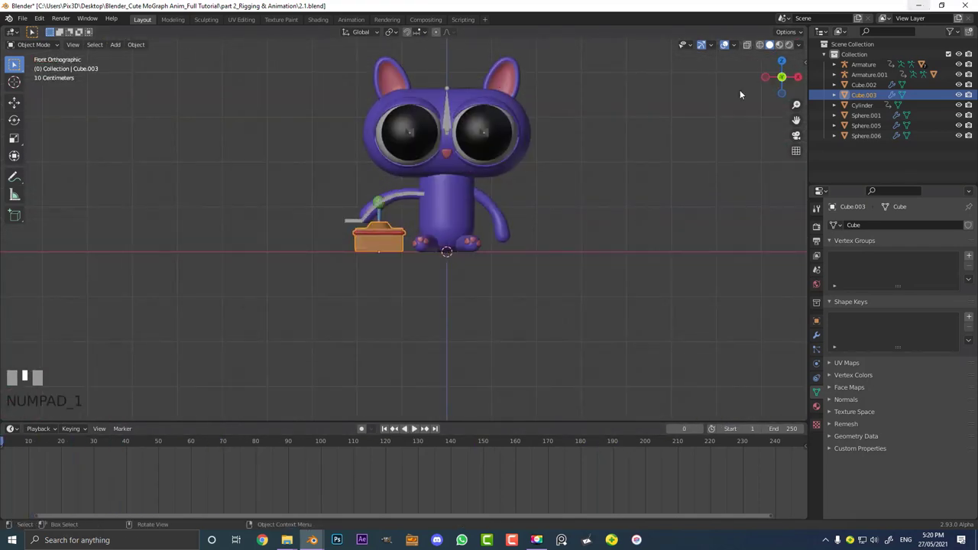
pyautogui.scroll(3)
pyautogui.scroll(3)
# - Select Armature and Armature.001 and move them into a new collection named rigs
pyautogui.scroll(-3)
pyautogui.click(416, 89)
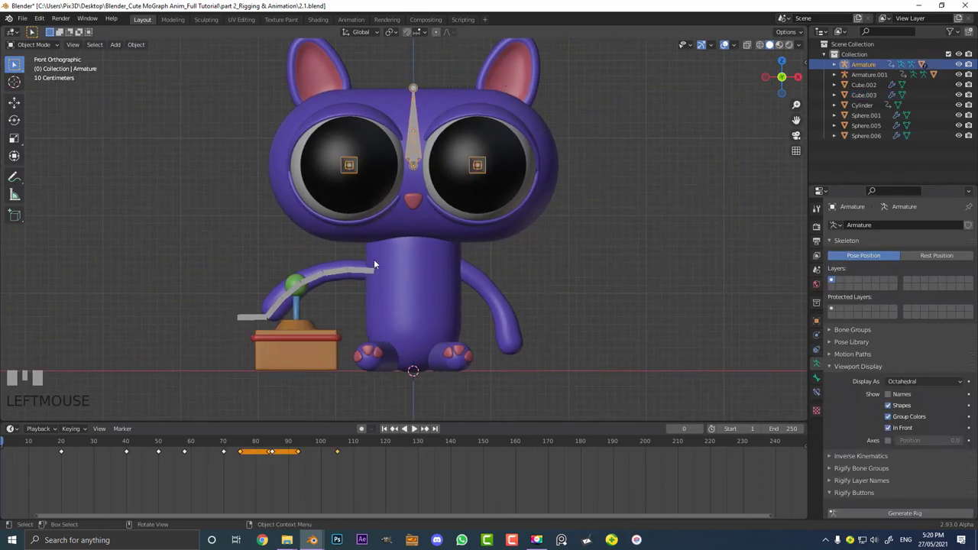
pyautogui.click(246, 319)
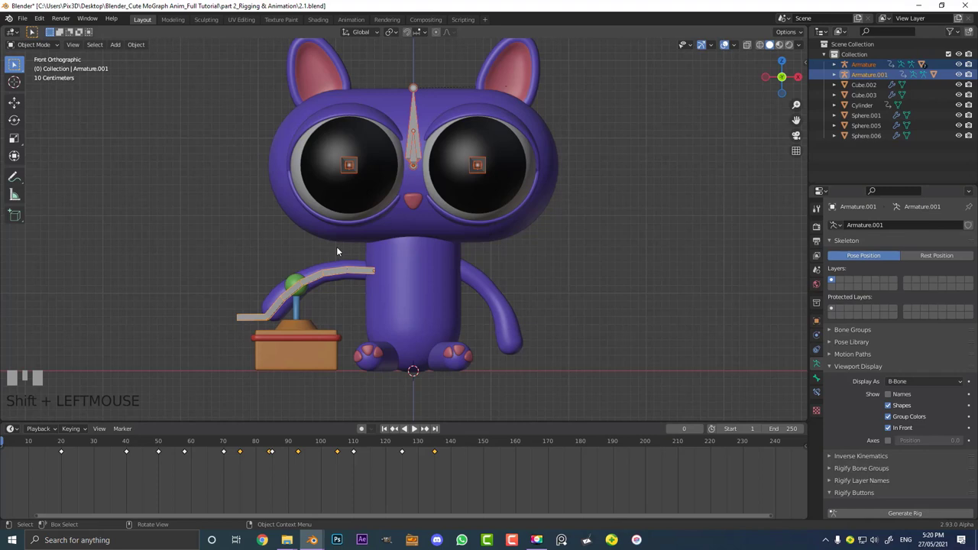
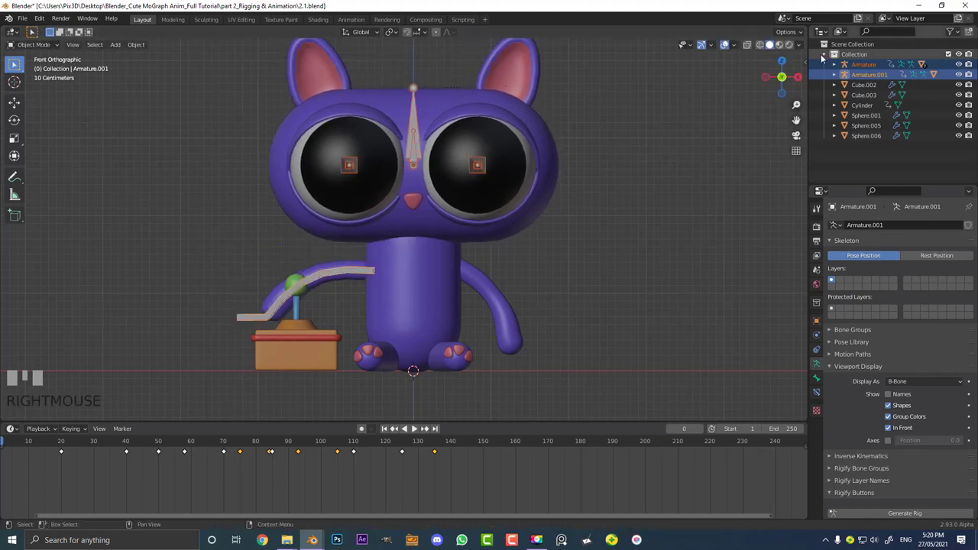
pyautogui.click(823, 57)
pyautogui.scroll(3)
pyautogui.press('m')
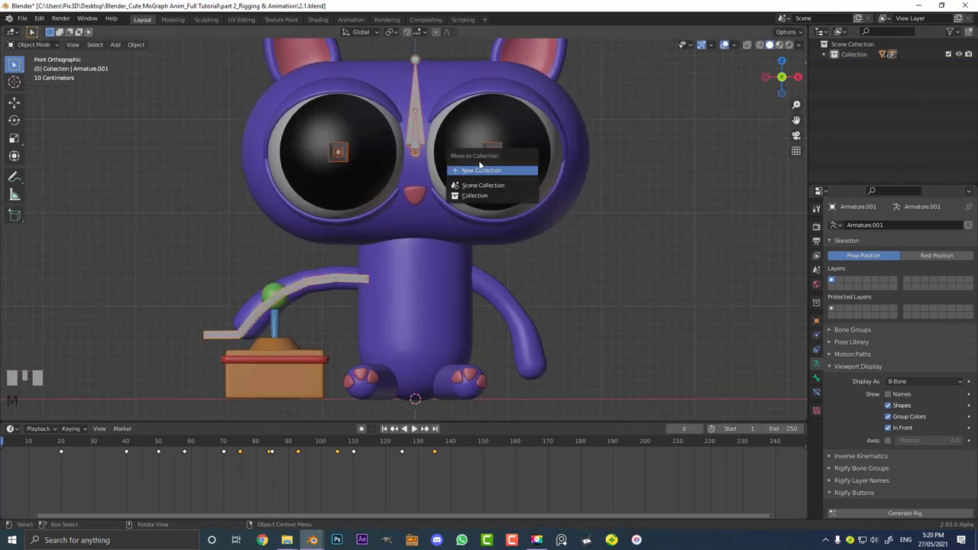
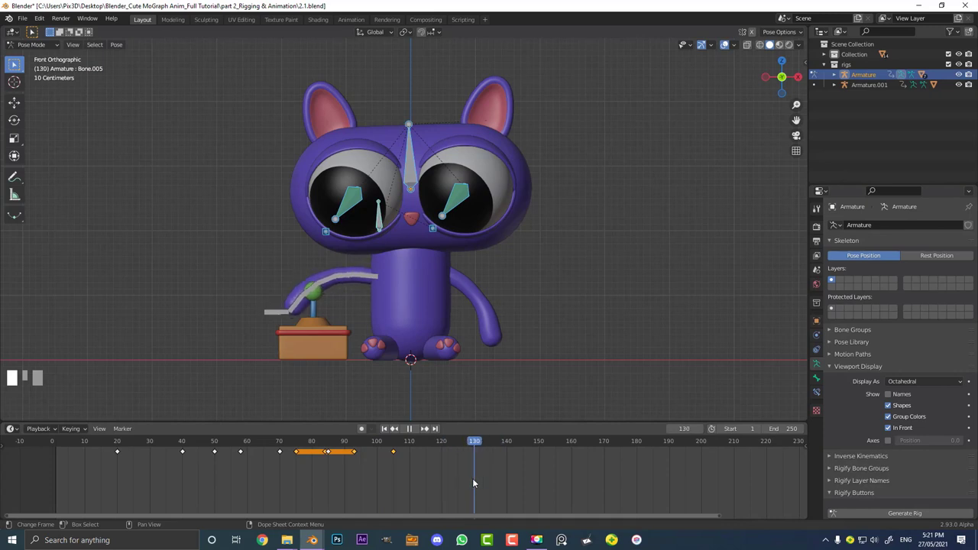
# - Clear the eyelid bones' transforms near frame 145 and key a third blink pose
pyautogui.scroll(3)
pyautogui.press('i')
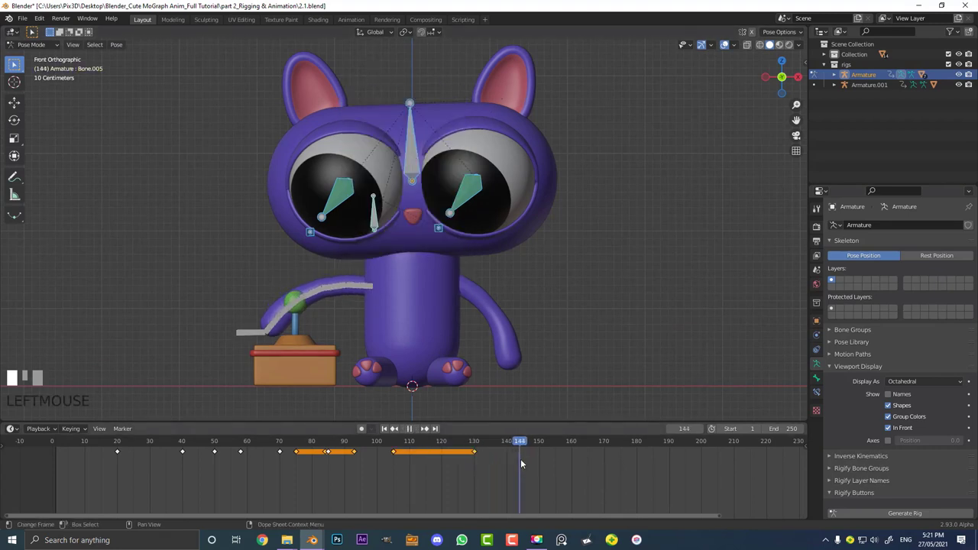
pyautogui.scroll(3)
pyautogui.press('alt+g')
pyautogui.press('alt+r')
pyautogui.press('alt+s')
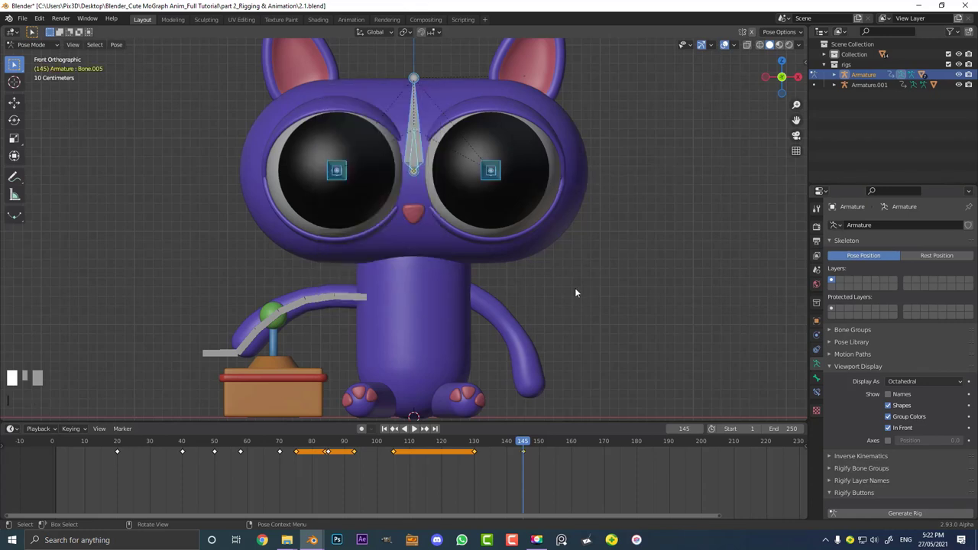
# - Play the animation to review the blinks, then stop it
pyautogui.scroll(-3)
pyautogui.press('space')
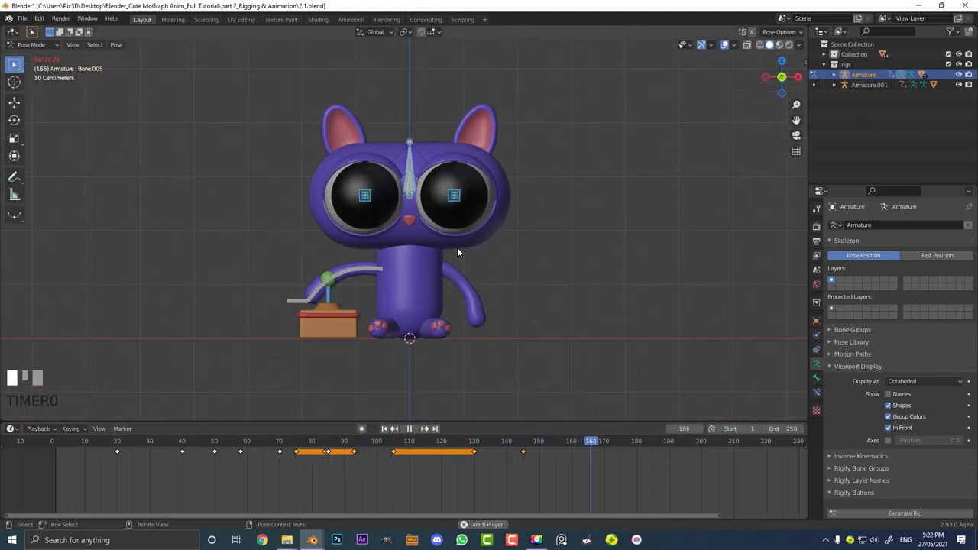
pyautogui.press('space')
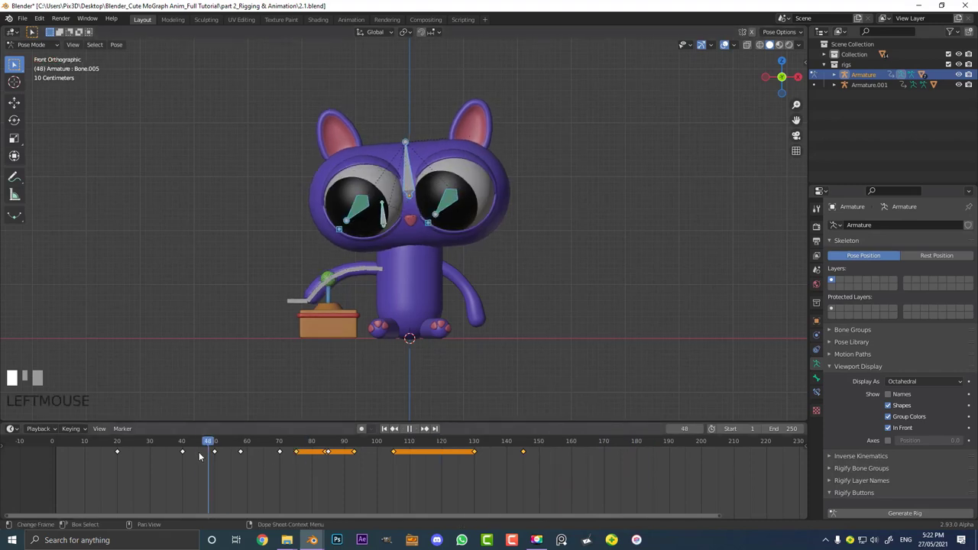
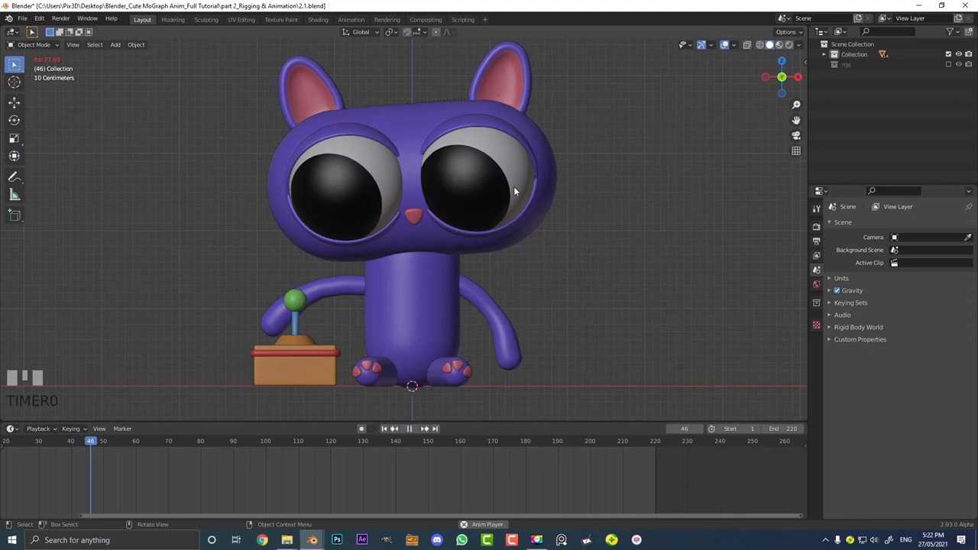
# - Stop animation playback at frame 87 after watching the cat's blink
pyautogui.press('space')
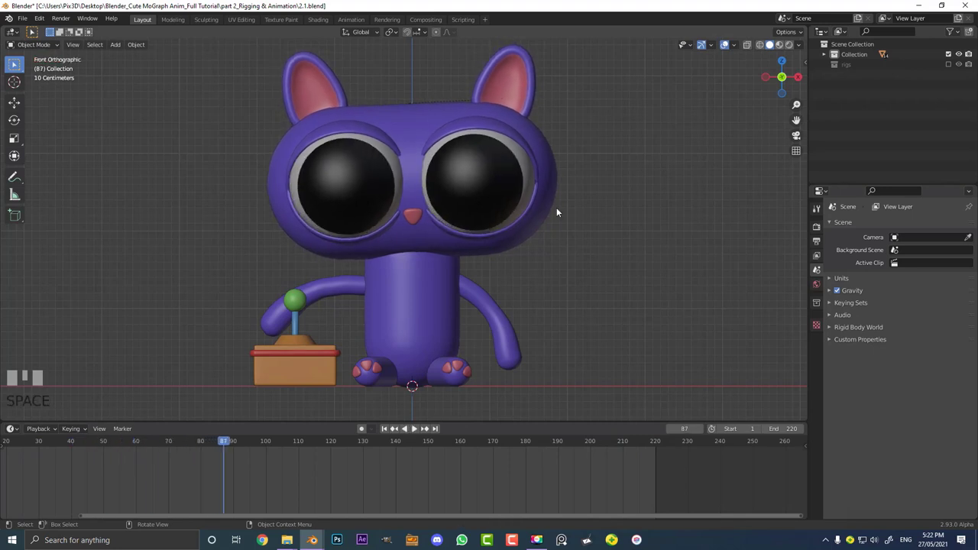